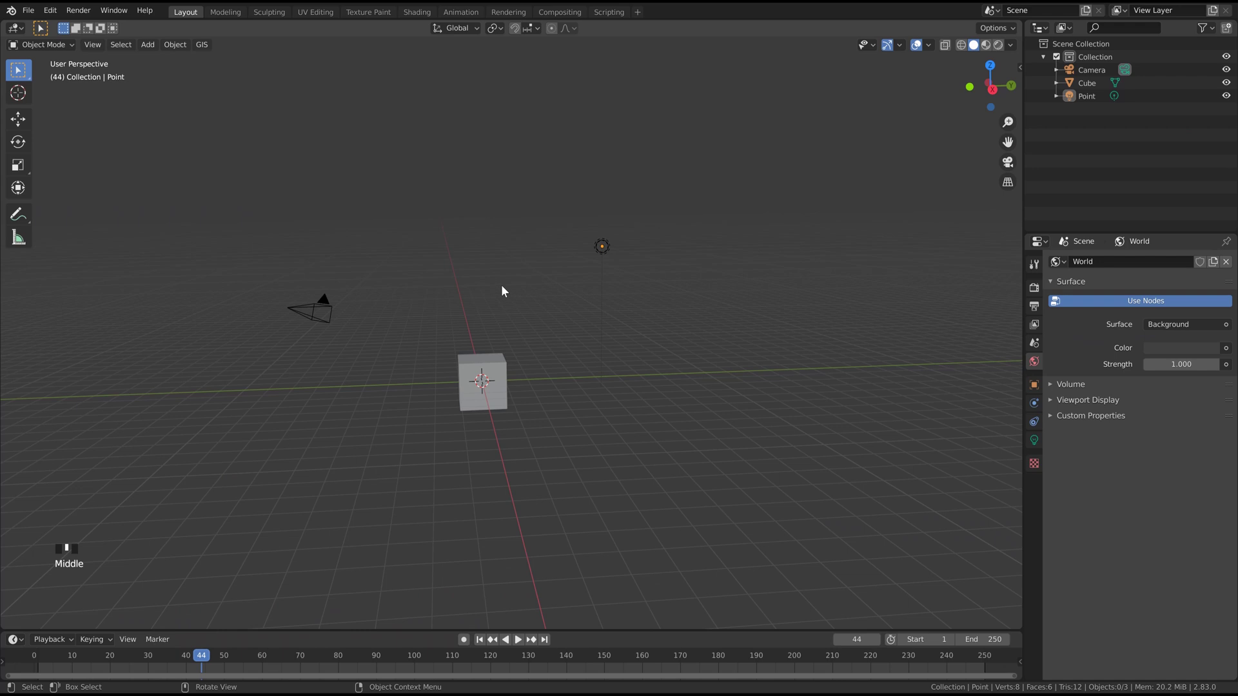
Delete the camera and the light, leaving only the default cube
{"action": "left_click", "coordinate": [234, 154]}
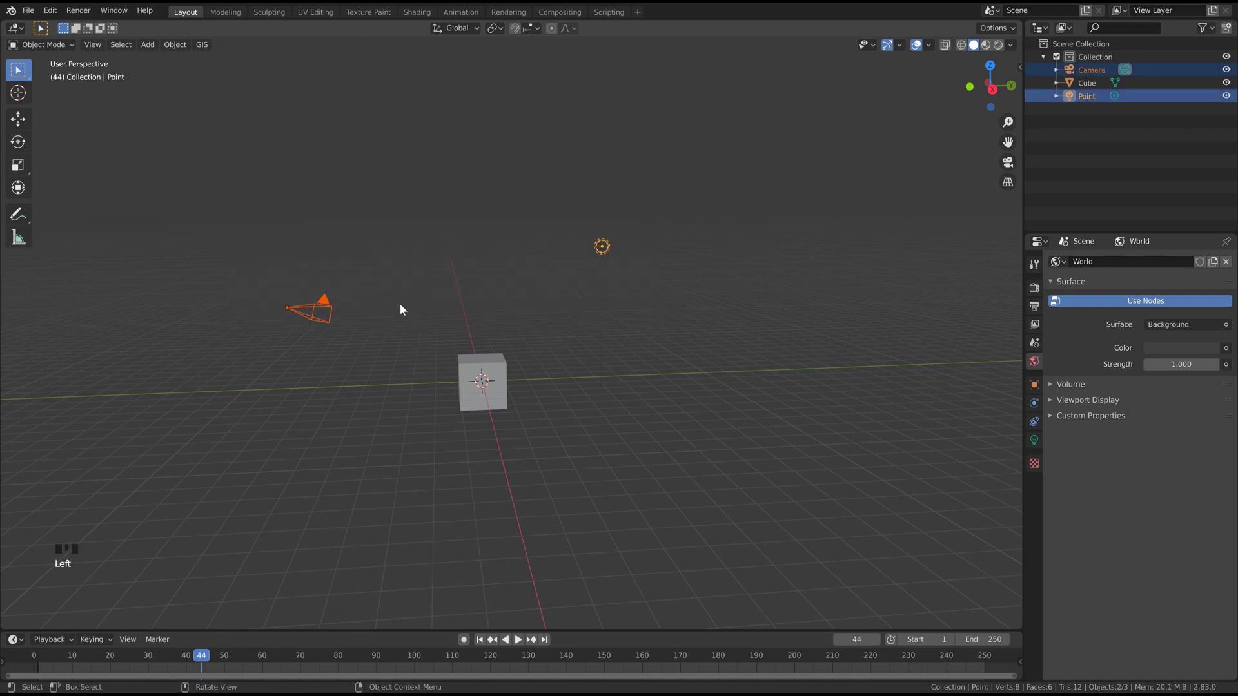
{"action": "key", "text": "Delete"}
Scale the cube up a lot and reposition it
{"action": "left_click", "coordinate": [503, 376]}
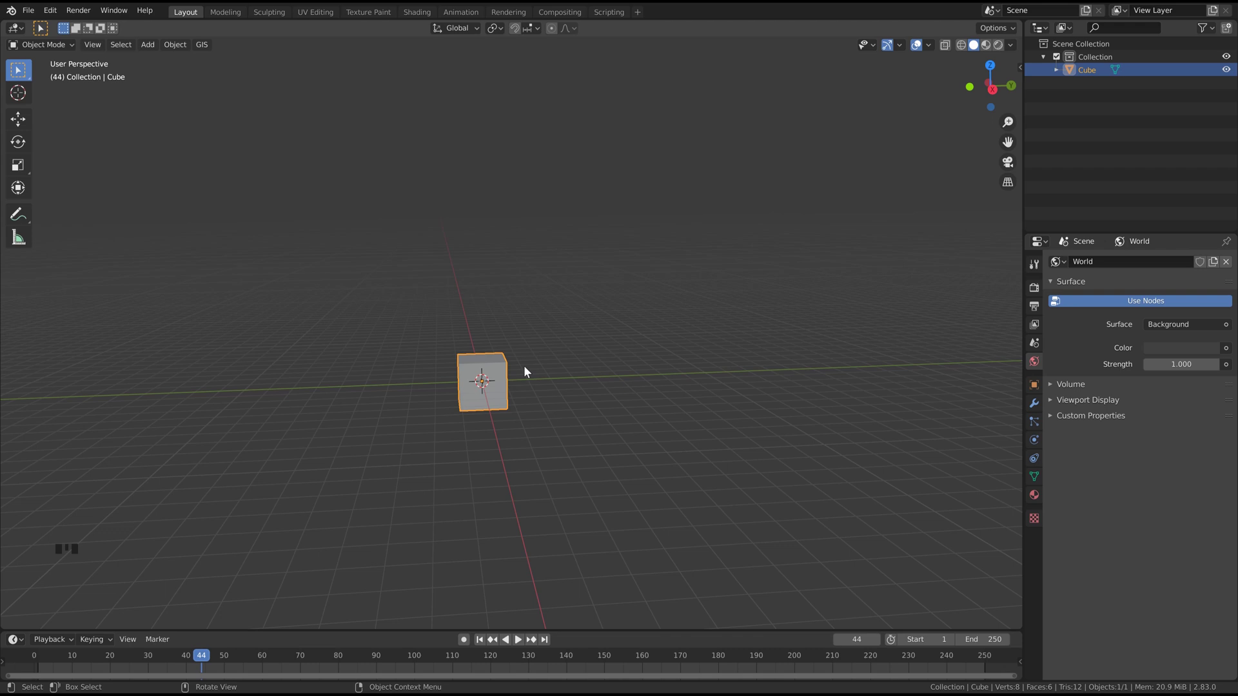
{"action": "key", "text": "s"}
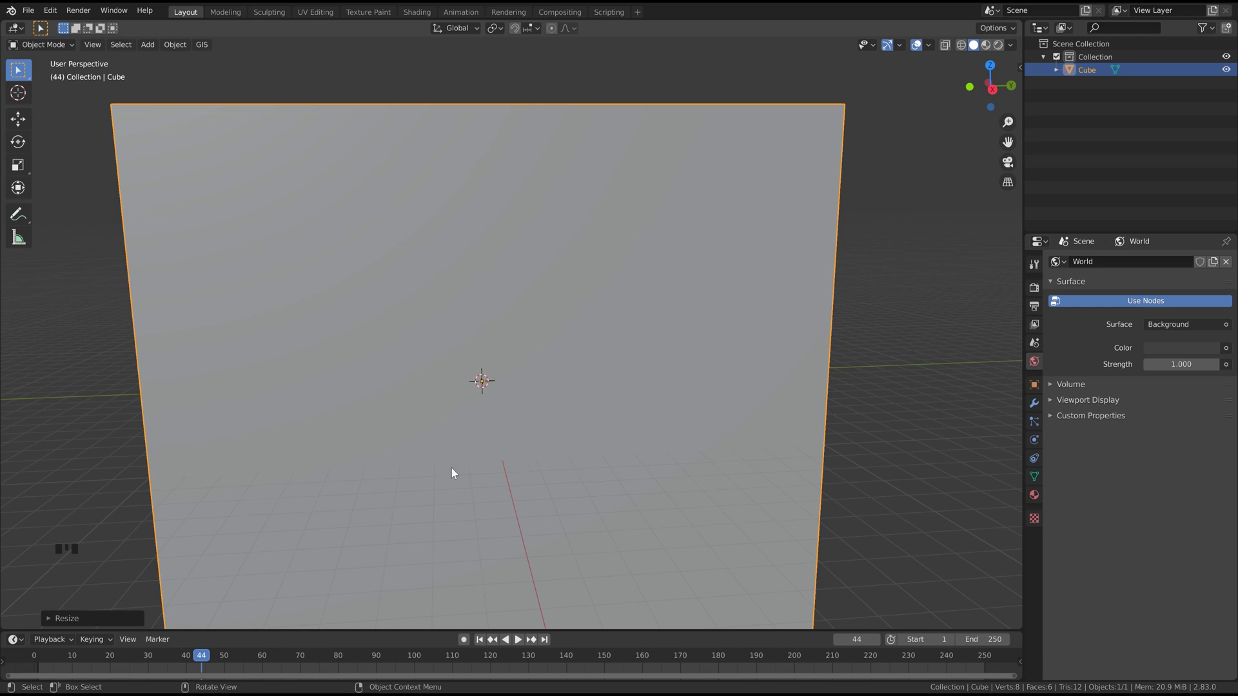
{"action": "key", "text": "g"}
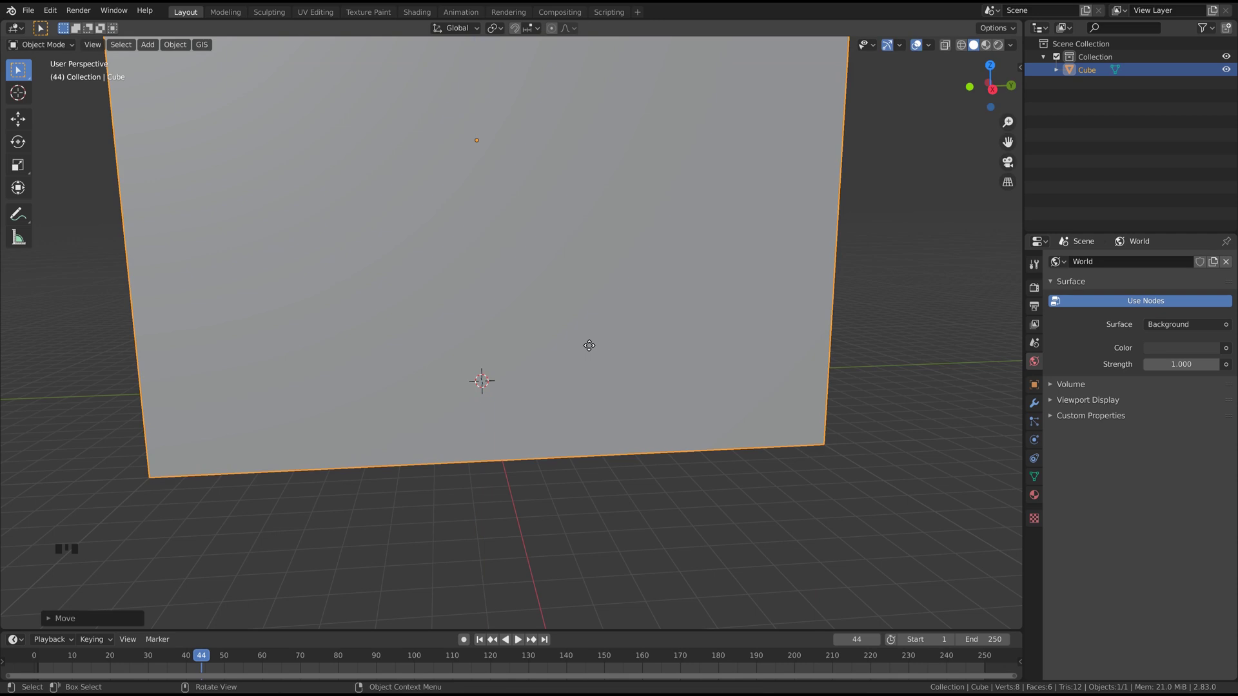
{"action": "scroll", "scroll_direction": "down", "scroll_amount": 3}
{"action": "scroll", "scroll_direction": "down", "scroll_amount": 3}
Orbit around the enlarged cube in X-ray display and reselect it
{"action": "left_click_drag", "start_coordinate": [549, 261], "coordinate": [516, 302]}
{"action": "scroll", "scroll_direction": "up", "scroll_amount": 3}
{"action": "left_click_drag", "start_coordinate": [950, 52], "coordinate": [759, 196]}
{"action": "scroll", "scroll_direction": "up", "scroll_amount": 3}
{"action": "left_click_drag", "start_coordinate": [751, 200], "coordinate": [697, 223]}
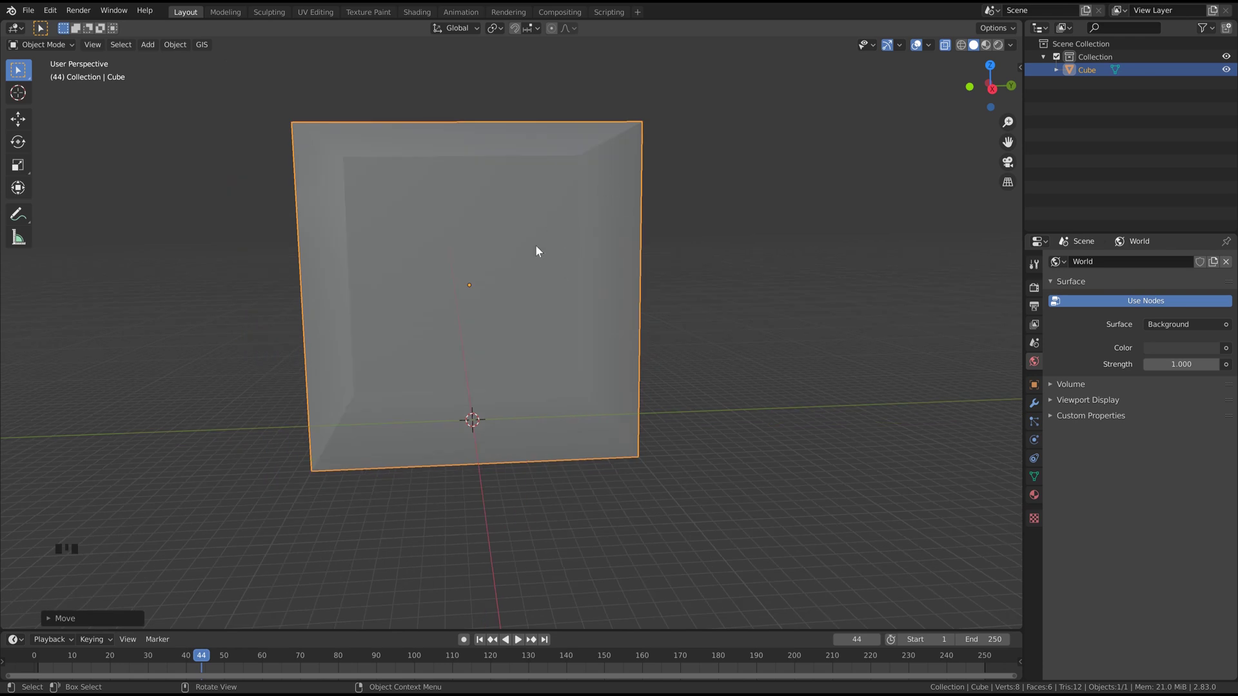
{"action": "left_click_drag", "start_coordinate": [519, 275], "coordinate": [641, 336]}
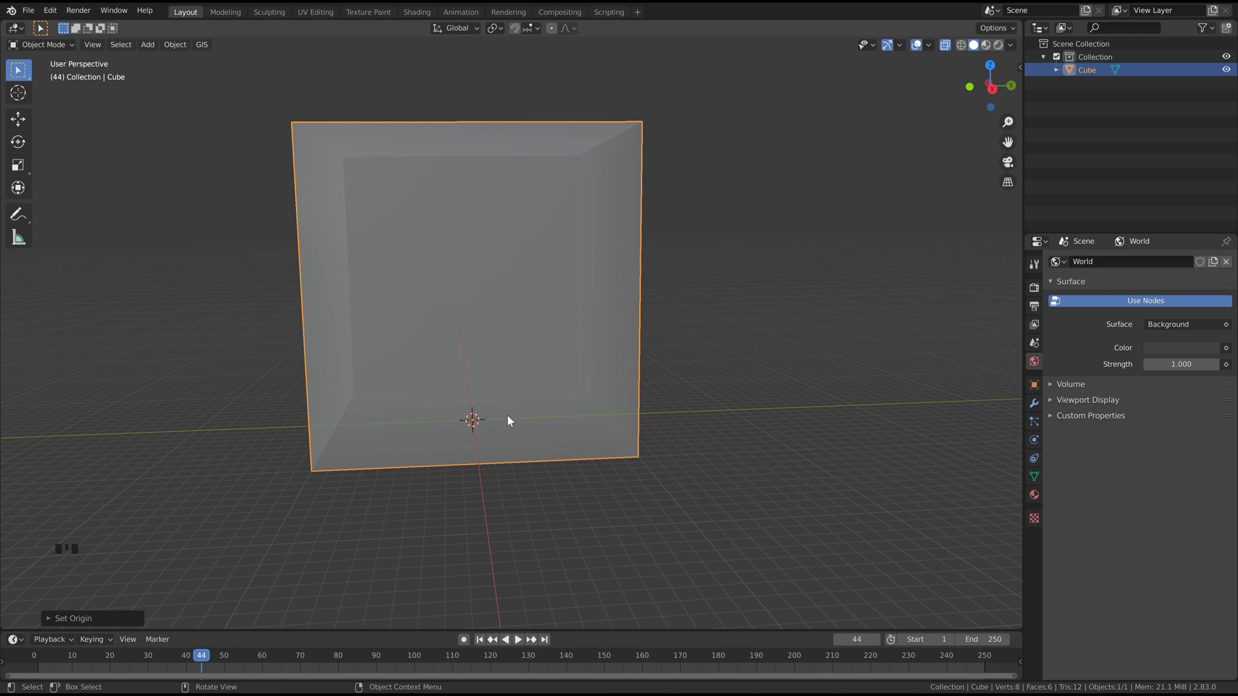
{"action": "left_click_drag", "start_coordinate": [697, 356], "coordinate": [824, 515]}
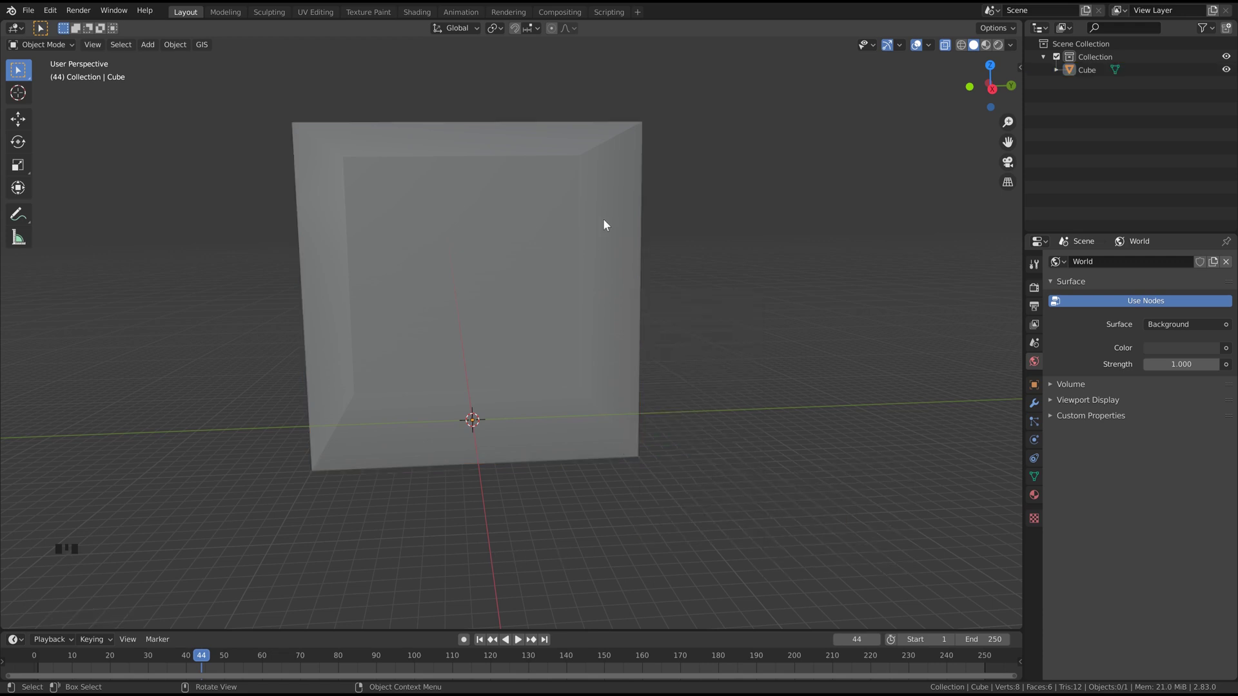
{"action": "left_click", "coordinate": [607, 226]}
{"action": "scroll", "scroll_direction": "down", "scroll_amount": 3}
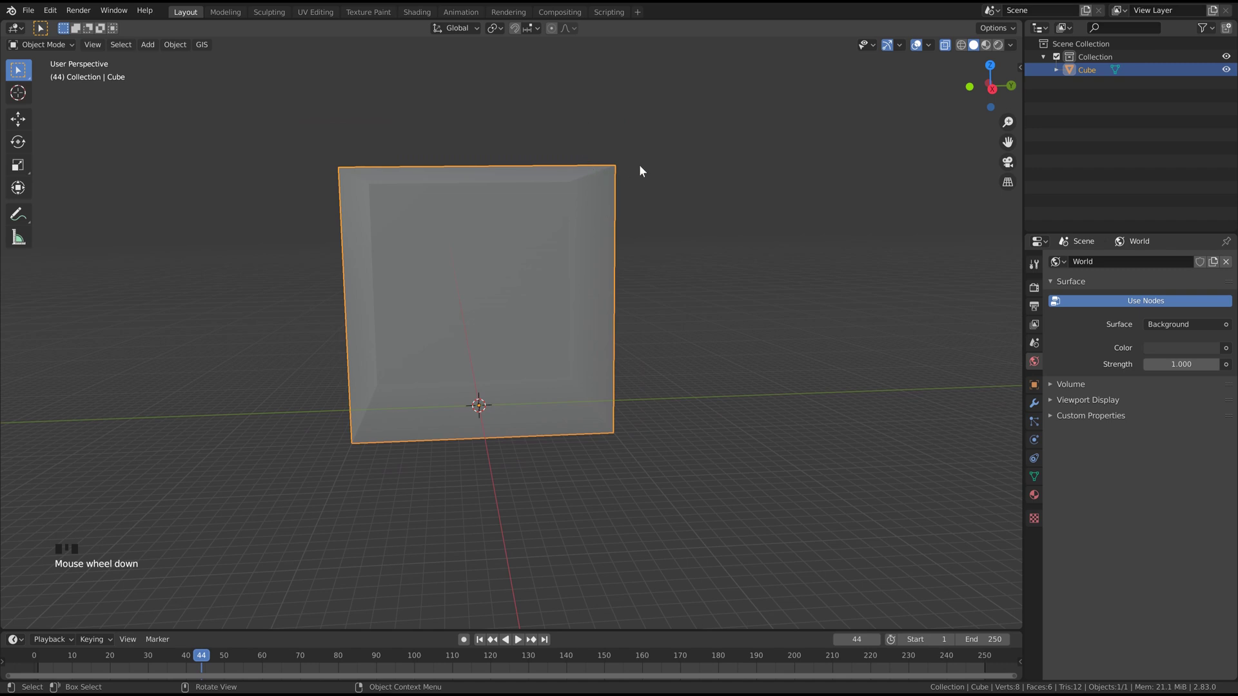
Stretch the cube taller, duplicate it and flatten the copy into a slightly smaller lower block
{"action": "key", "text": "s"}
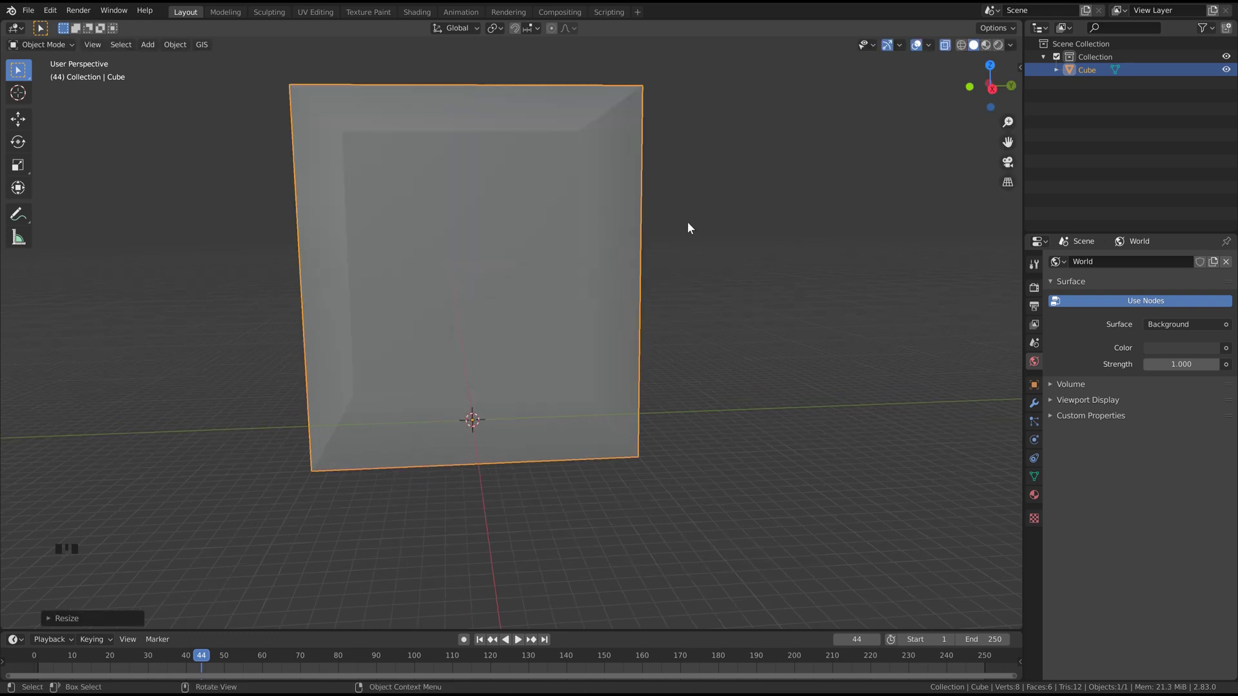
{"action": "key", "text": "shift+d"}
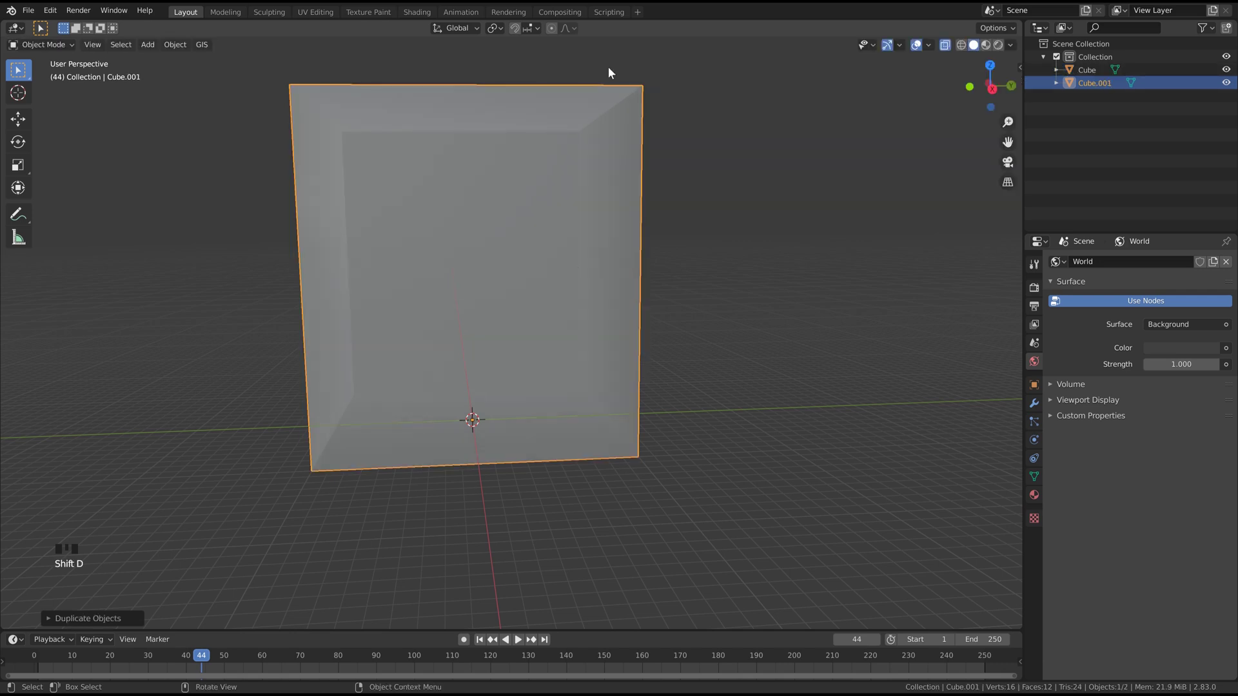
{"action": "key", "text": "s"}
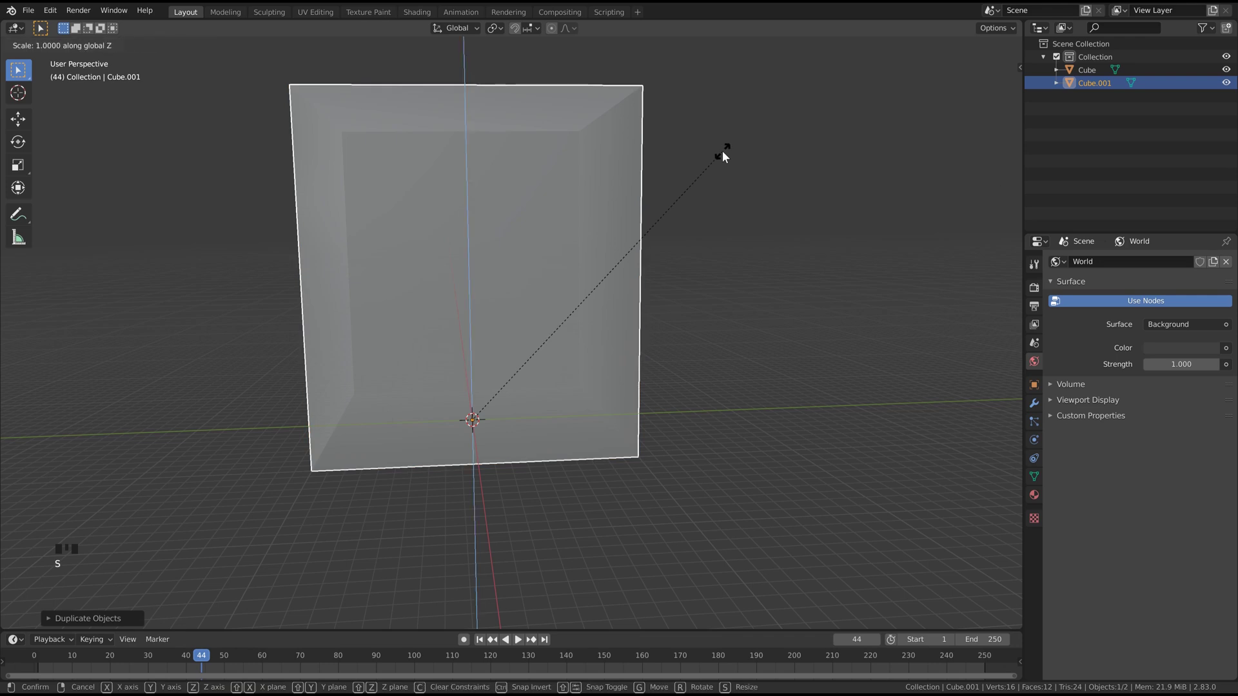
{"action": "scroll", "scroll_direction": "down", "scroll_amount": 3}
{"action": "middle_click", "coordinate": [682, 325]}
{"action": "scroll", "scroll_direction": "up", "scroll_amount": 3}
{"action": "key", "text": "s"}
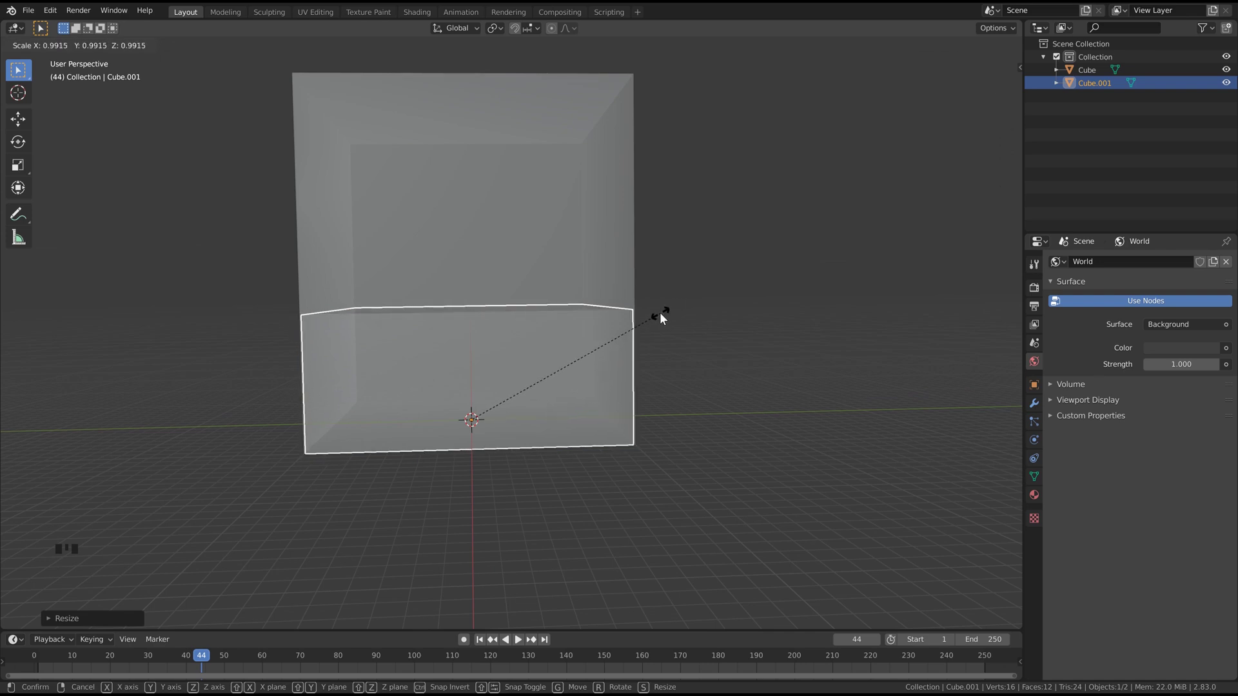
Position the lower block and rename the two objects domain and flow in the Outliner
{"action": "scroll", "scroll_direction": "up", "scroll_amount": 3}
{"action": "left_click_drag", "start_coordinate": [685, 364], "coordinate": [681, 358]}
{"action": "key", "text": "g"}
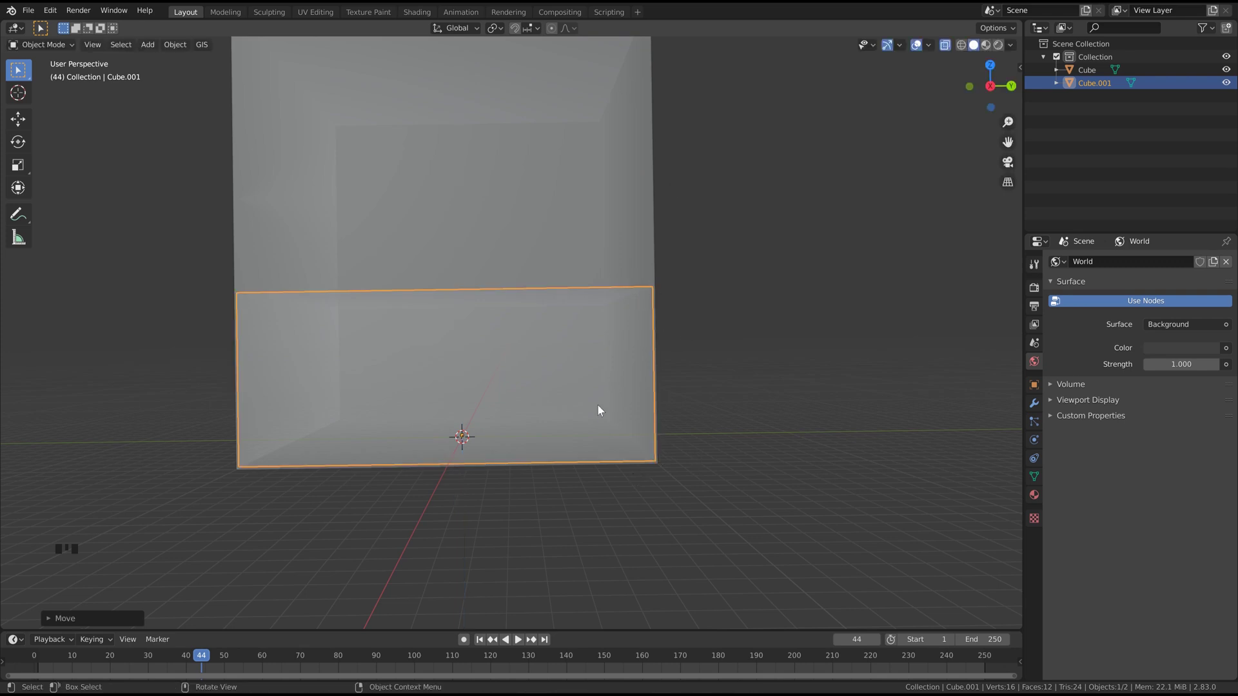
{"action": "middle_click", "coordinate": [714, 276]}
{"action": "scroll", "scroll_direction": "down", "scroll_amount": 3}
{"action": "scroll", "scroll_direction": "up", "scroll_amount": 3}
{"action": "left_click_drag", "start_coordinate": [1106, 88], "coordinate": [523, 145]}
Confirm the domain name, add an icosphere and raise it near the domain's top
{"action": "left_click", "coordinate": [1102, 77]}
{"action": "left_click_drag", "start_coordinate": [1102, 76], "coordinate": [1061, 71]}
{"action": "left_click_drag", "start_coordinate": [771, 229], "coordinate": [706, 252]}
{"action": "key", "text": "shift+a"}
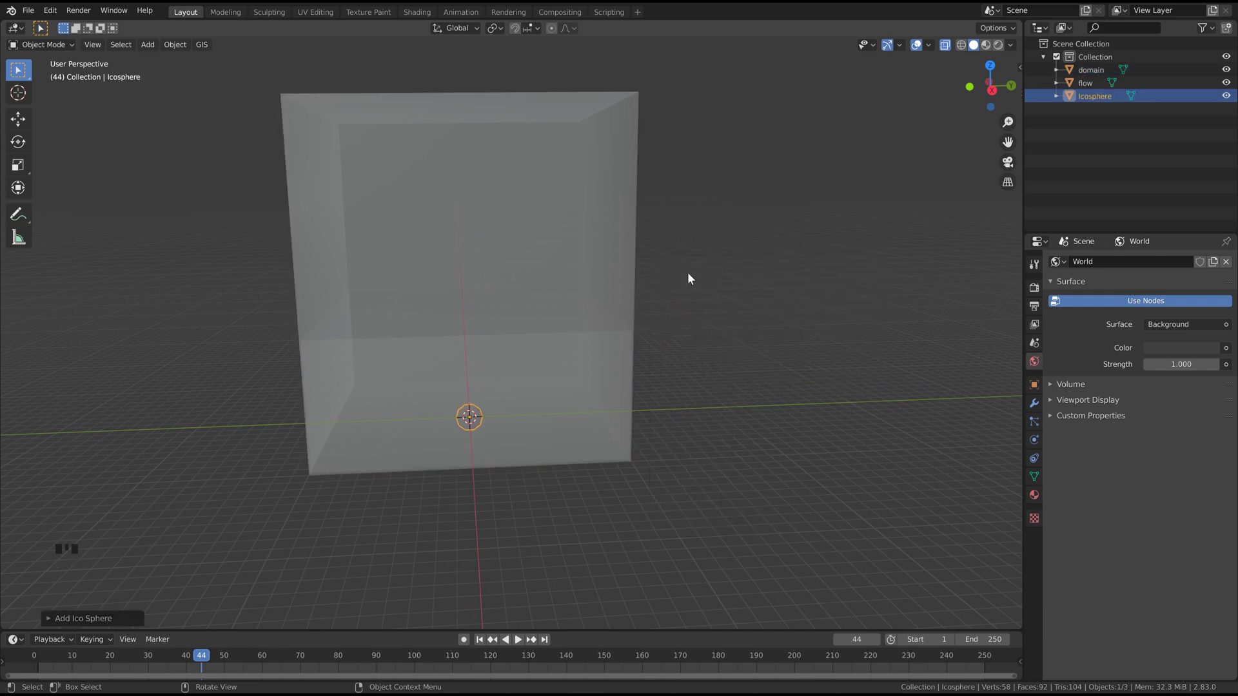
{"action": "key", "text": "g"}
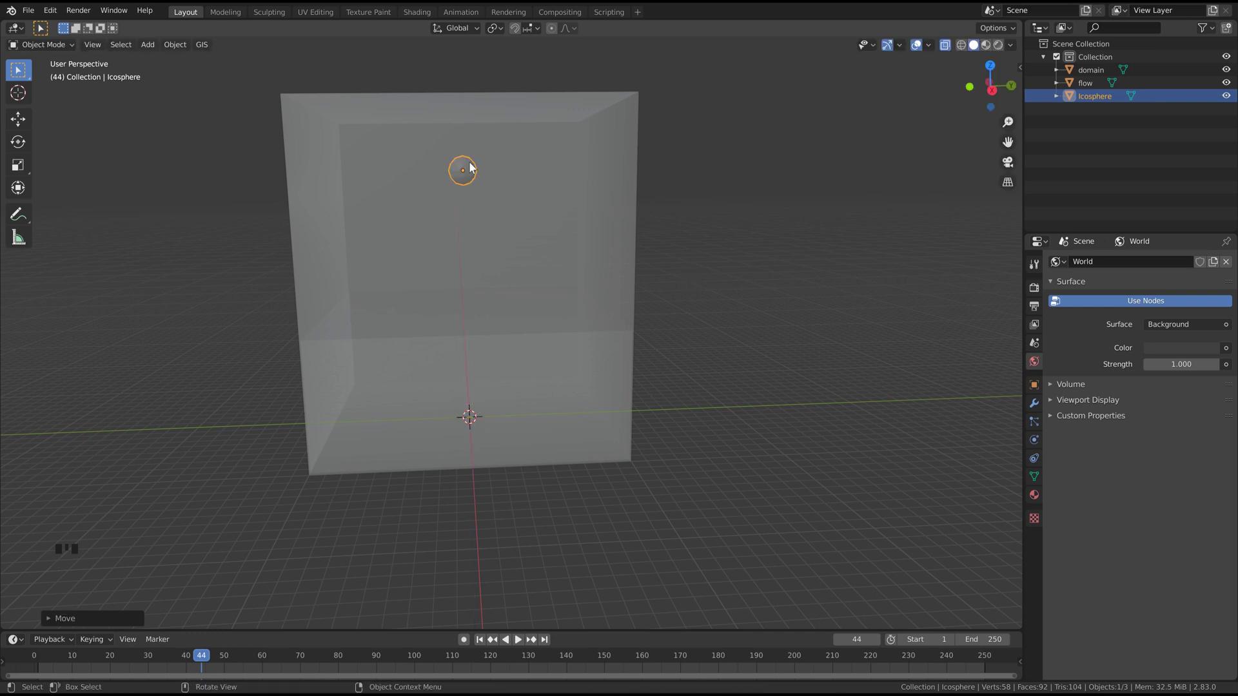
Give the icosphere a Subdivision Surface modifier and shrink it small
{"action": "left_click_drag", "start_coordinate": [473, 165], "coordinate": [1037, 406]}
{"action": "left_click", "coordinate": [1038, 410]}
{"action": "left_click_drag", "start_coordinate": [1112, 268], "coordinate": [1066, 349]}
{"action": "left_click_drag", "start_coordinate": [1059, 353], "coordinate": [661, 159]}
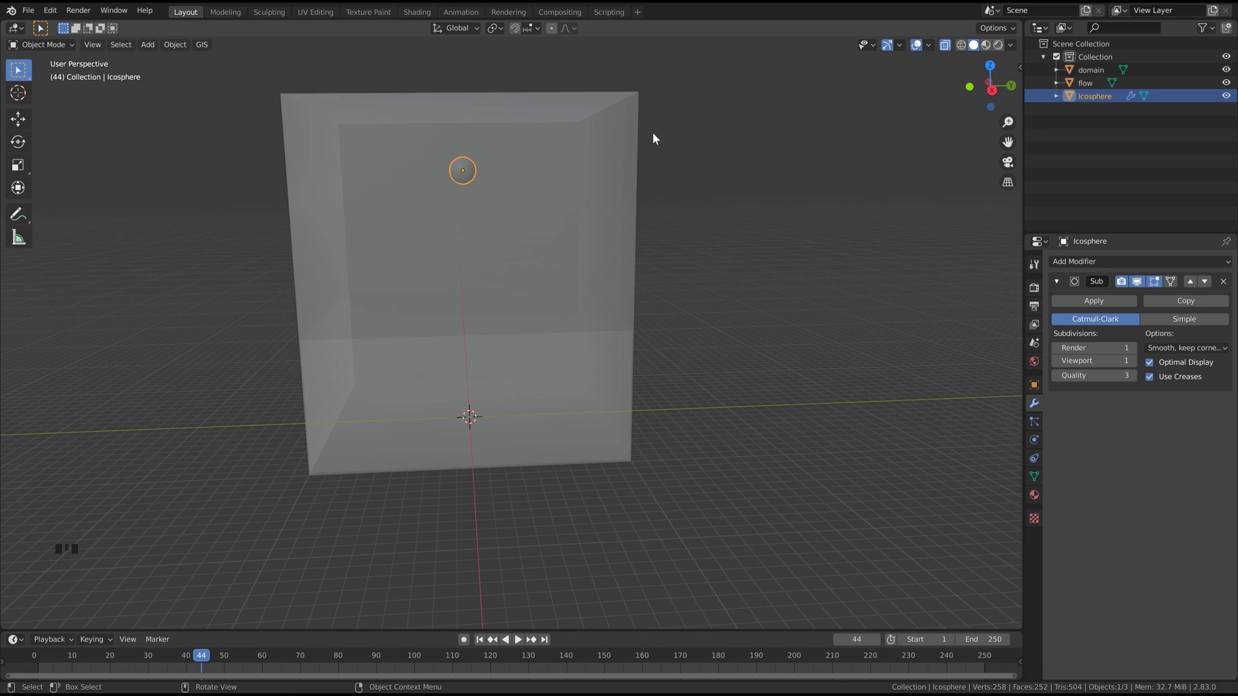
{"action": "key", "text": "s"}
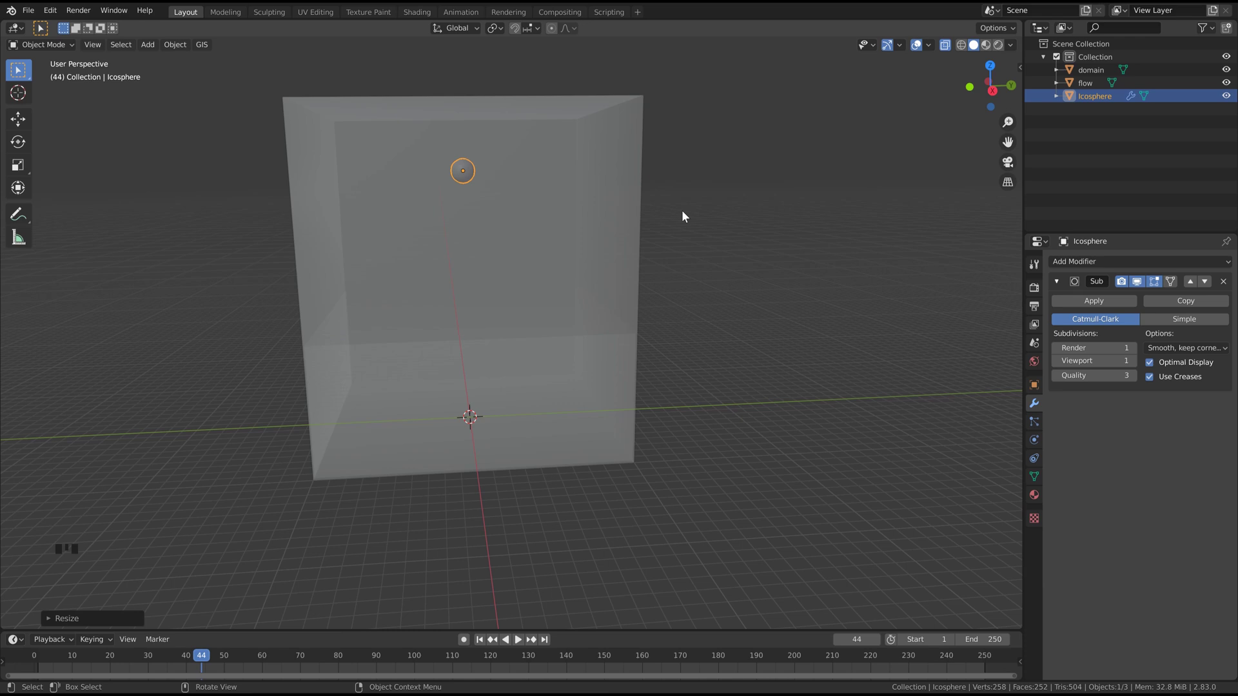
{"action": "left_click_drag", "start_coordinate": [679, 237], "coordinate": [654, 375]}
Add a plane and scale it to span the domain's floor
{"action": "key", "text": "shift+a"}
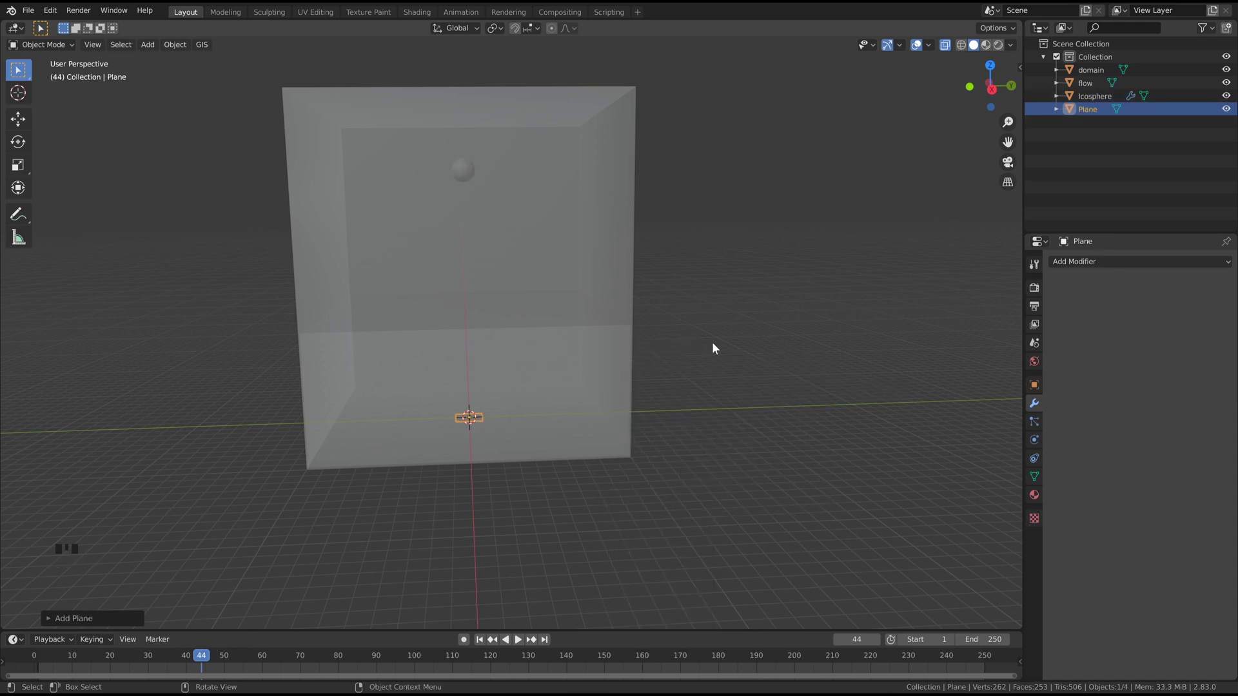
{"action": "key", "text": "s"}
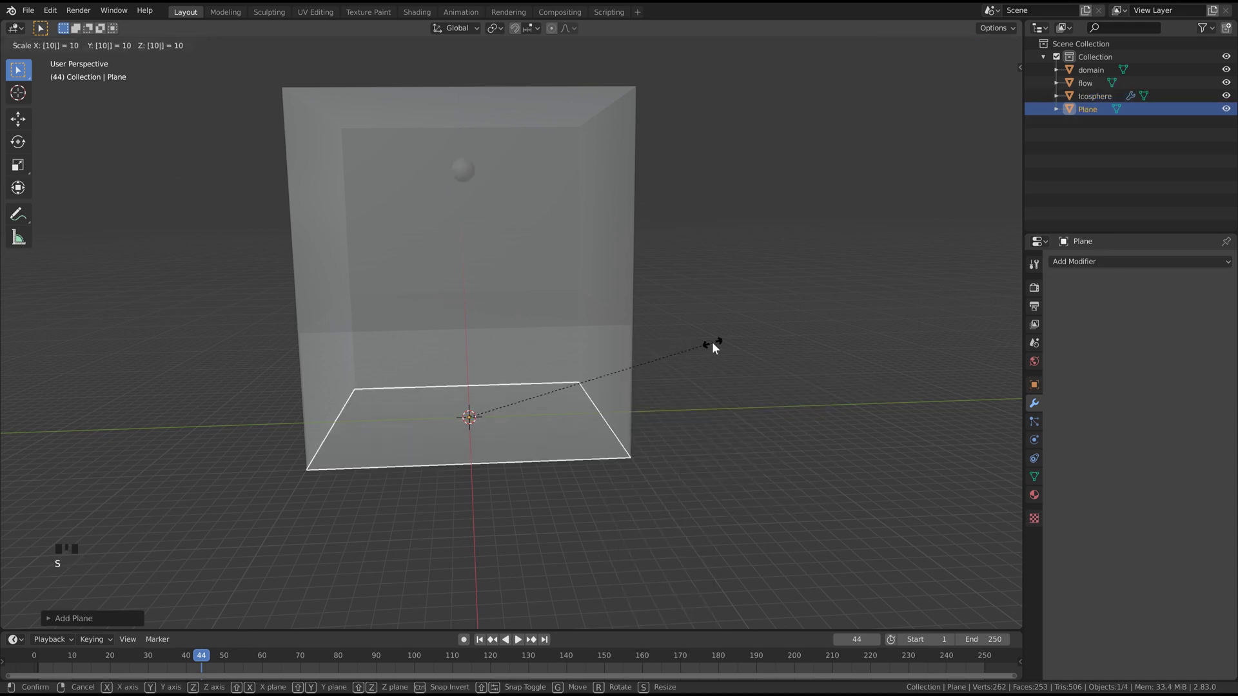
{"action": "left_click_drag", "start_coordinate": [673, 470], "coordinate": [670, 456]}
{"action": "scroll", "scroll_direction": "up", "scroll_amount": 3}
{"action": "key", "text": "g"}
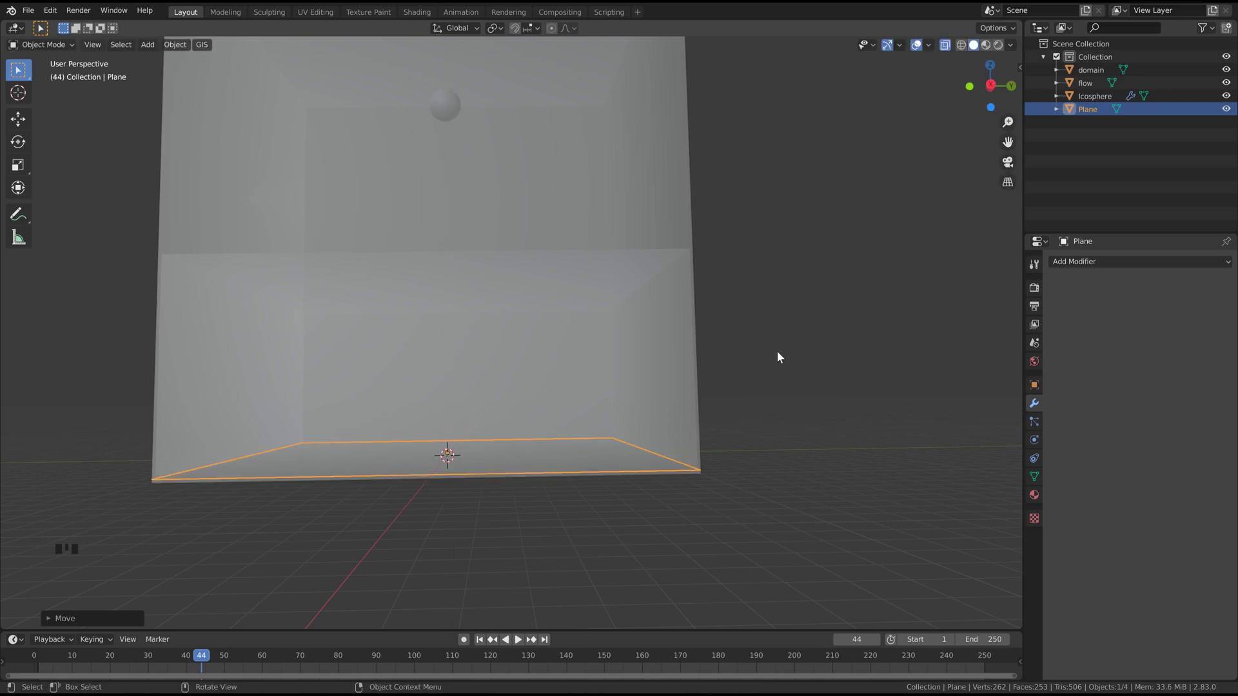
{"action": "scroll", "scroll_direction": "down", "scroll_amount": 3}
{"action": "left_click_drag", "start_coordinate": [754, 323], "coordinate": [1039, 444]}
Give the plane collision physics, then select the domain and add Fluid physics to it
{"action": "left_click", "coordinate": [1037, 443]}
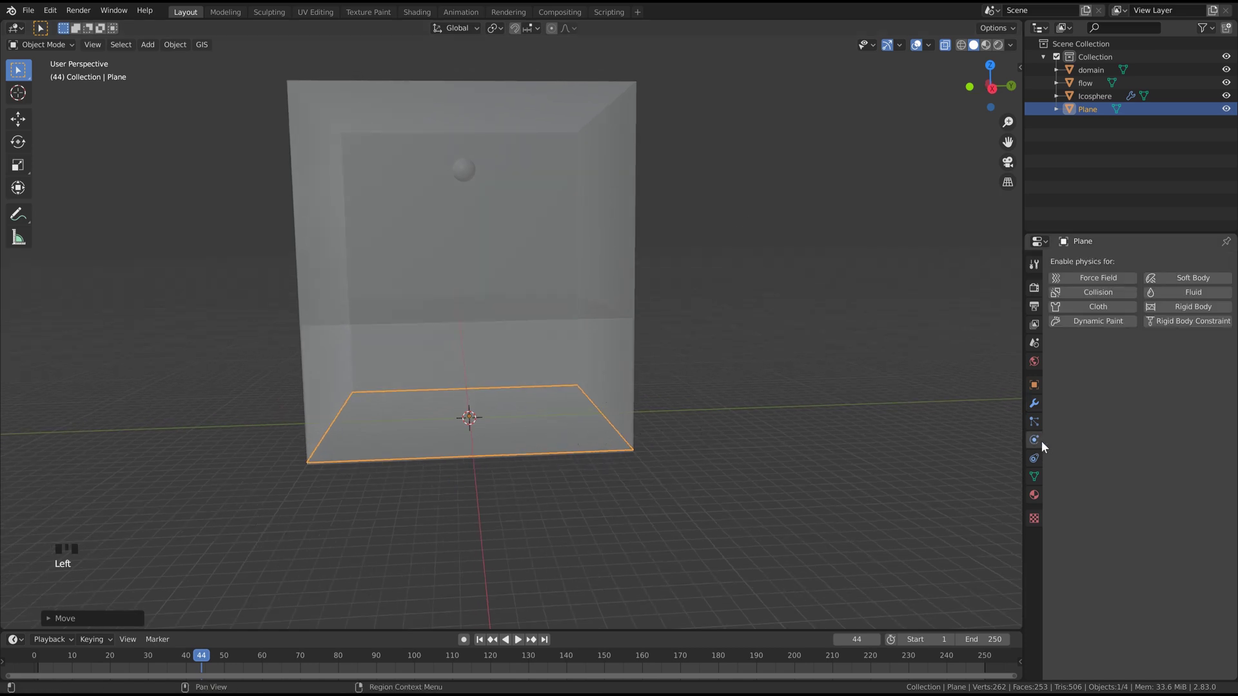
{"action": "left_click_drag", "start_coordinate": [1124, 296], "coordinate": [629, 121]}
{"action": "left_click", "coordinate": [630, 122]}
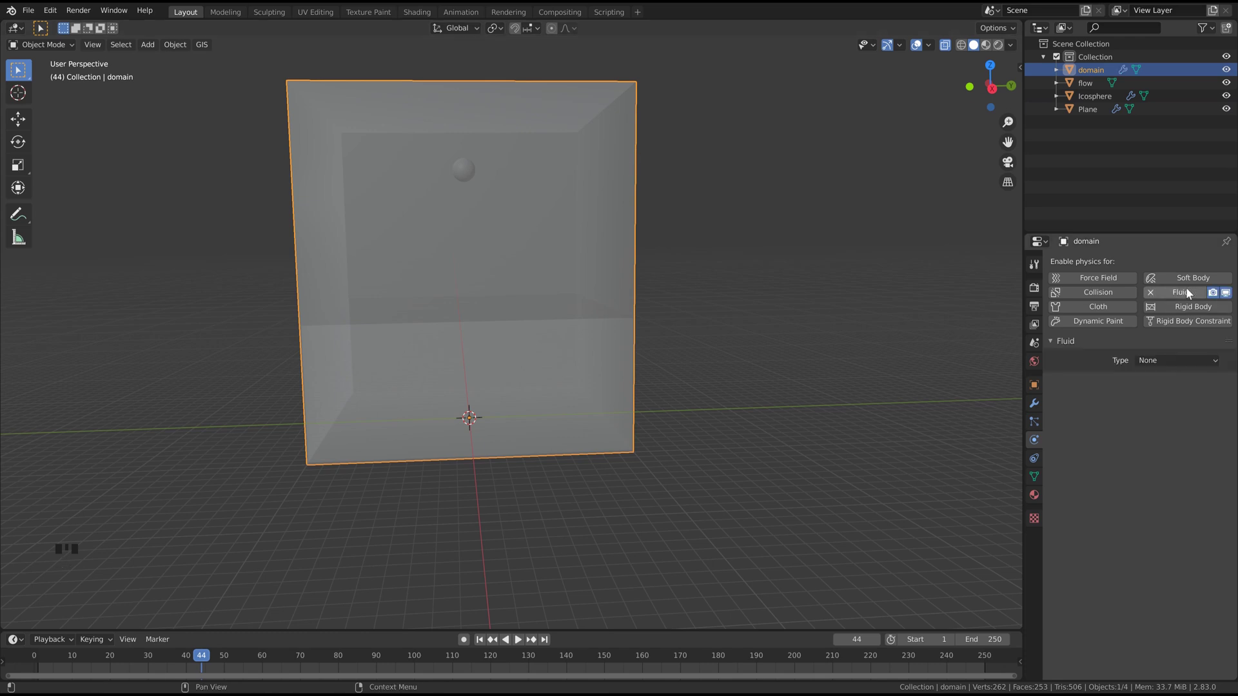
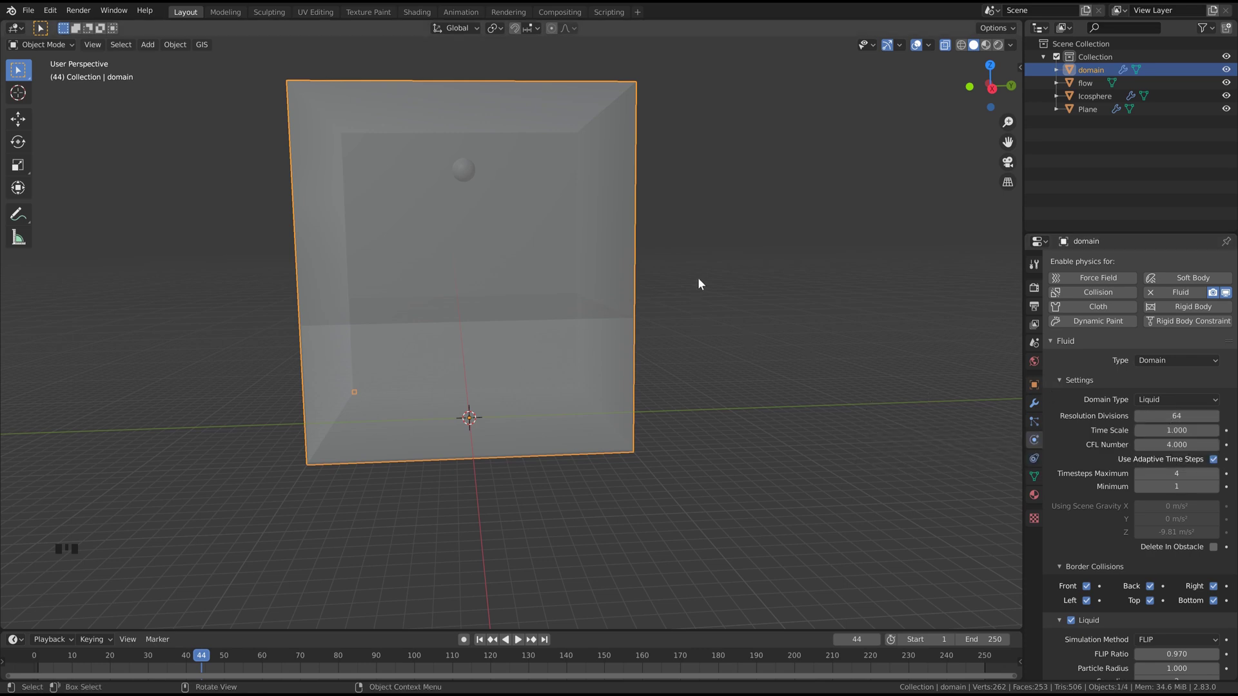
Make the domain a Liquid fluid domain with time scale 0.275, timesteps max 8 and min 6
{"action": "left_click_drag", "start_coordinate": [719, 278], "coordinate": [562, 419]}
{"action": "left_click_drag", "start_coordinate": [556, 399], "coordinate": [1148, 439]}
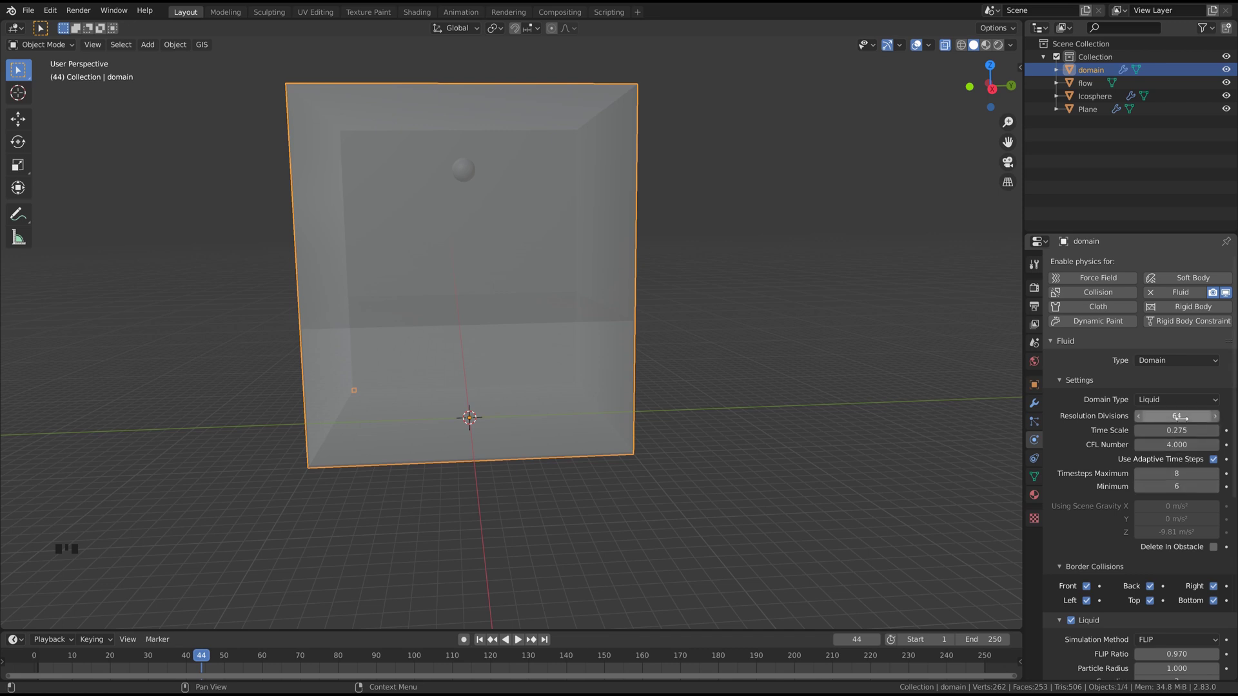
Enable liquid Diffusion with base 5 and exponent 5
{"action": "scroll", "scroll_direction": "down", "scroll_amount": 3}
{"action": "scroll", "scroll_direction": "down", "scroll_amount": 3}
{"action": "left_click", "coordinate": [1074, 478]}
{"action": "left_click_drag", "start_coordinate": [1066, 478], "coordinate": [1090, 520]}
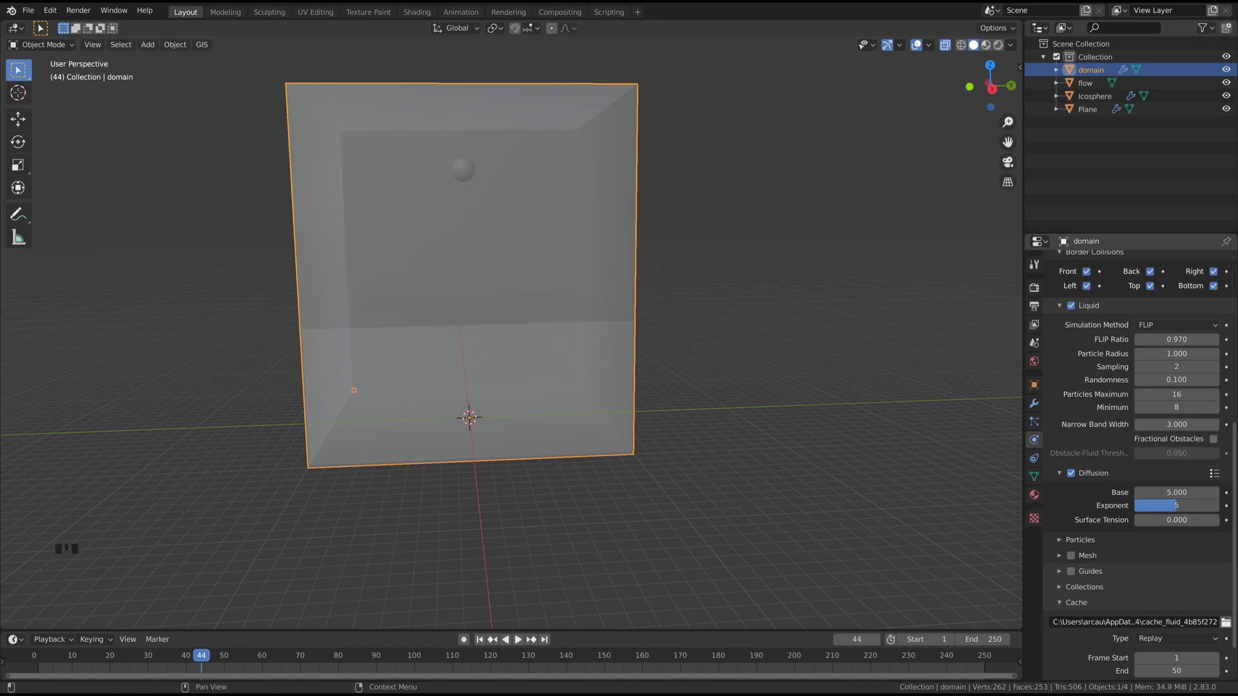
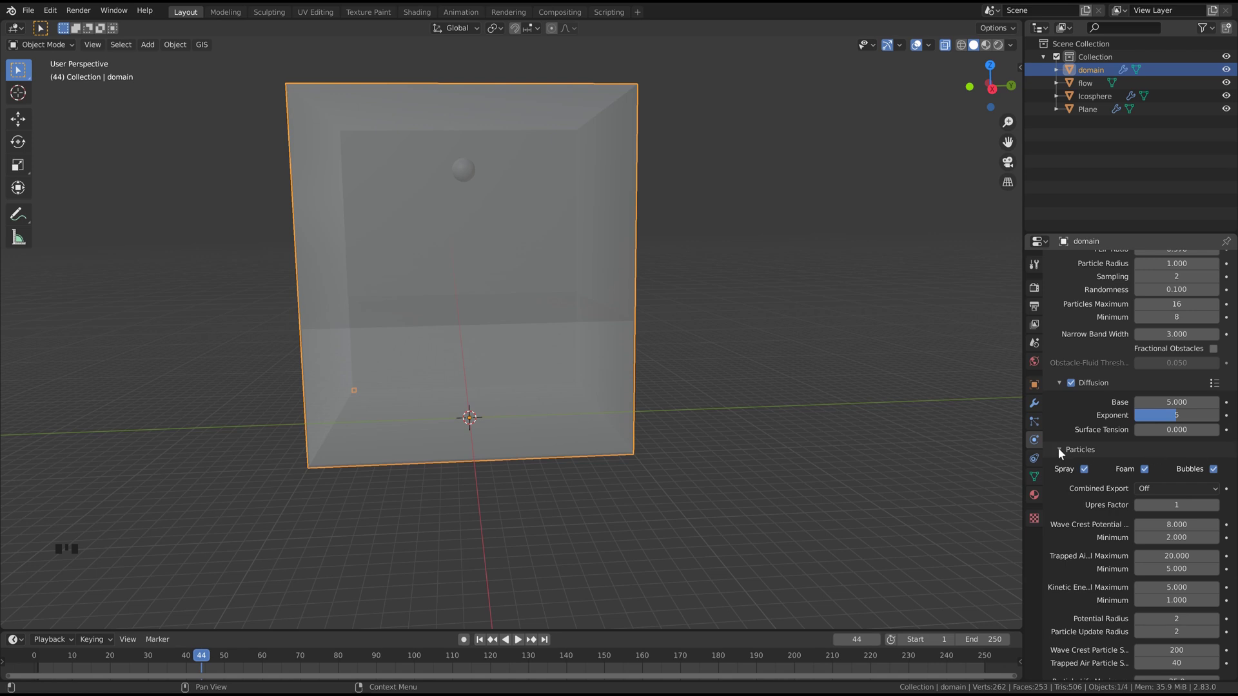
Enable Mesh generation on the domain with Upres Factor 3
{"action": "scroll", "scroll_direction": "down", "scroll_amount": 3}
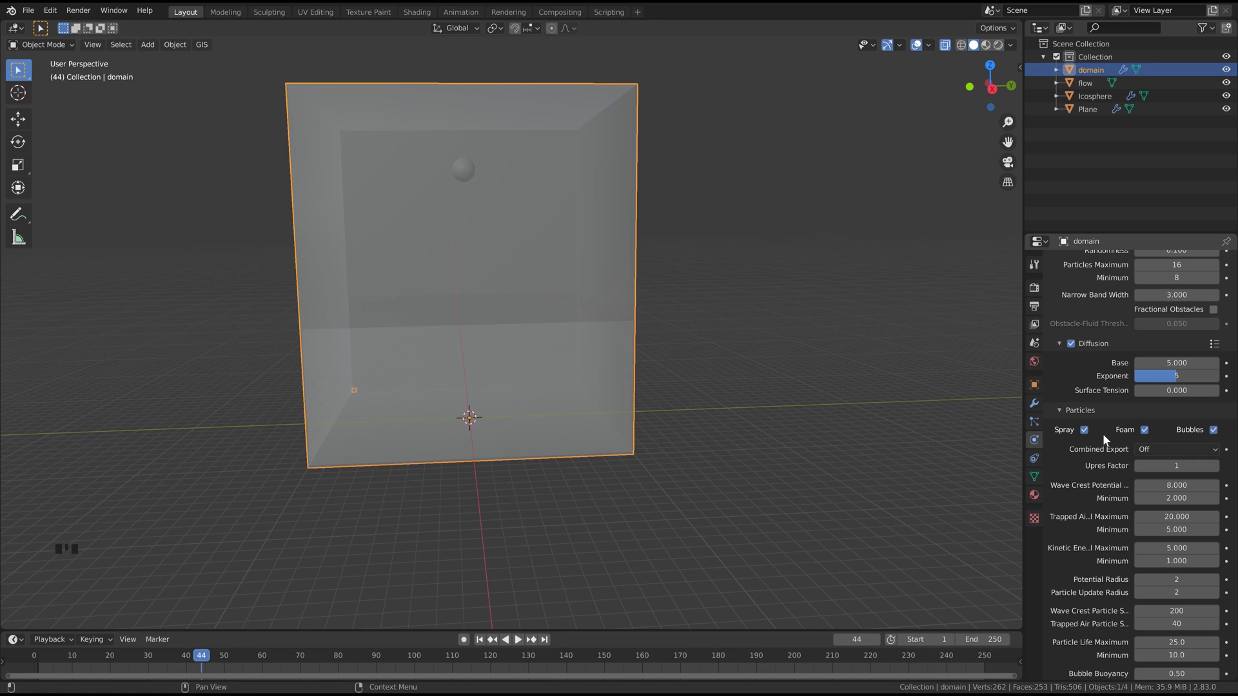
{"action": "left_click", "coordinate": [1065, 417]}
{"action": "scroll", "scroll_direction": "down", "scroll_amount": 3}
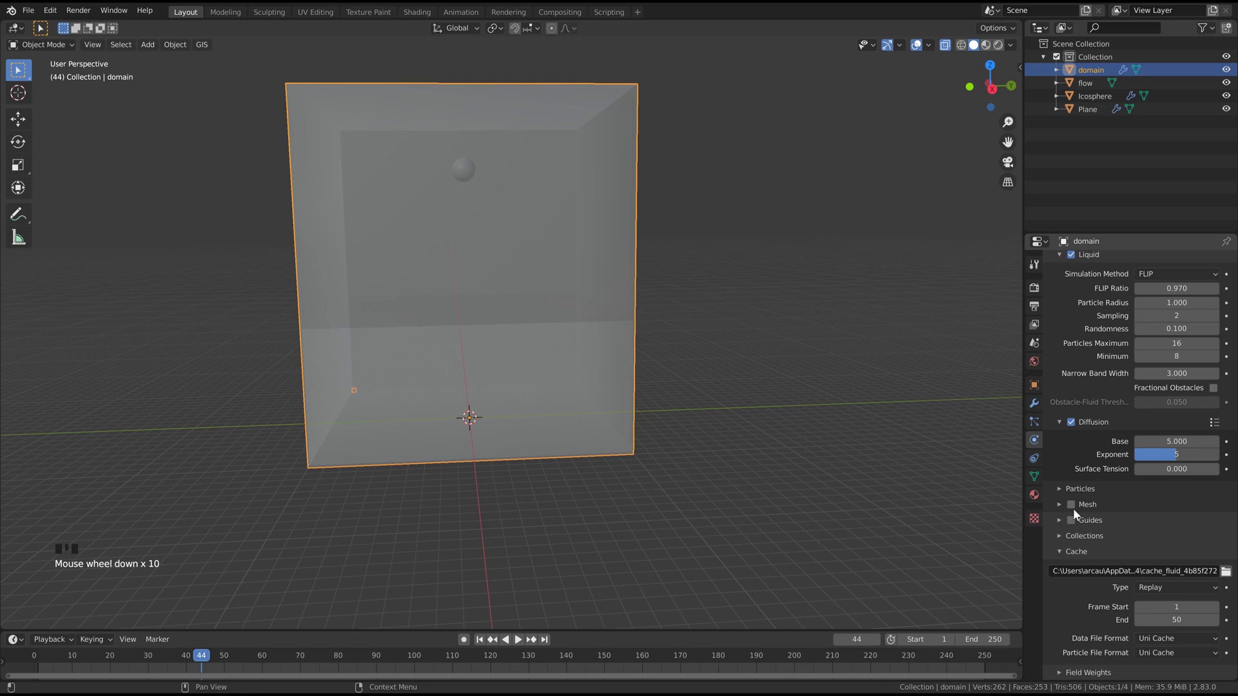
{"action": "left_click", "coordinate": [1076, 510]}
{"action": "left_click_drag", "start_coordinate": [1062, 510], "coordinate": [1221, 530]}
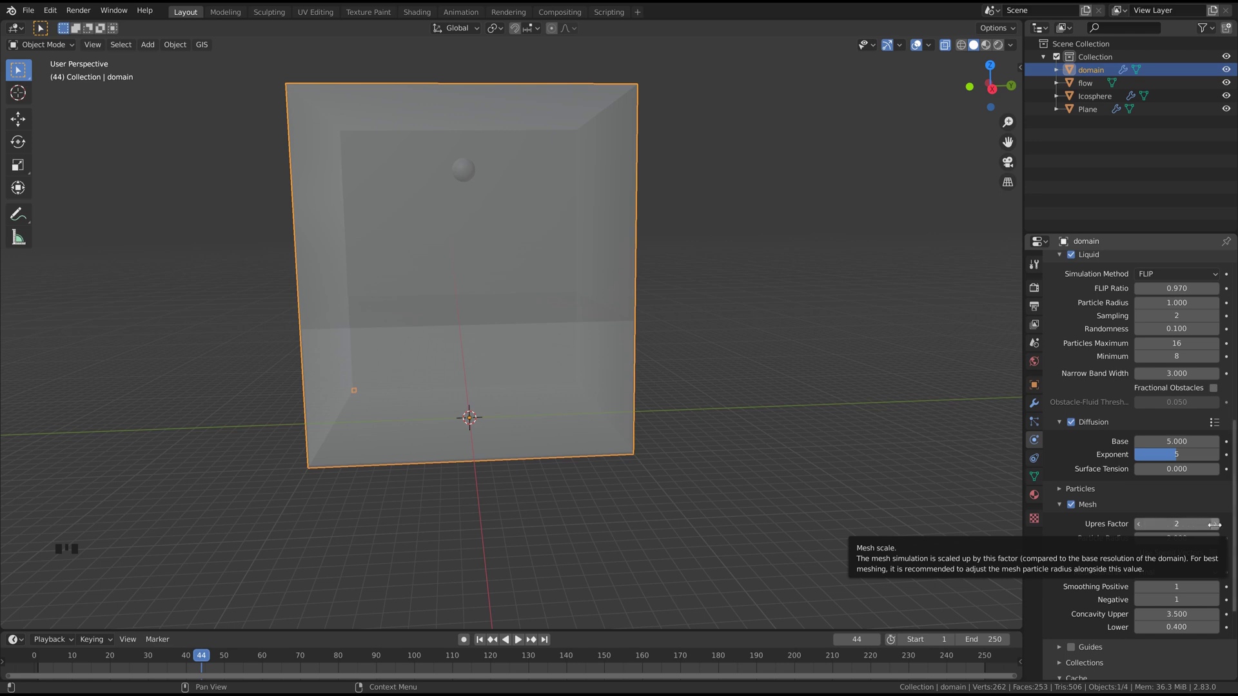
{"action": "left_click_drag", "start_coordinate": [1221, 529], "coordinate": [1197, 522]}
{"action": "scroll", "scroll_direction": "down", "scroll_amount": 3}
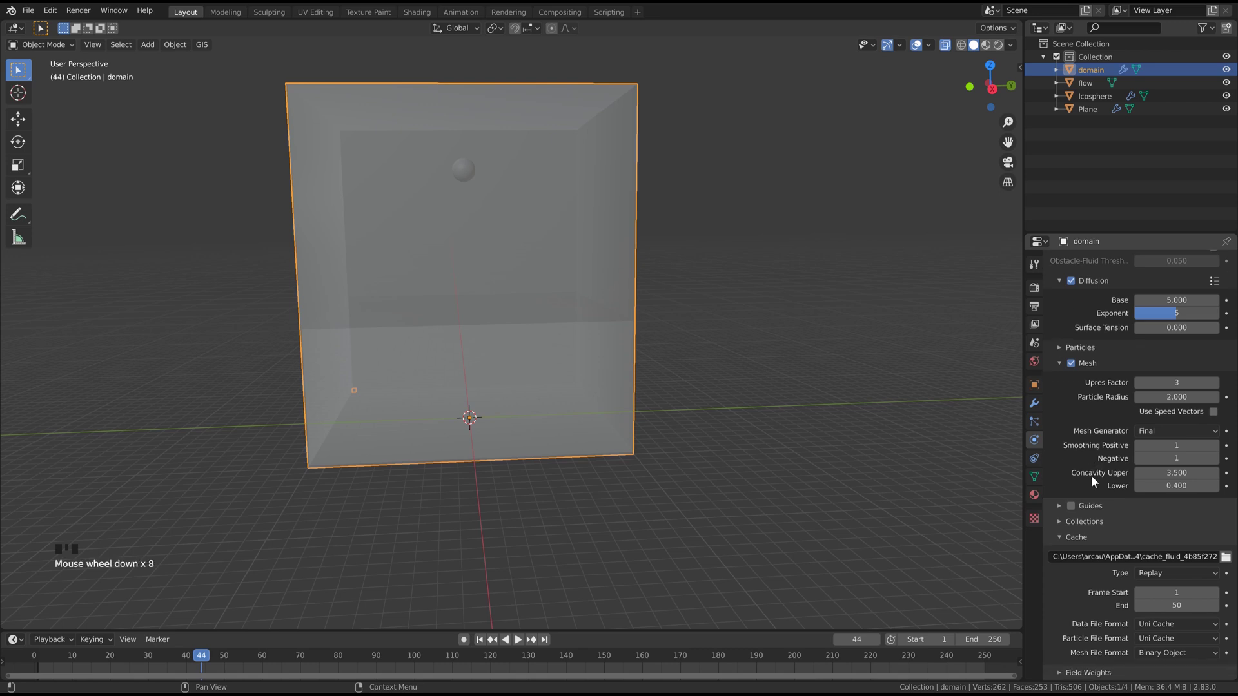
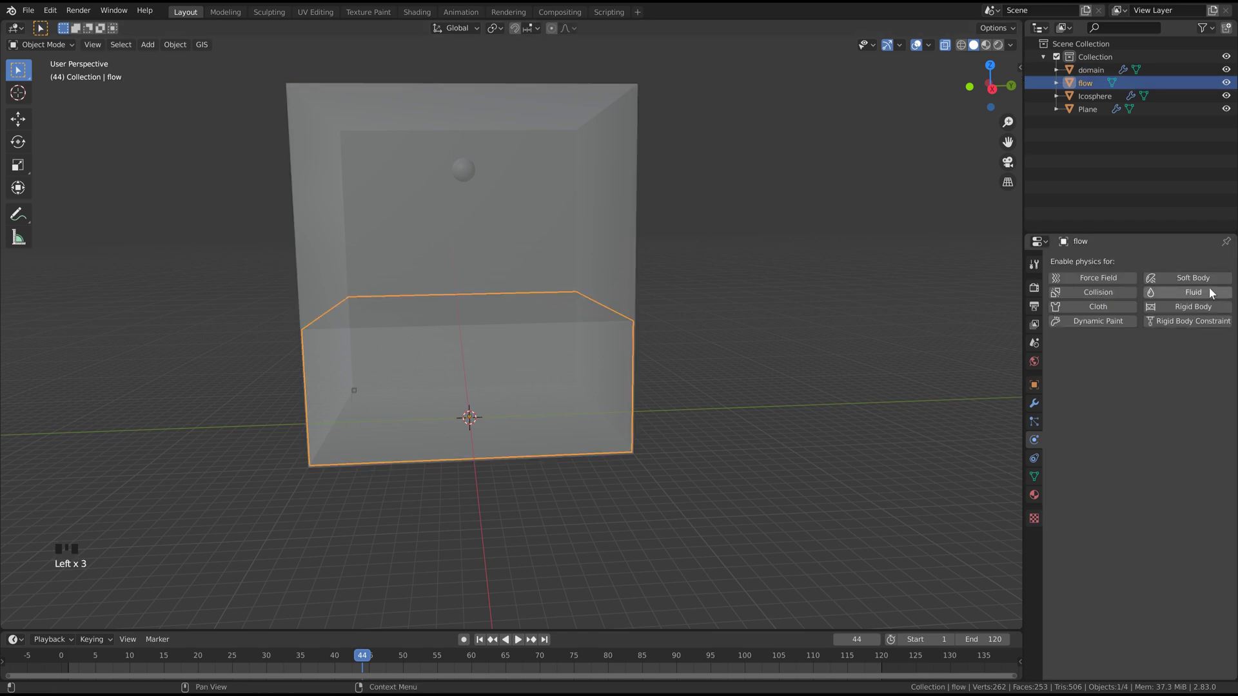
Make the flow block a Geometry liquid flow source
{"action": "left_click_drag", "start_coordinate": [1213, 292], "coordinate": [1096, 452]}
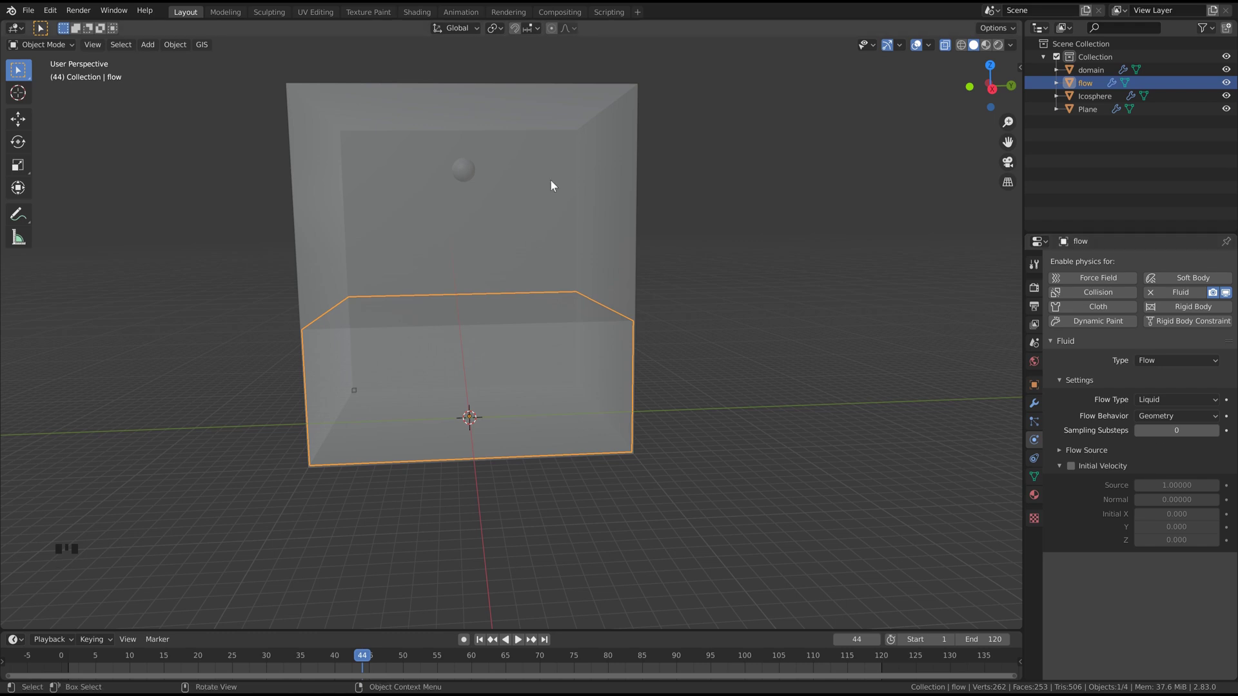
Make the icosphere a collision Effector with surface thickness 0.1
{"action": "left_click", "coordinate": [471, 177]}
{"action": "left_click_drag", "start_coordinate": [513, 172], "coordinate": [1181, 293]}
{"action": "left_click_drag", "start_coordinate": [1181, 293], "coordinate": [1178, 362]}
{"action": "left_click_drag", "start_coordinate": [1178, 369], "coordinate": [1130, 471]}
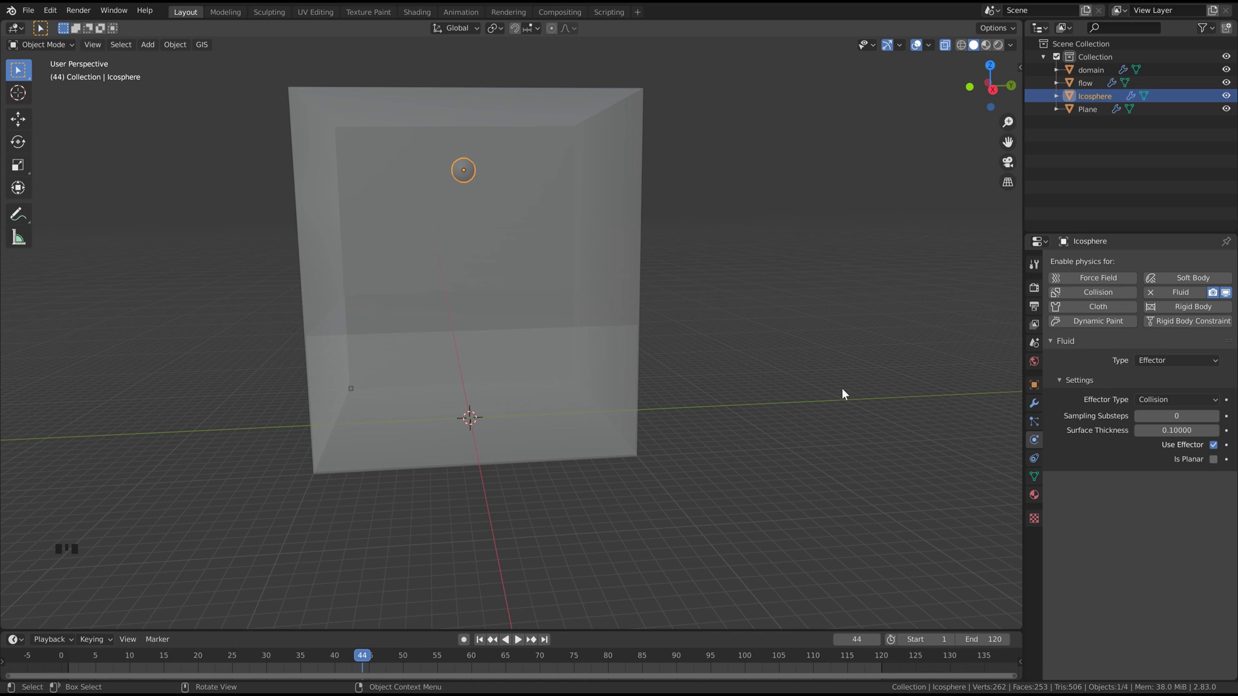
Add Soft Body physics to the icosphere with Pull and Push 0.6, Bending 0.2, Stiffness and Self Collision enabled
{"action": "left_click_drag", "start_coordinate": [1184, 368], "coordinate": [1171, 305]}
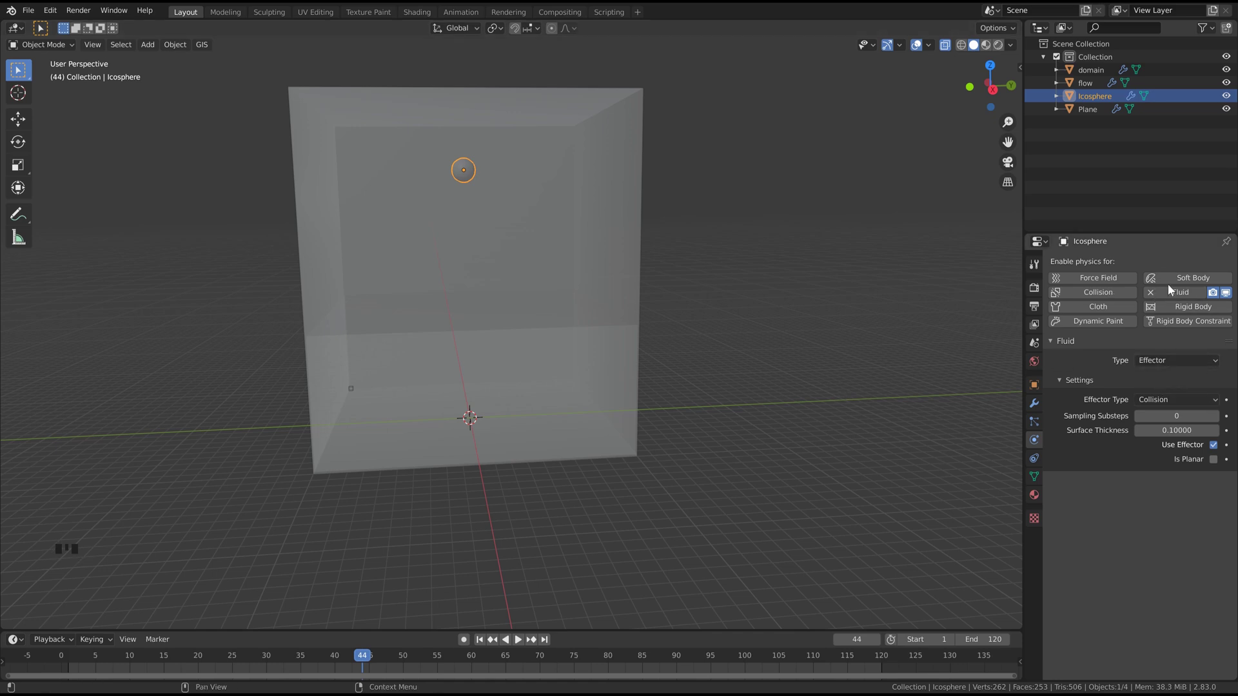
{"action": "left_click_drag", "start_coordinate": [1175, 283], "coordinate": [1113, 527]}
{"action": "scroll", "scroll_direction": "down", "scroll_amount": 3}
{"action": "left_click", "coordinate": [1074, 572]}
{"action": "left_click_drag", "start_coordinate": [1065, 588], "coordinate": [1116, 600]}
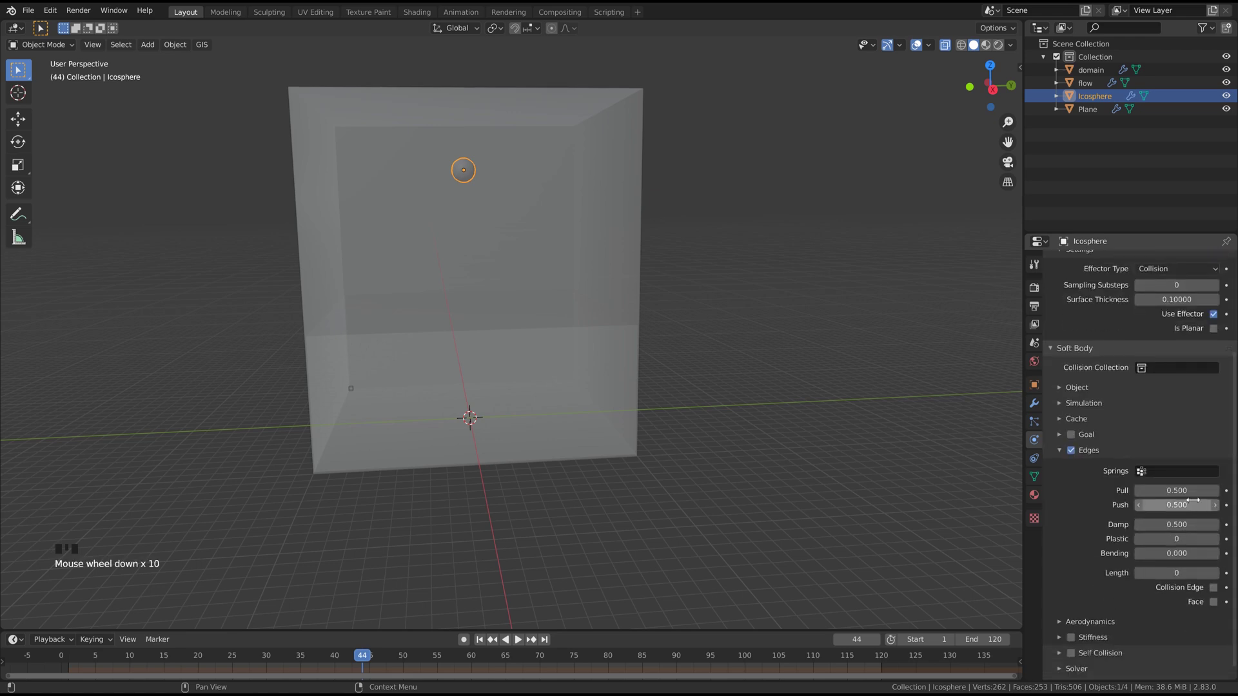
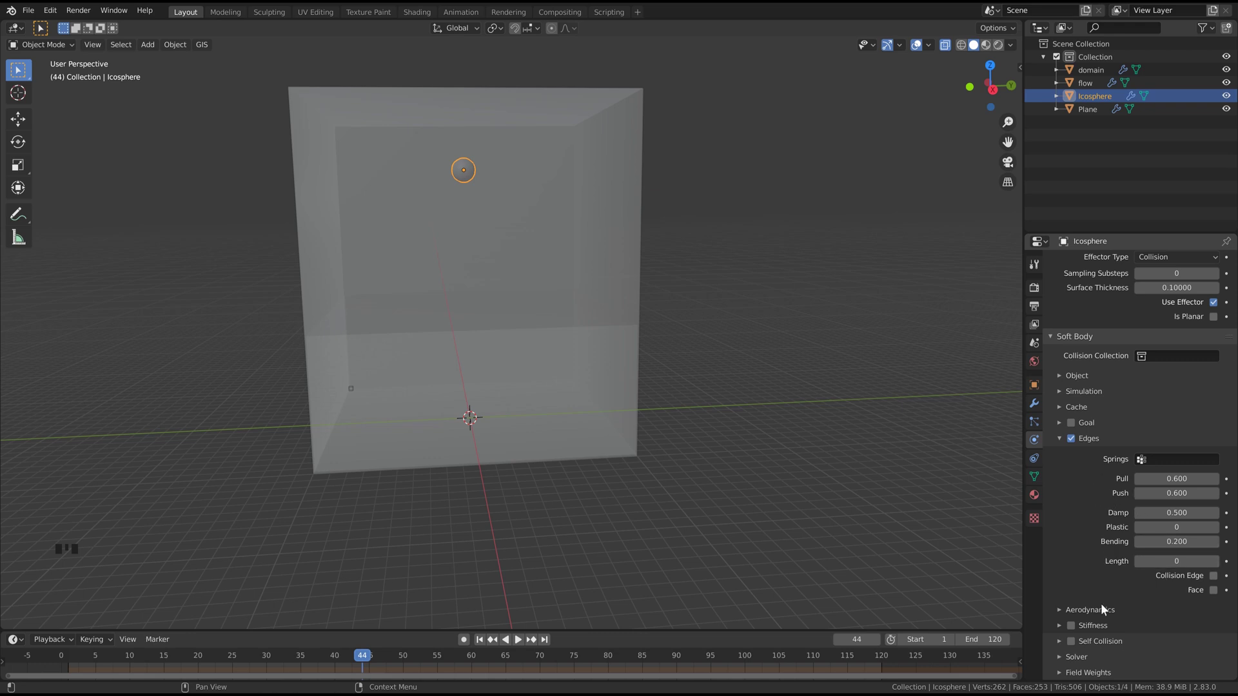
{"action": "left_click", "coordinate": [1073, 630]}
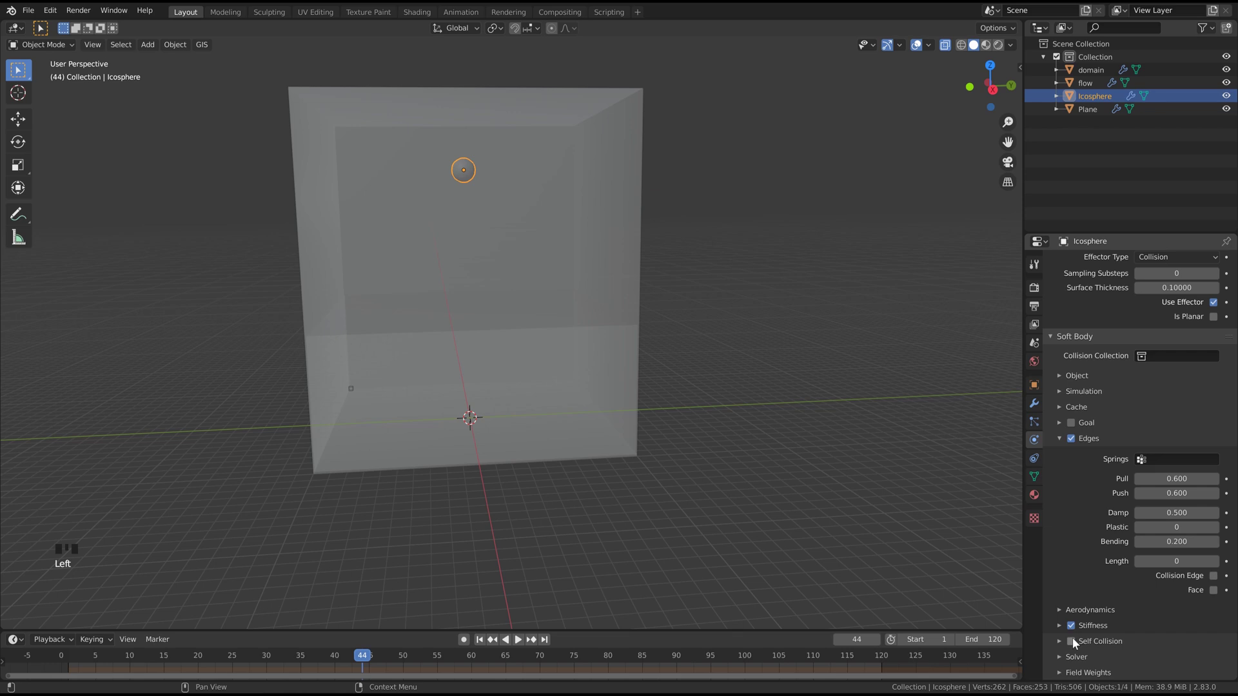
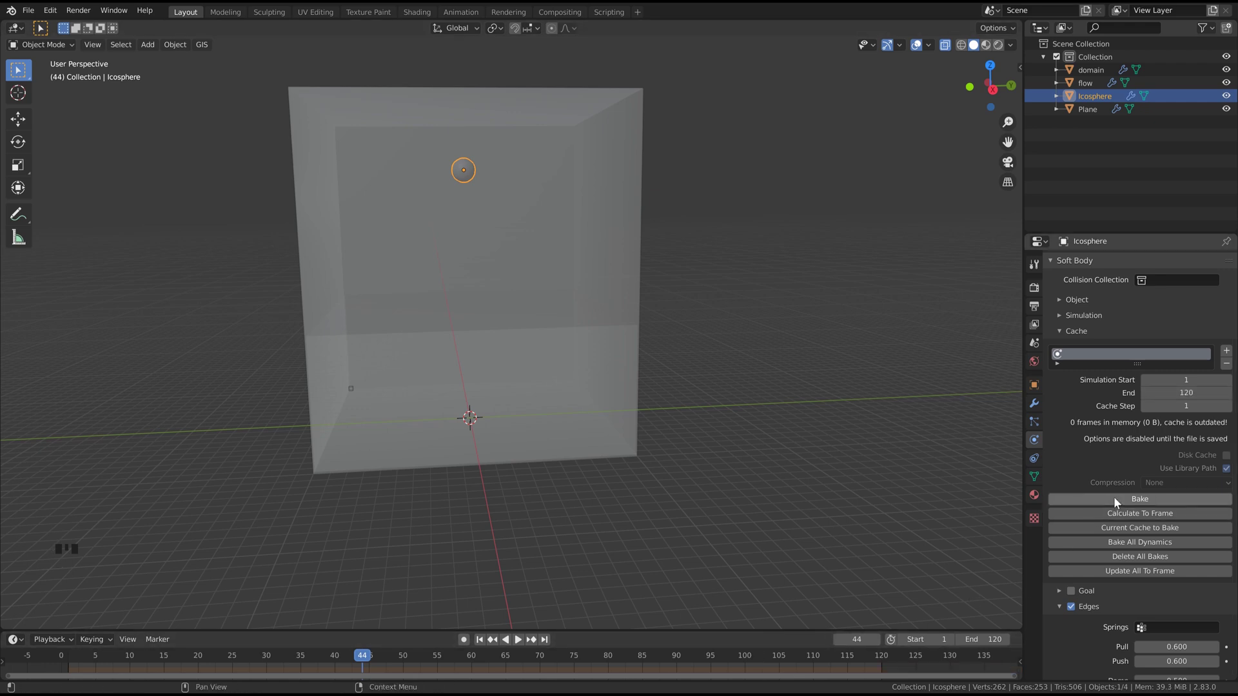
Bake the soft body cache to frame 120, then return to frame 1 and start playback
{"action": "left_click_drag", "start_coordinate": [1119, 502], "coordinate": [497, 618]}
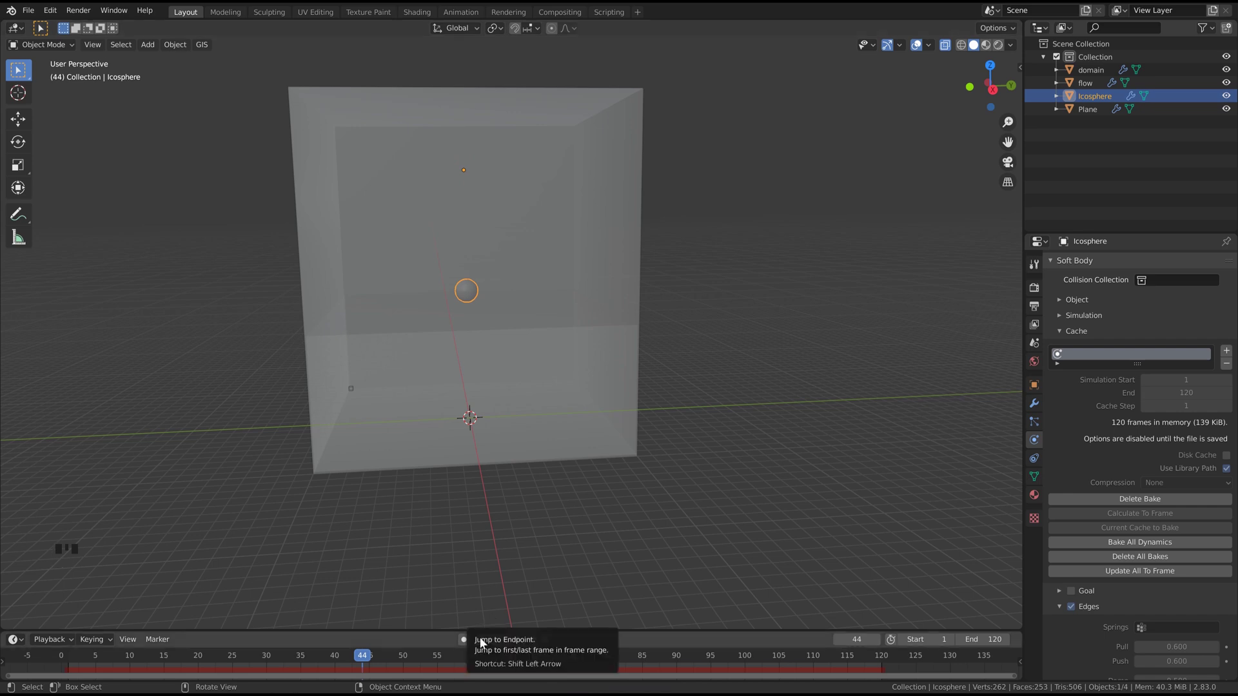
{"action": "left_click", "coordinate": [485, 642]}
{"action": "key", "text": "space"}
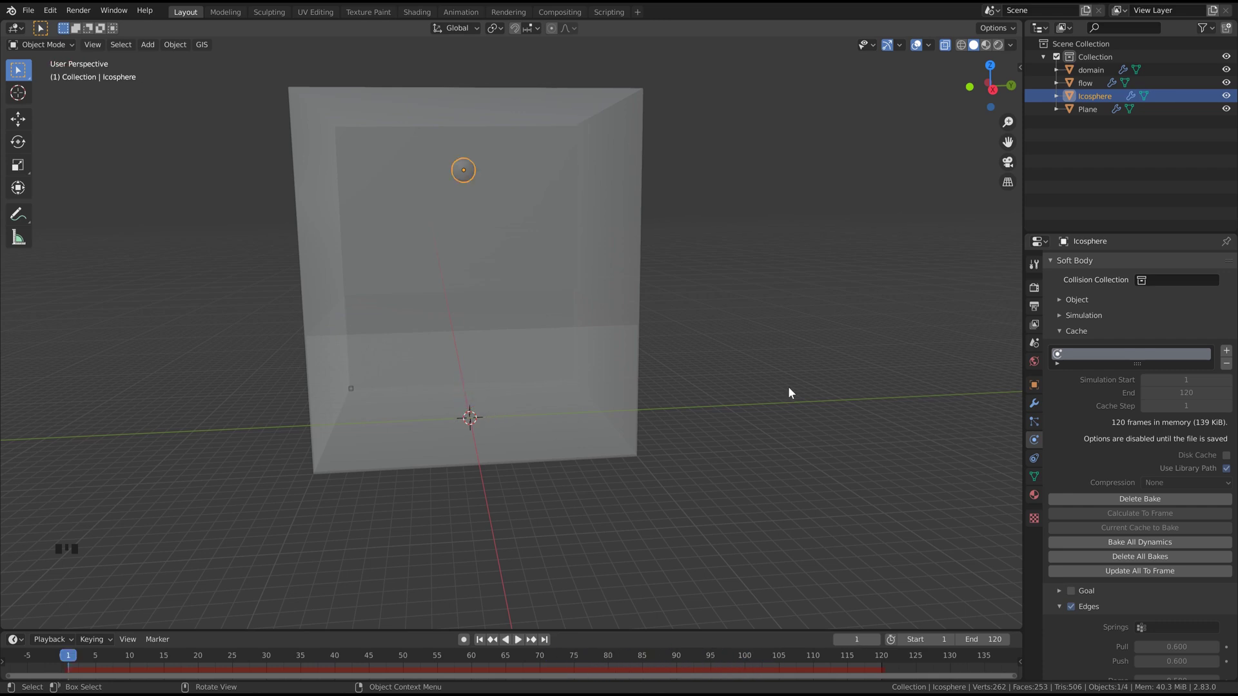
Select the liquid domain and run Bake All in its Fluid cache settings
{"action": "scroll", "scroll_direction": "up", "scroll_amount": 3}
{"action": "scroll", "scroll_direction": "down", "scroll_amount": 3}
{"action": "left_click", "coordinate": [560, 197]}
{"action": "scroll", "scroll_direction": "up", "scroll_amount": 3}
{"action": "middle_click", "coordinate": [716, 311]}
{"action": "scroll", "scroll_direction": "down", "scroll_amount": 3}
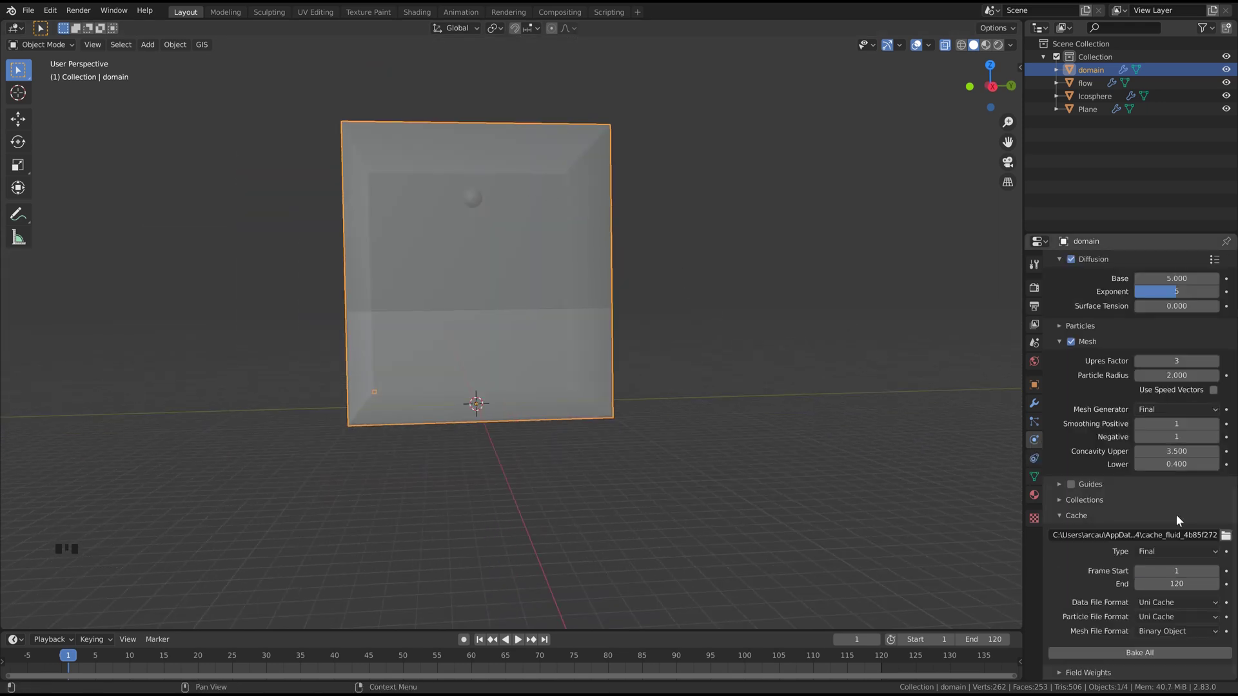
{"action": "scroll", "scroll_direction": "down", "scroll_amount": 3}
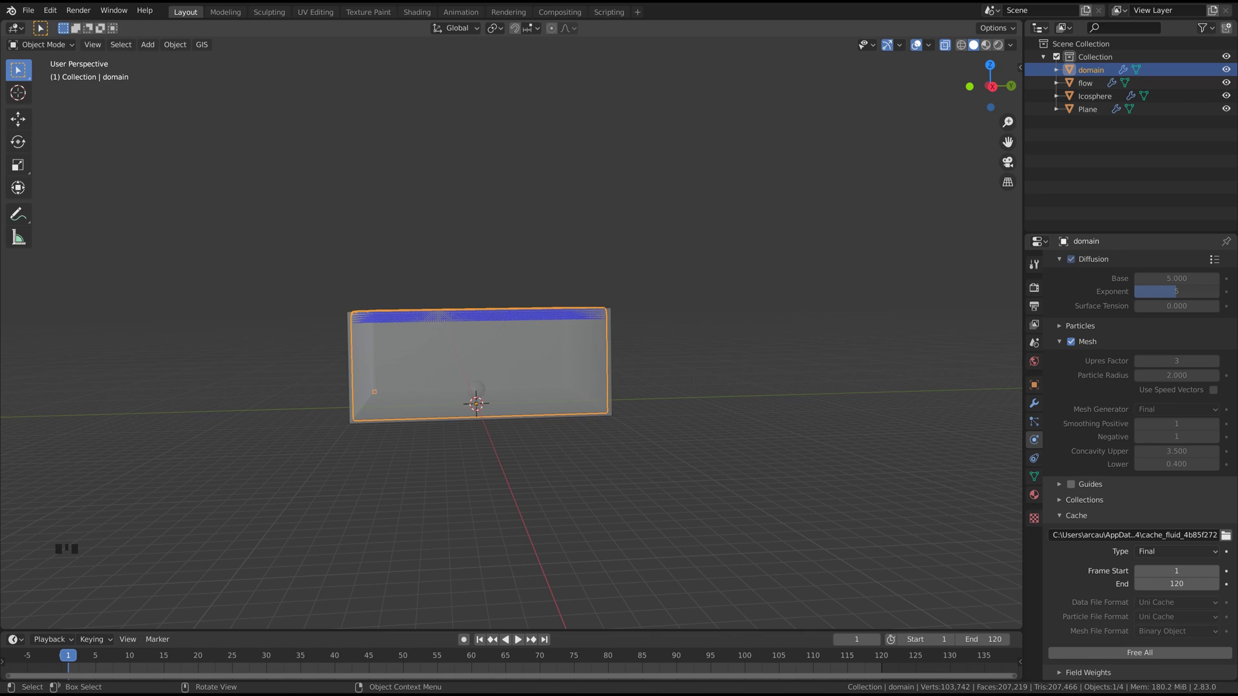
Hide the liquid source object and play the baked animation of the ball falling in
{"action": "left_click_drag", "start_coordinate": [798, 383], "coordinate": [482, 646]}
{"action": "left_click_drag", "start_coordinate": [481, 646], "coordinate": [613, 327]}
{"action": "left_click", "coordinate": [613, 328]}
{"action": "scroll", "scroll_direction": "up", "scroll_amount": 3}
{"action": "key", "text": "h"}
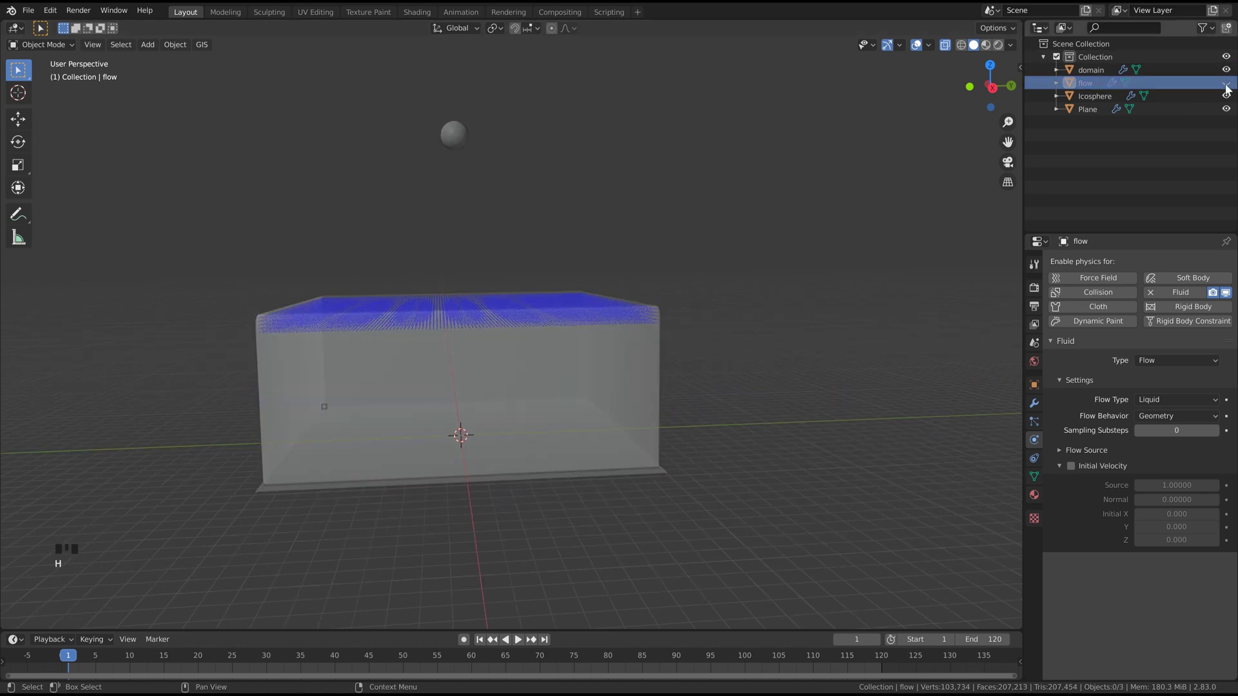
{"action": "key", "text": "space"}
Orbit around the splash while the animation plays and stop near frame 61
{"action": "left_click_drag", "start_coordinate": [741, 281], "coordinate": [596, 385]}
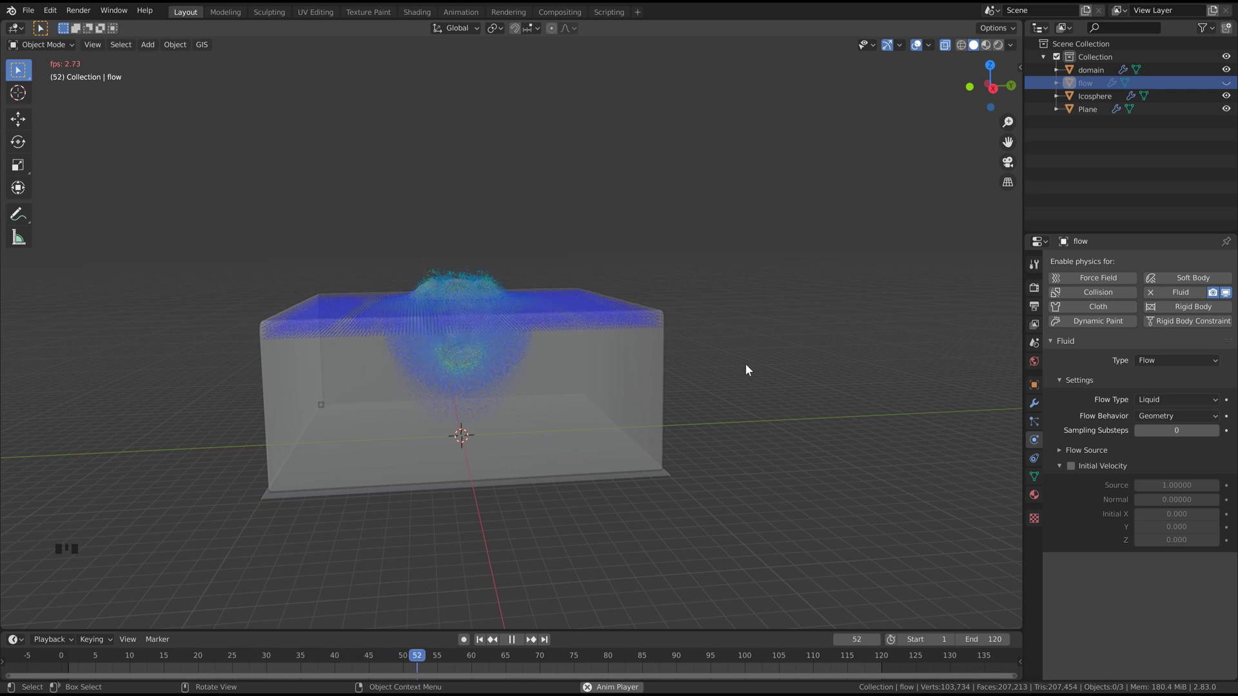
{"action": "middle_click", "coordinate": [745, 364]}
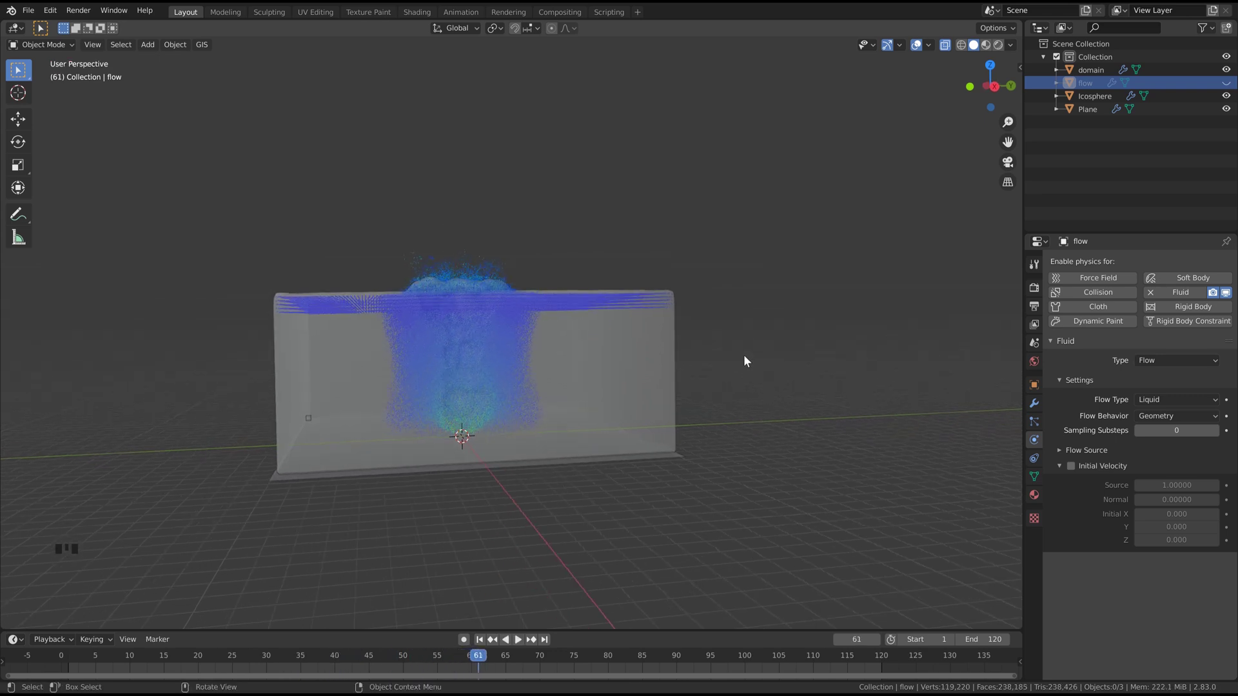
{"action": "scroll", "scroll_direction": "up", "scroll_amount": 3}
{"action": "left_click_drag", "start_coordinate": [694, 387], "coordinate": [711, 333]}
{"action": "scroll", "scroll_direction": "down", "scroll_amount": 3}
{"action": "left_click_drag", "start_coordinate": [574, 321], "coordinate": [672, 333]}
Select the liquid domain and shade its baked mesh smooth
{"action": "left_click", "coordinate": [672, 333]}
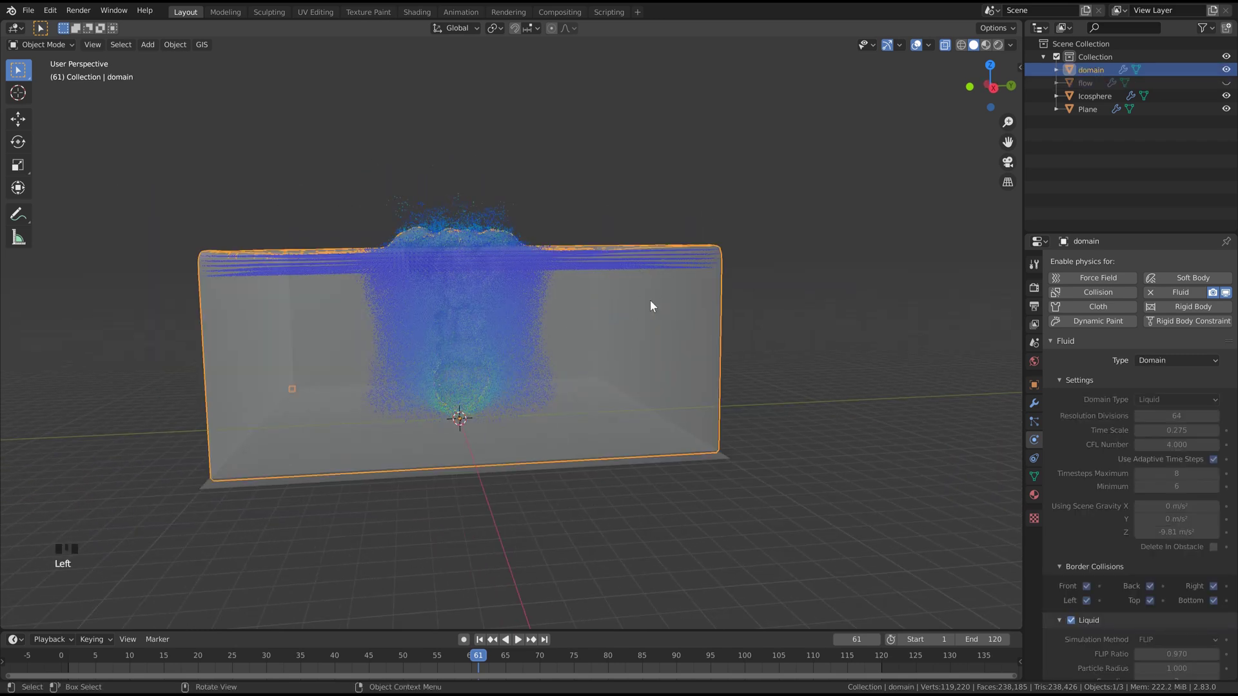
{"action": "left_click_drag", "start_coordinate": [1040, 430], "coordinate": [1077, 407]}
{"action": "left_click_drag", "start_coordinate": [1211, 296], "coordinate": [959, 276]}
{"action": "left_click_drag", "start_coordinate": [802, 297], "coordinate": [621, 223]}
{"action": "left_click", "coordinate": [621, 223]}
{"action": "left_click_drag", "start_coordinate": [620, 223], "coordinate": [880, 307]}
Disable viewport display of the domain's Liquid, Spray, Foam and Bubbles particle systems
{"action": "scroll", "scroll_direction": "up", "scroll_amount": 3}
{"action": "left_click_drag", "start_coordinate": [914, 292], "coordinate": [892, 271]}
{"action": "scroll", "scroll_direction": "down", "scroll_amount": 3}
{"action": "left_click_drag", "start_coordinate": [879, 301], "coordinate": [1034, 362]}
{"action": "left_click", "coordinate": [1034, 362]}
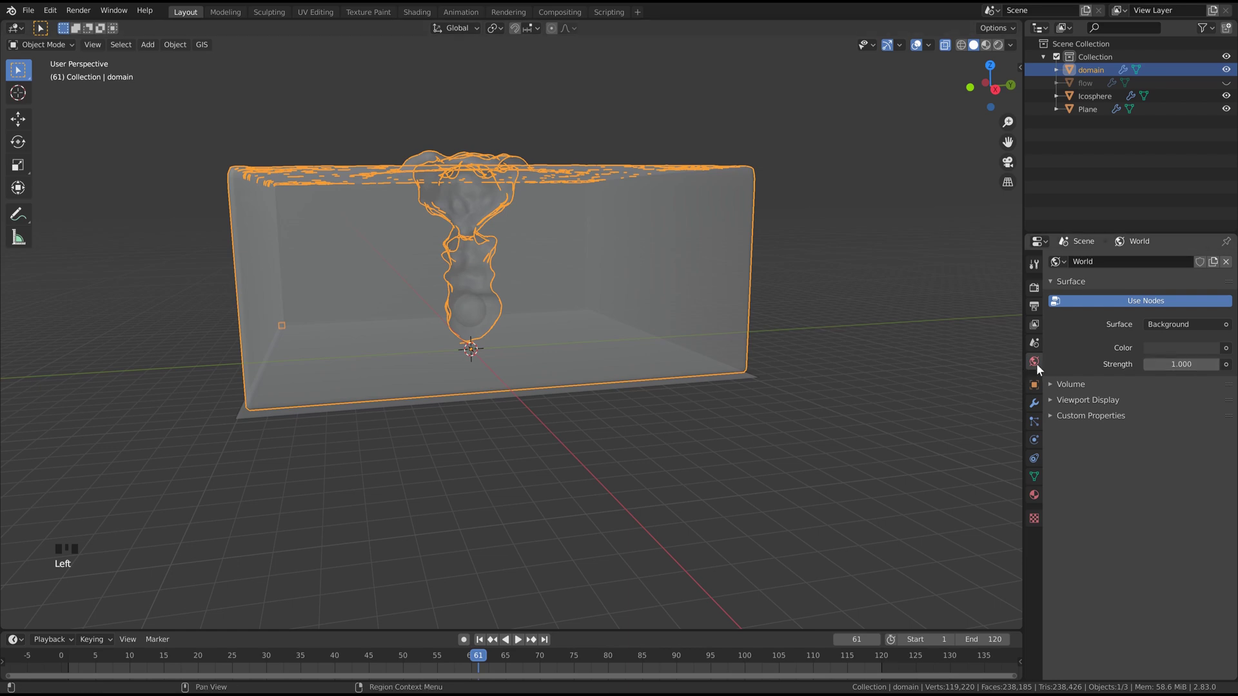
Set the world colour to the abandoned_hall_01_8k.hdr environment texture and preview in Cycles with GPU Compute
{"action": "left_click_drag", "start_coordinate": [1234, 353], "coordinate": [559, 396]}
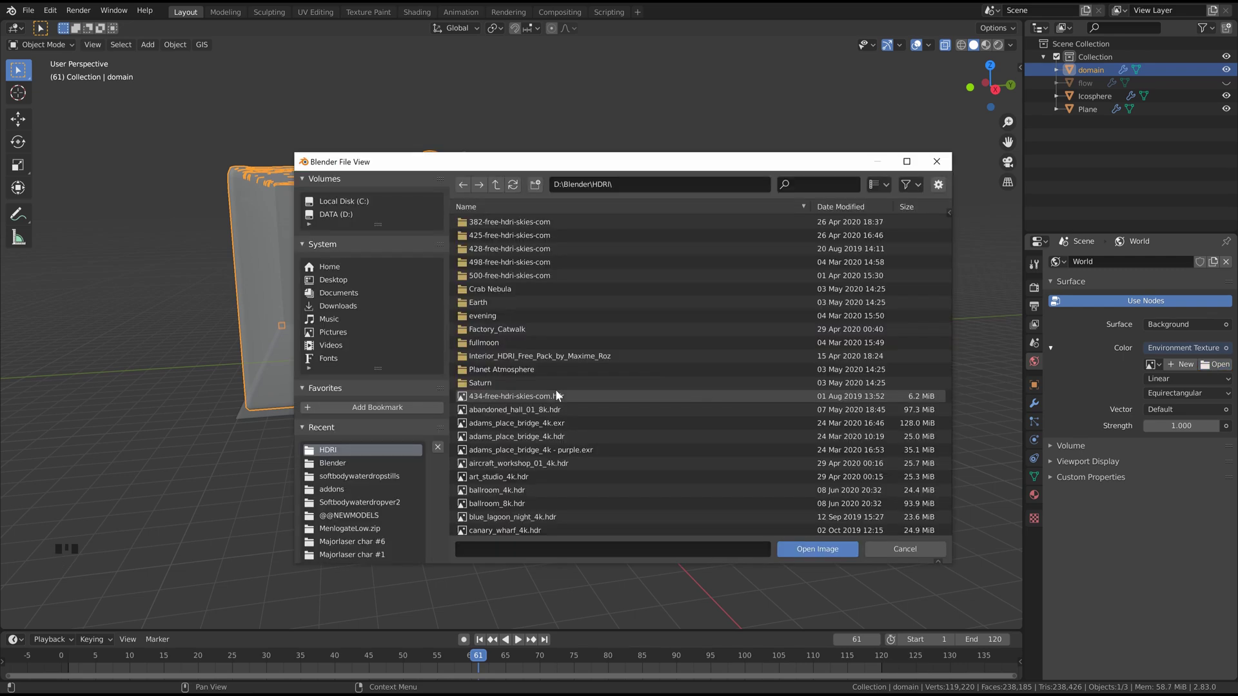
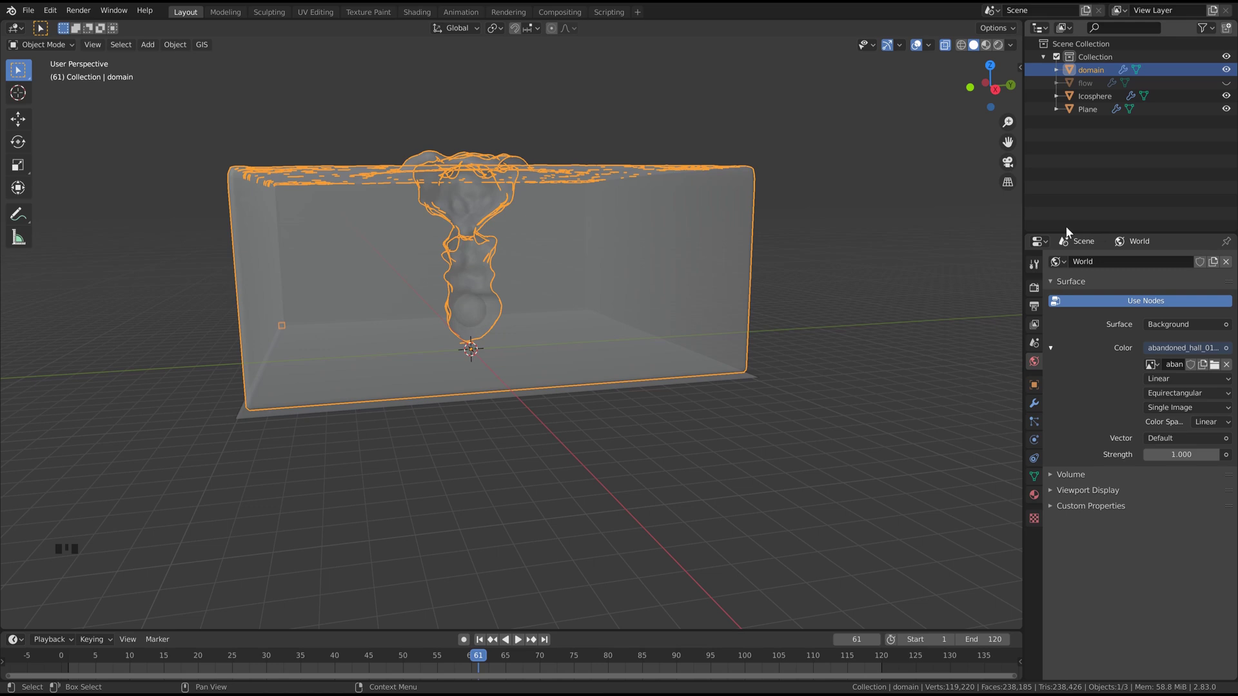
{"action": "left_click", "coordinate": [1039, 292]}
{"action": "left_click_drag", "start_coordinate": [1181, 266], "coordinate": [1009, 58]}
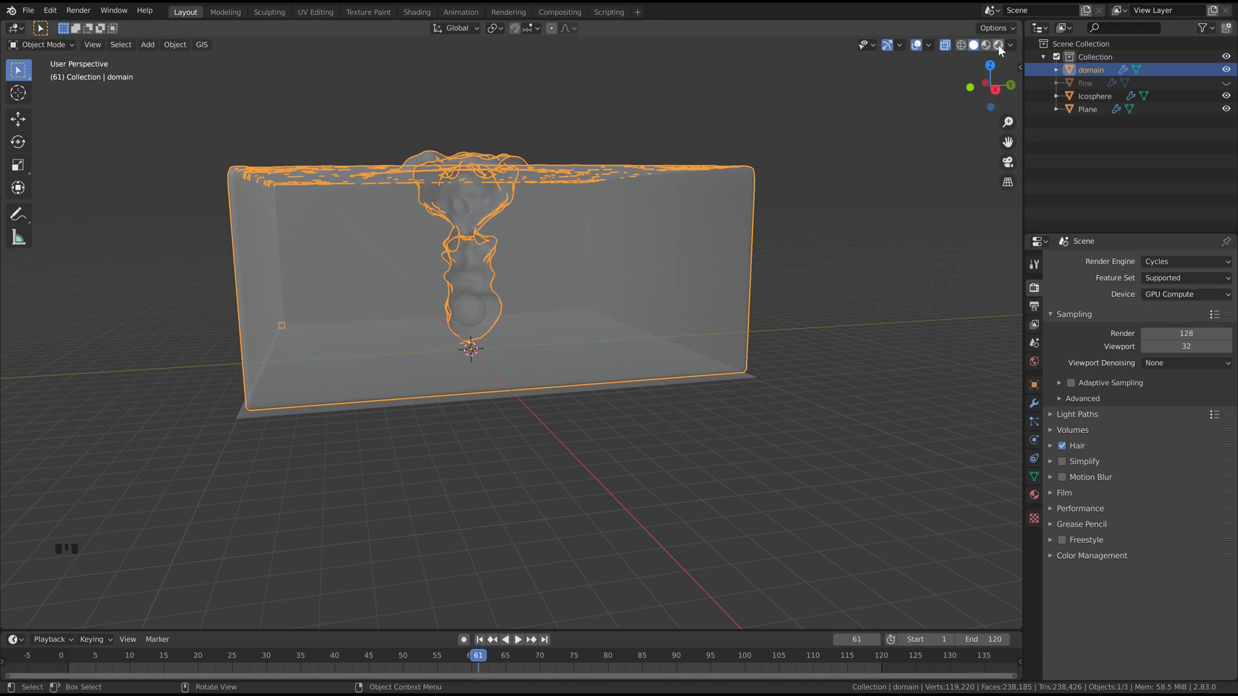
{"action": "left_click", "coordinate": [1003, 50]}
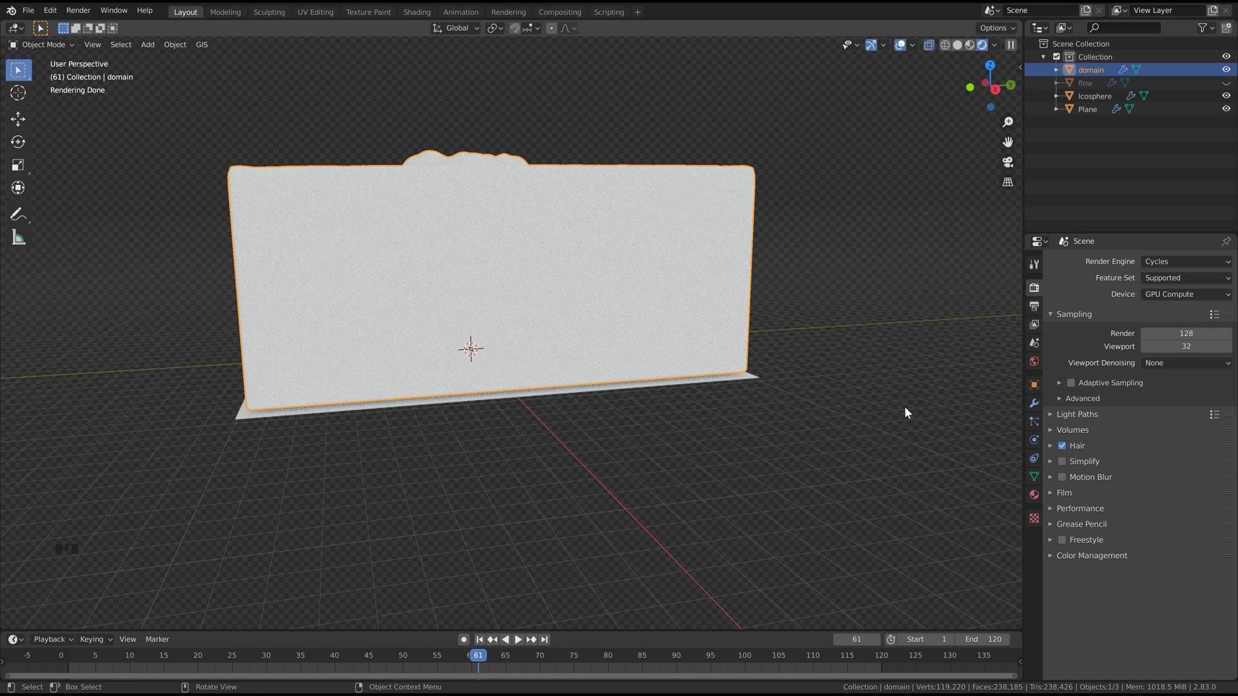
Give the domain a new glass material with Transmission 1 and Roughness 0
{"action": "left_click", "coordinate": [1039, 501]}
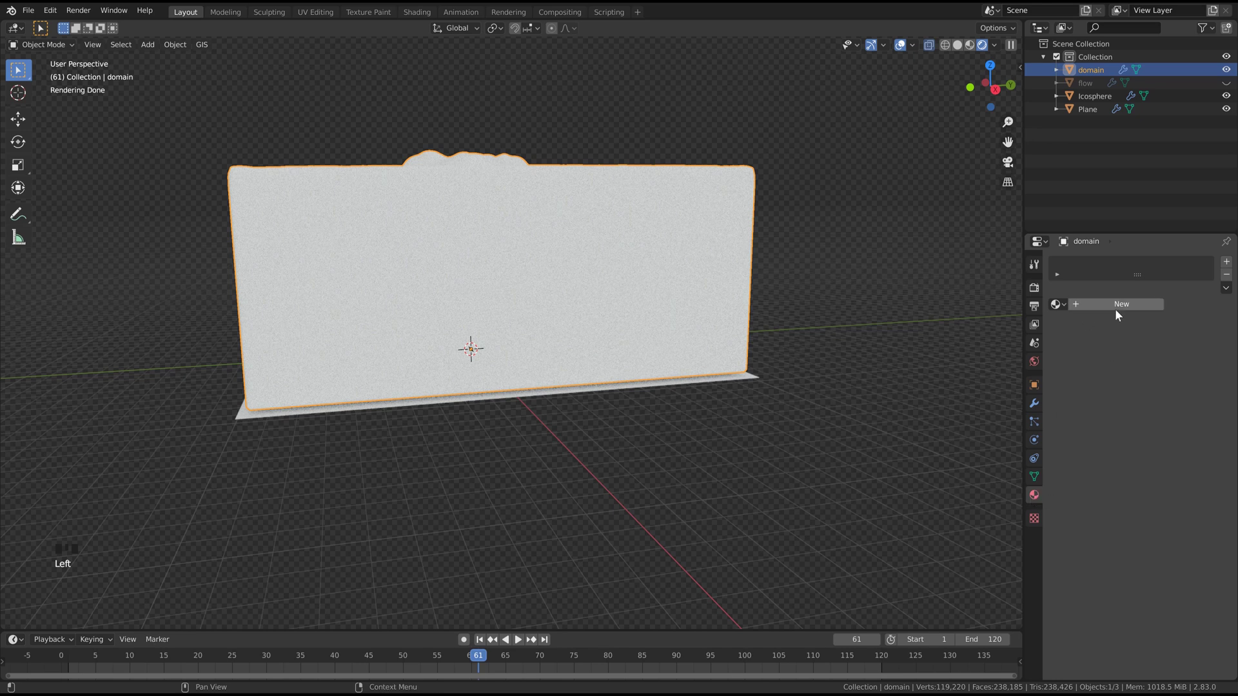
{"action": "left_click_drag", "start_coordinate": [1118, 309], "coordinate": [1121, 475]}
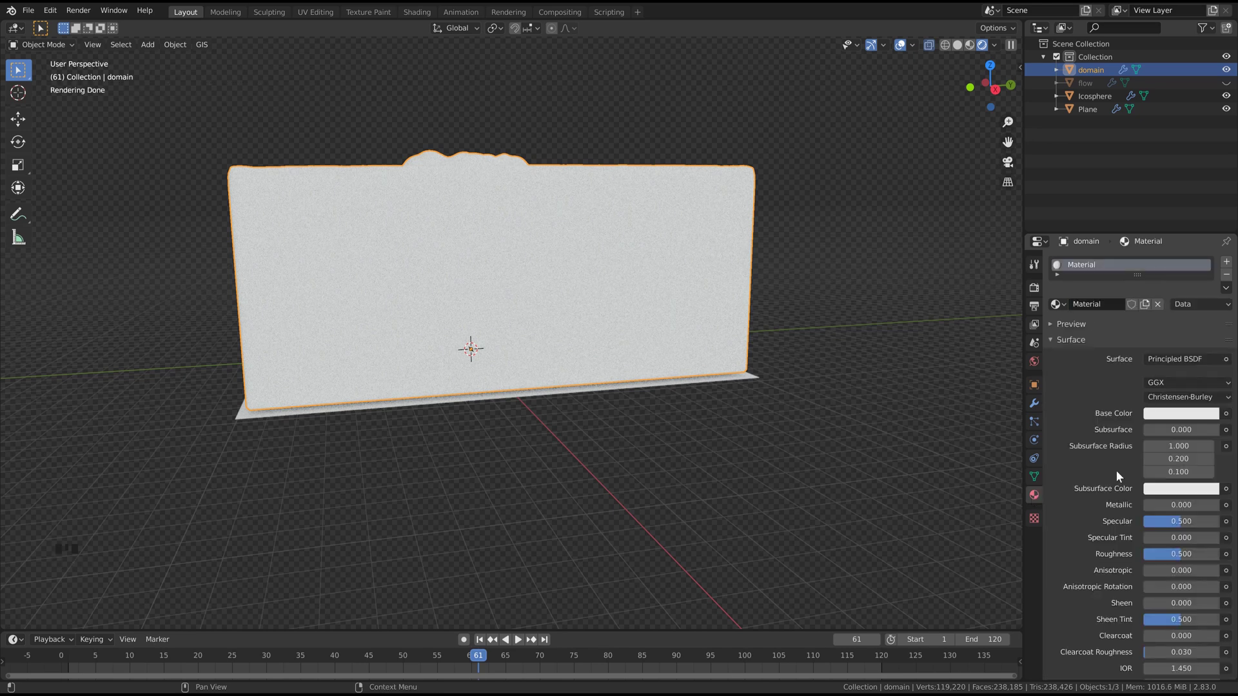
{"action": "left_click", "coordinate": [1081, 564]}
{"action": "scroll", "scroll_direction": "down", "scroll_amount": 3}
{"action": "left_click_drag", "start_coordinate": [1158, 561], "coordinate": [514, 321]}
{"action": "scroll", "scroll_direction": "up", "scroll_amount": 3}
{"action": "scroll", "scroll_direction": "down", "scroll_amount": 3}
{"action": "middle_click", "coordinate": [537, 314]}
{"action": "scroll", "scroll_direction": "up", "scroll_amount": 3}
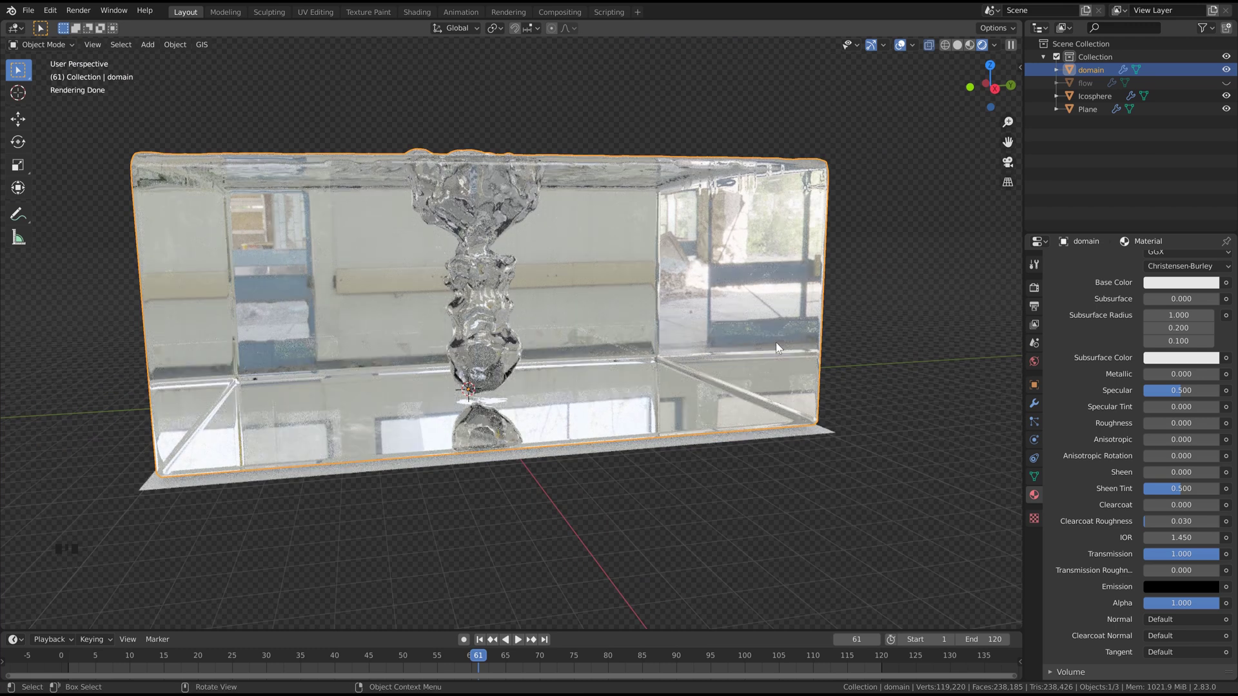
Give the ball a blue base colour with Metallic 1.0
{"action": "left_click", "coordinate": [491, 363]}
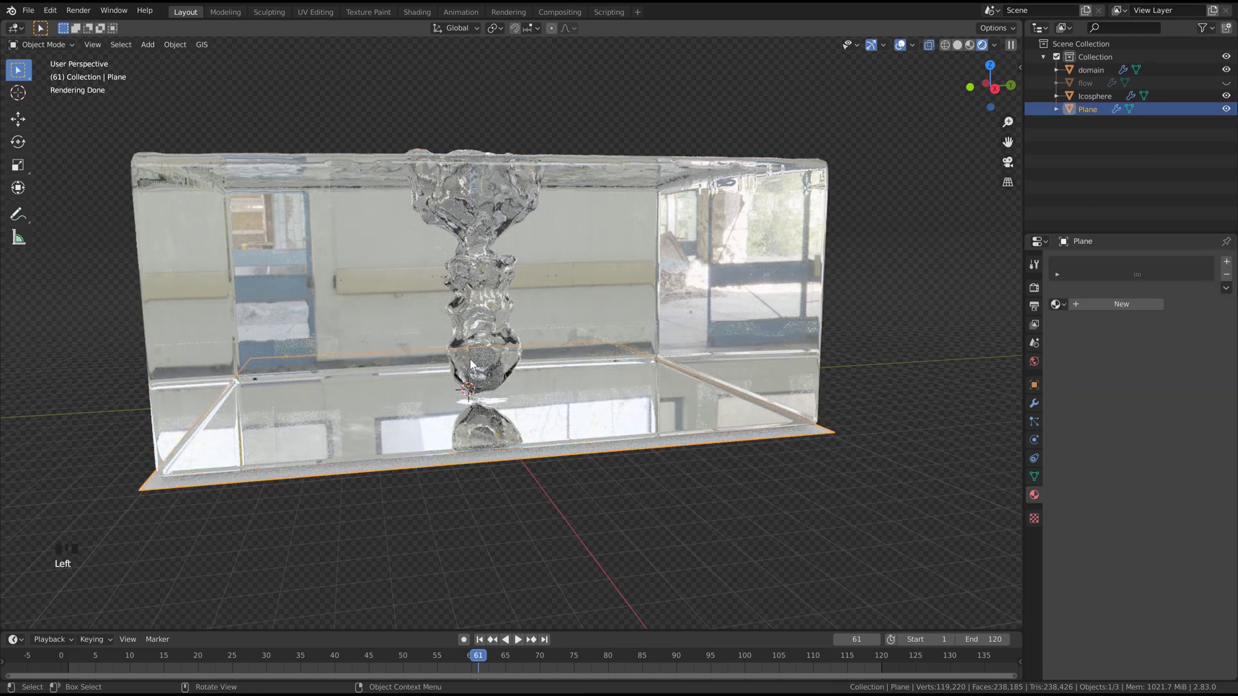
{"action": "left_click", "coordinate": [491, 359]}
{"action": "left_click", "coordinate": [482, 361]}
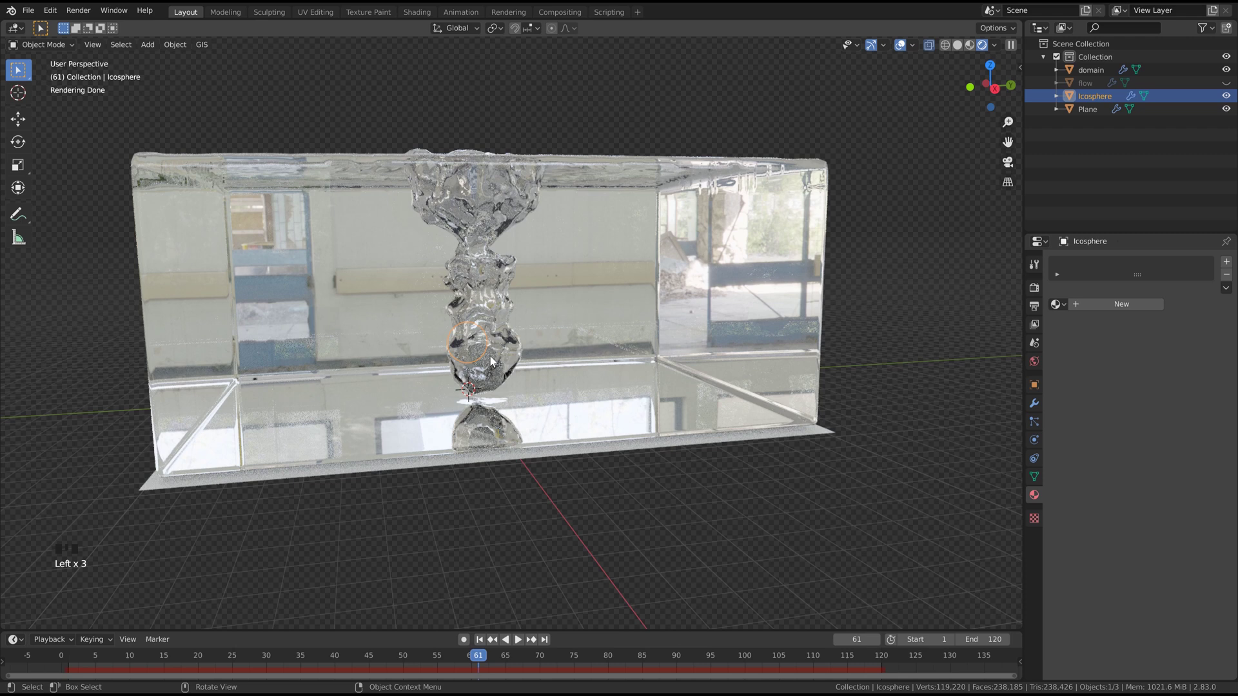
{"action": "left_click_drag", "start_coordinate": [1122, 310], "coordinate": [1156, 282]}
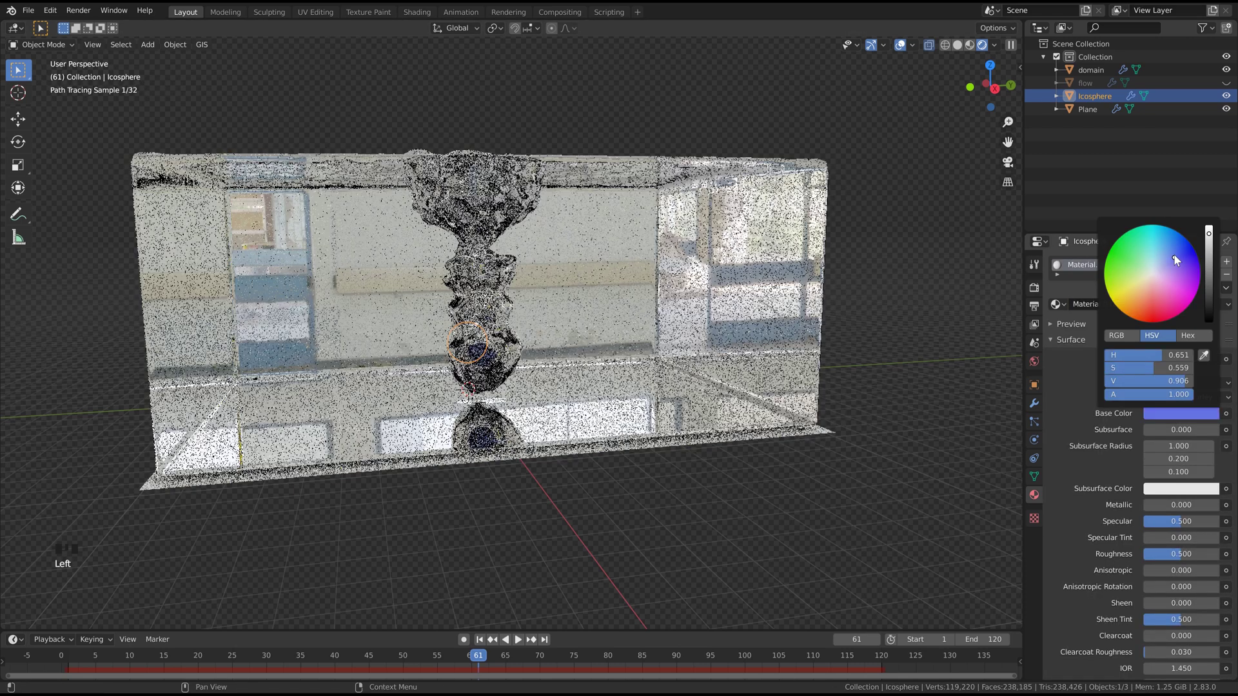
{"action": "left_click_drag", "start_coordinate": [1162, 509], "coordinate": [750, 527]}
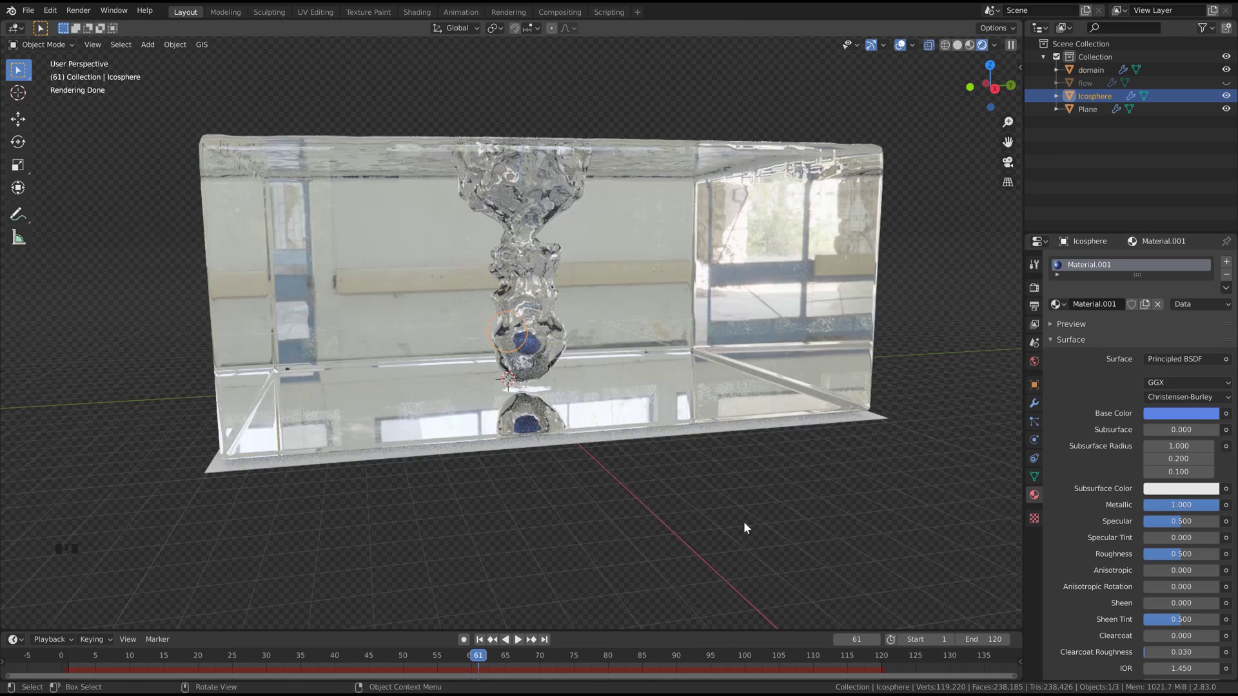
{"action": "left_click", "coordinate": [807, 178]}
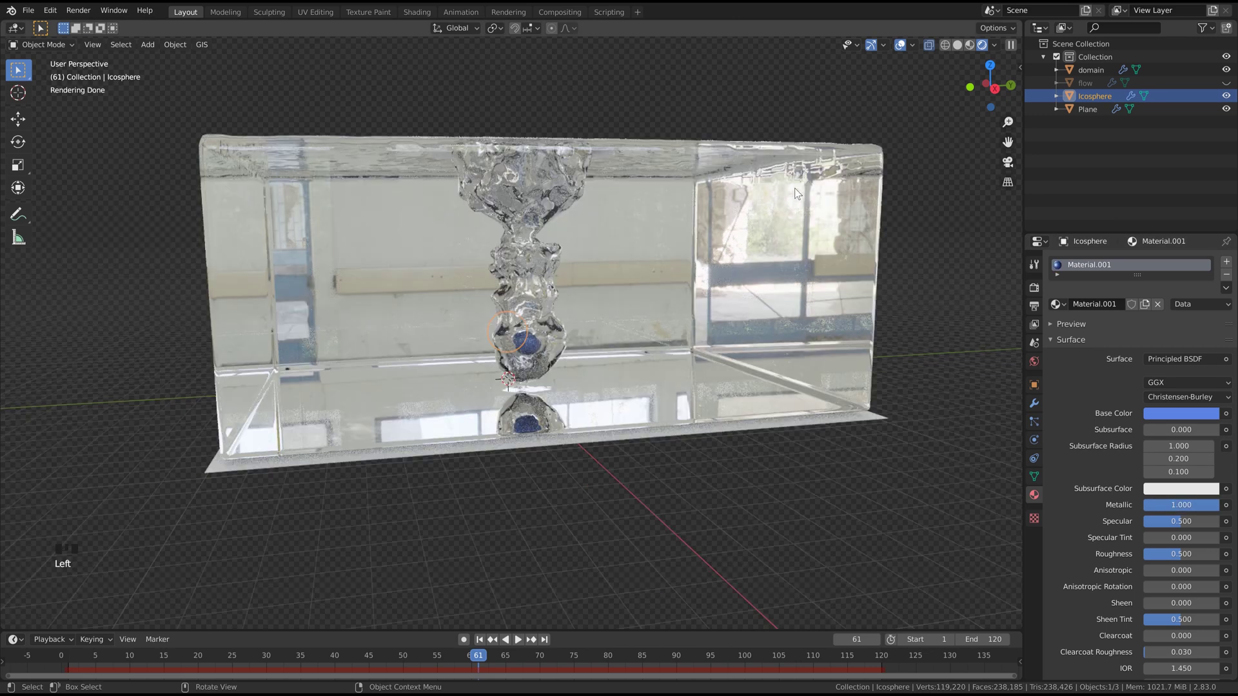
{"action": "left_click_drag", "start_coordinate": [948, 98], "coordinate": [947, 113]}
Re-enable viewport display for the domain's Spray, Foam and Bubbles particles and face the tank front
{"action": "left_click", "coordinate": [841, 181]}
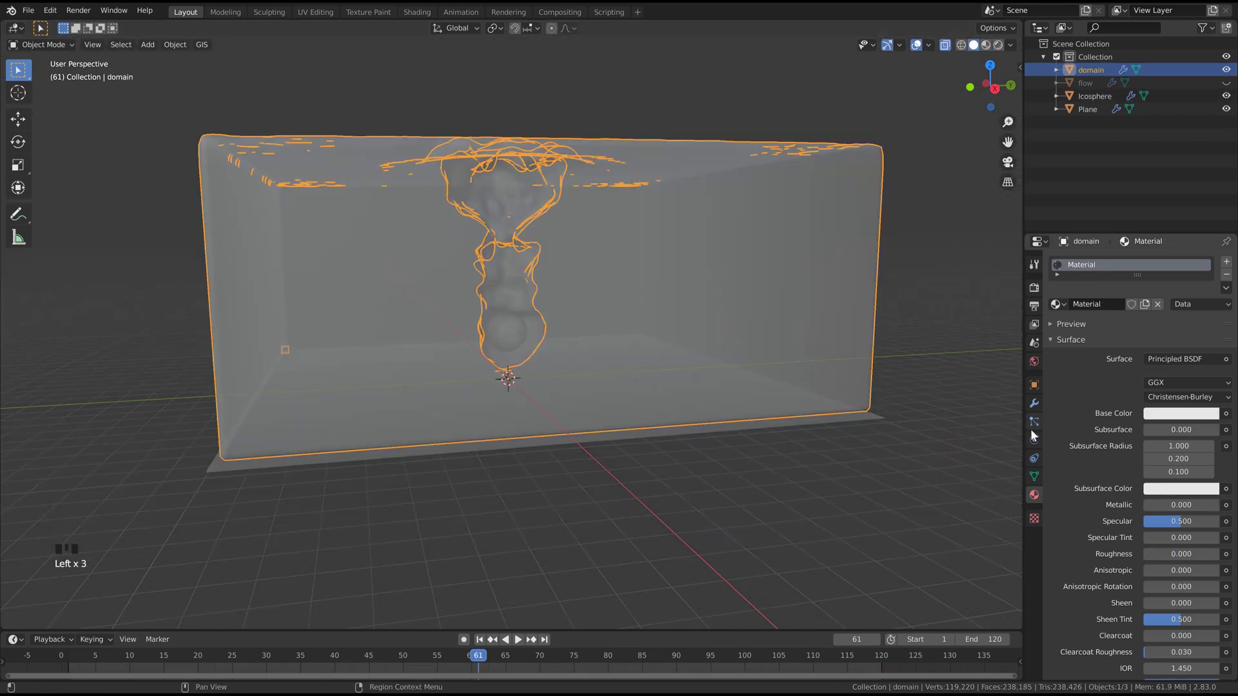
{"action": "left_click", "coordinate": [1035, 428]}
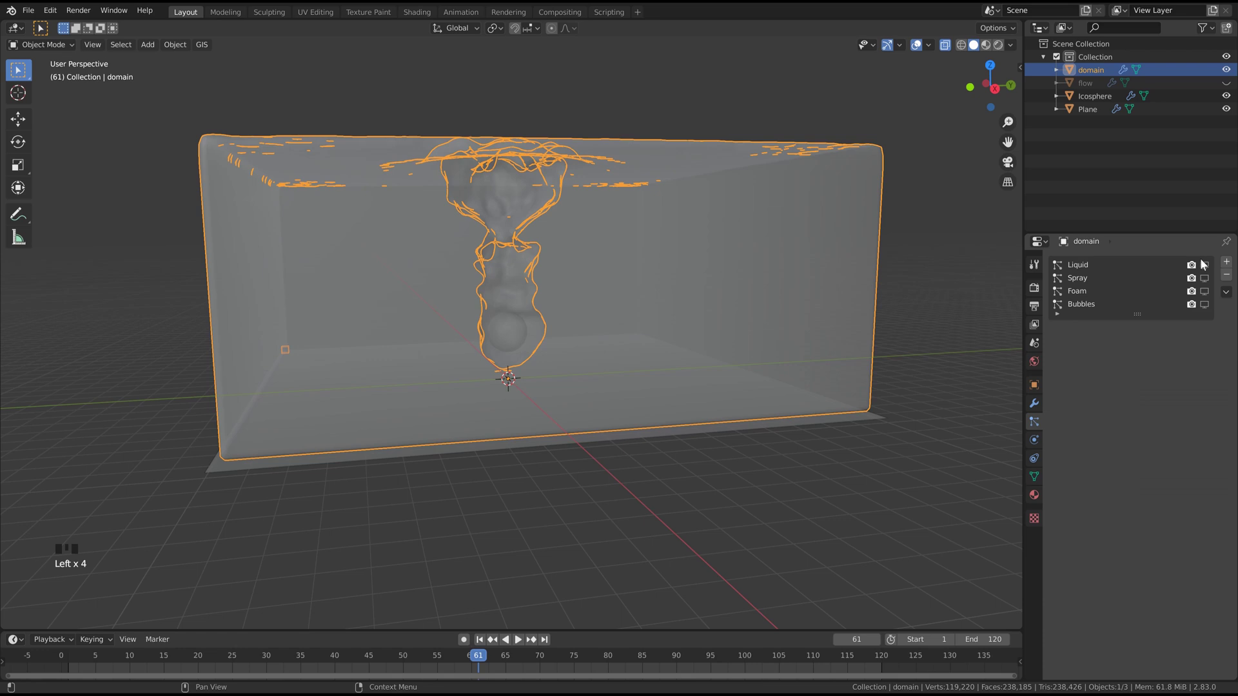
{"action": "left_click_drag", "start_coordinate": [1207, 286], "coordinate": [1207, 266]}
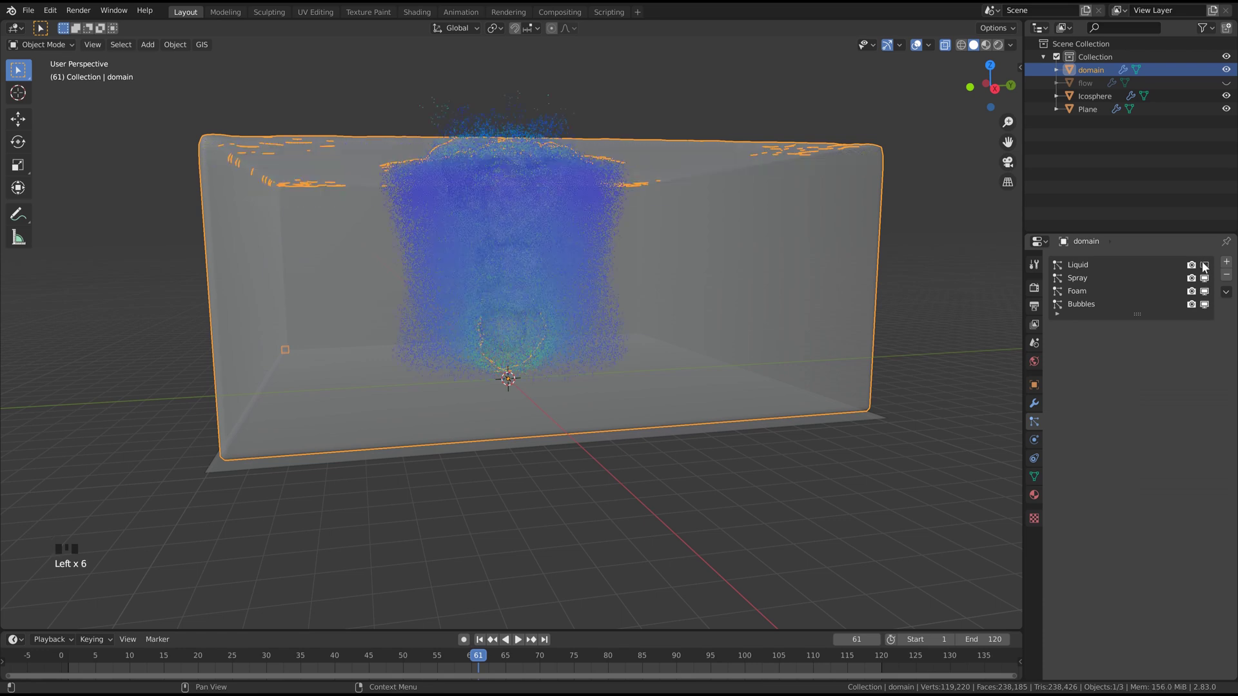
{"action": "middle_click", "coordinate": [694, 469]}
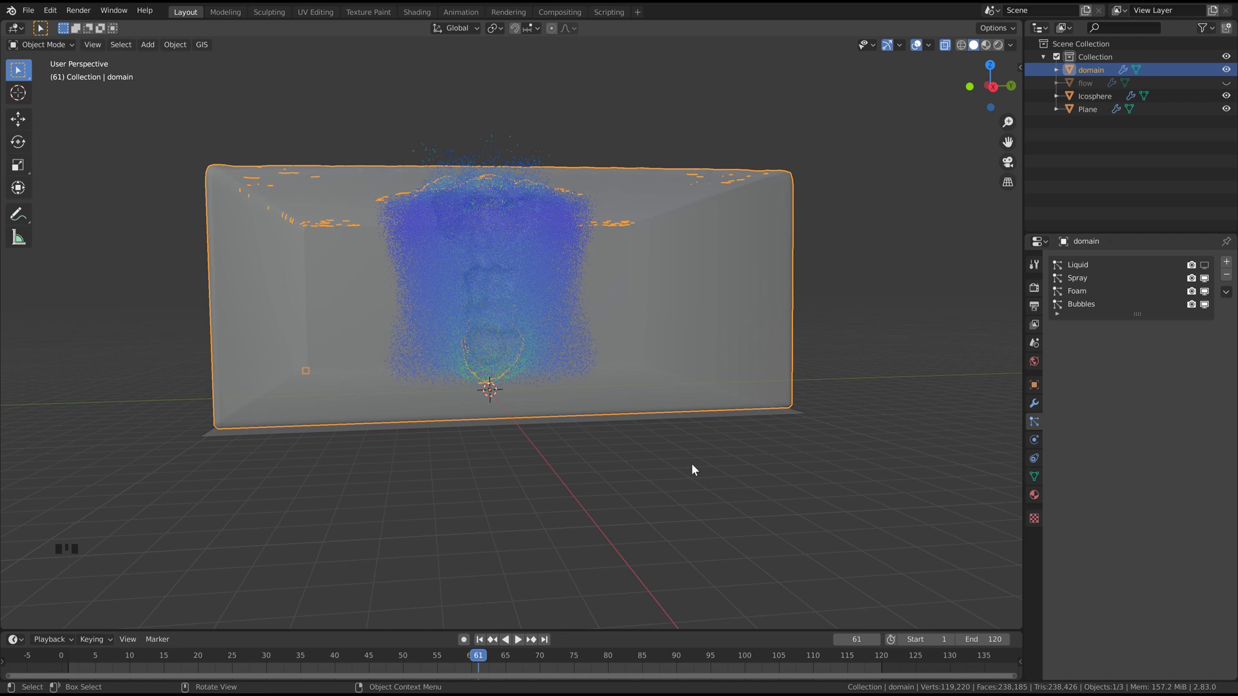
{"action": "left_click", "coordinate": [696, 470]}
{"action": "left_click_drag", "start_coordinate": [681, 467], "coordinate": [690, 434]}
Add Icosphere.001, move it below the tank, scale it down small and shade it smooth
{"action": "scroll", "scroll_direction": "up", "scroll_amount": 3}
{"action": "left_click_drag", "start_coordinate": [684, 430], "coordinate": [585, 441]}
{"action": "key", "text": "shift+a"}
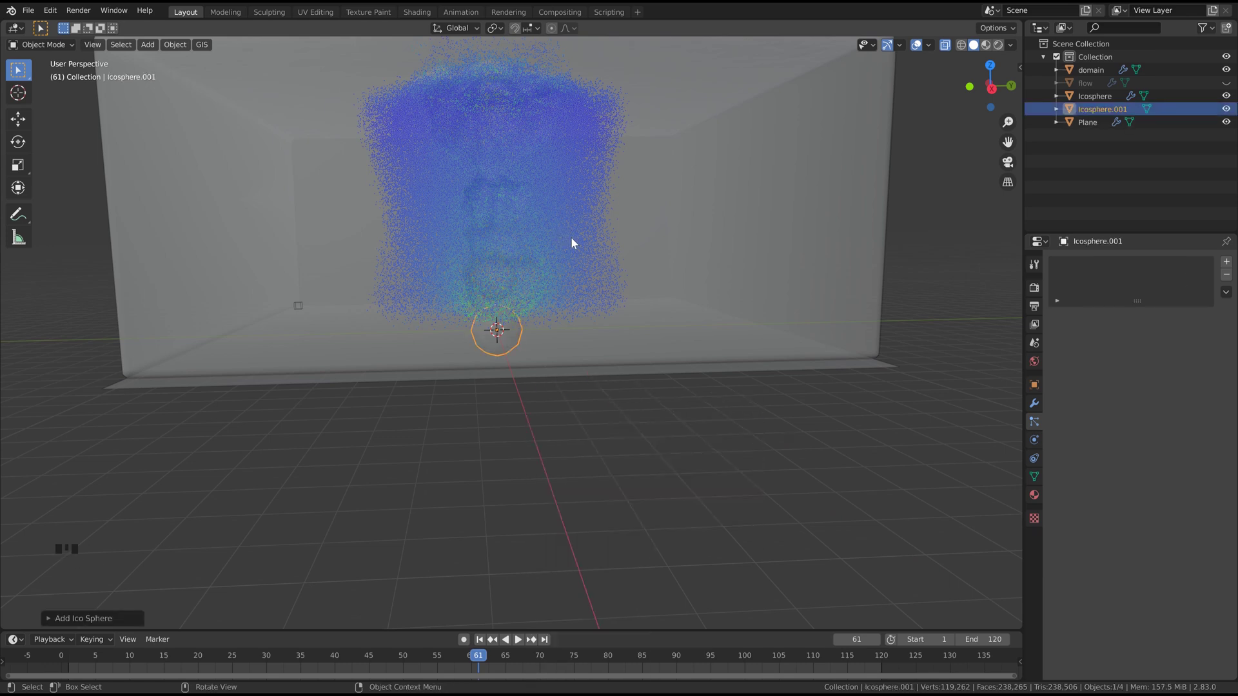
{"action": "key", "text": "g"}
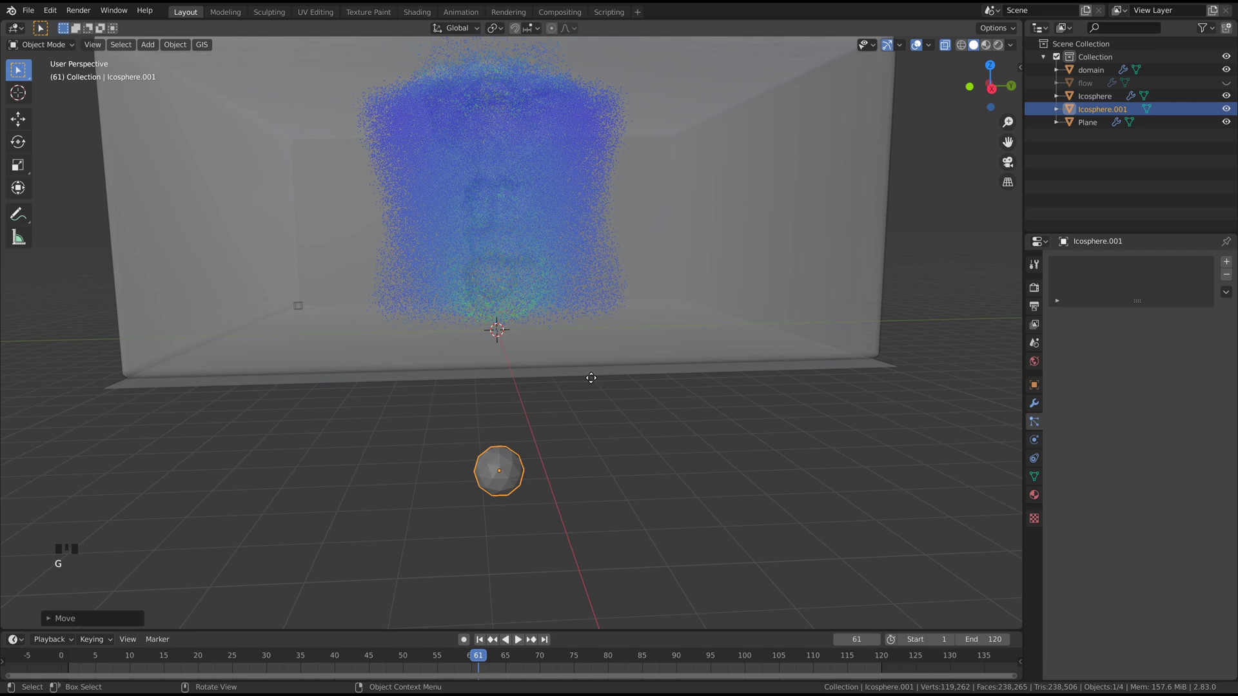
{"action": "key", "text": "s"}
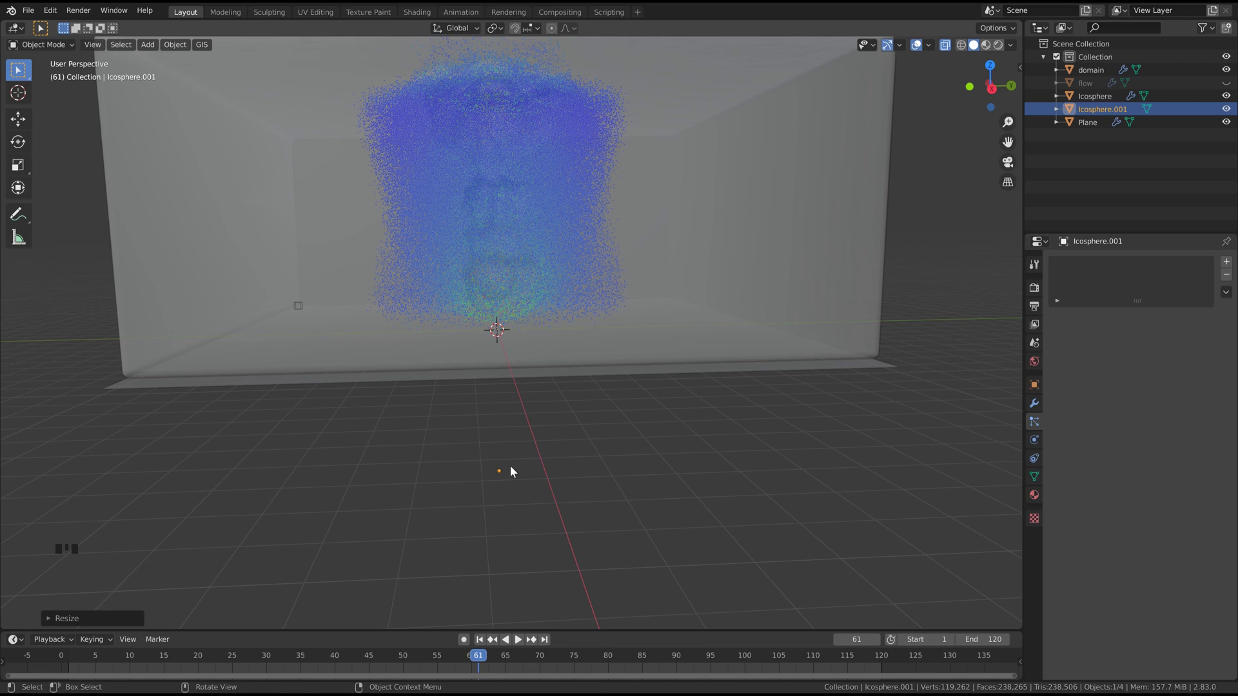
{"action": "key", "text": "KP_Decimal"}
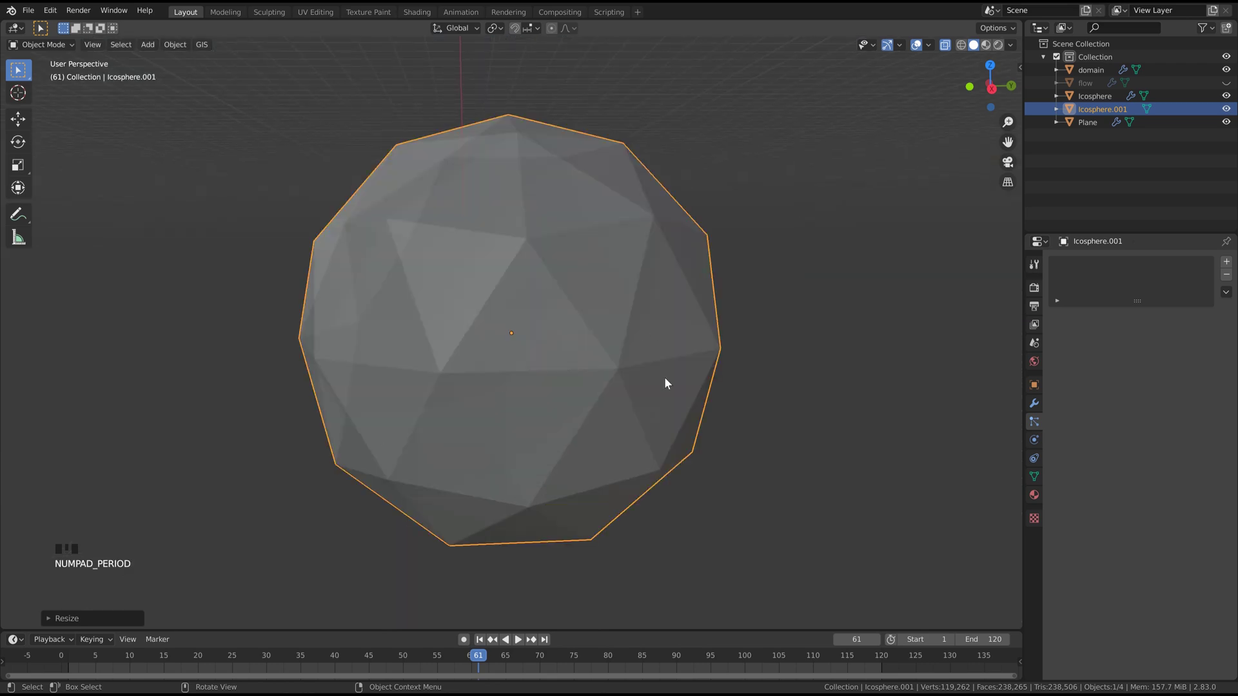
{"action": "scroll", "scroll_direction": "down", "scroll_amount": 3}
{"action": "right_click", "coordinate": [525, 314]}
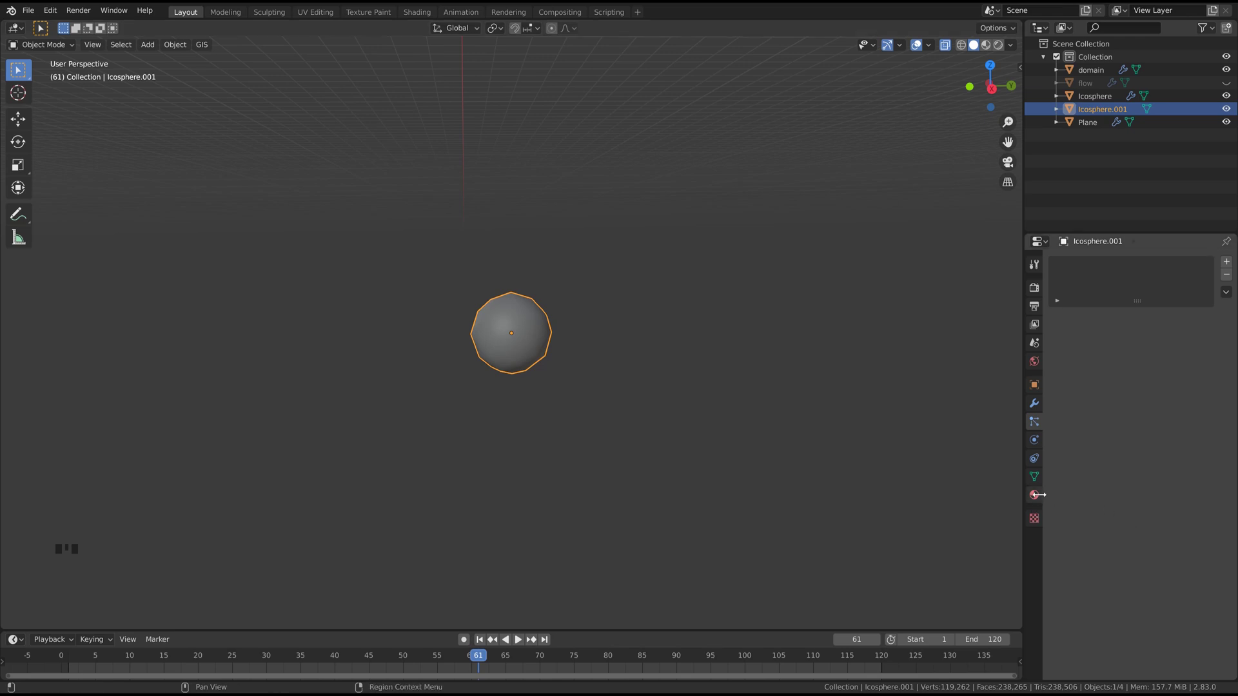
Give Icosphere.001 a new glass material with Transmission 1 and Roughness 0
{"action": "left_click", "coordinate": [1043, 501]}
{"action": "left_click_drag", "start_coordinate": [1123, 309], "coordinate": [1184, 508]}
{"action": "left_click_drag", "start_coordinate": [1176, 510], "coordinate": [1139, 547]}
{"action": "scroll", "scroll_direction": "down", "scroll_amount": 3}
{"action": "left_click_drag", "start_coordinate": [1153, 573], "coordinate": [650, 342]}
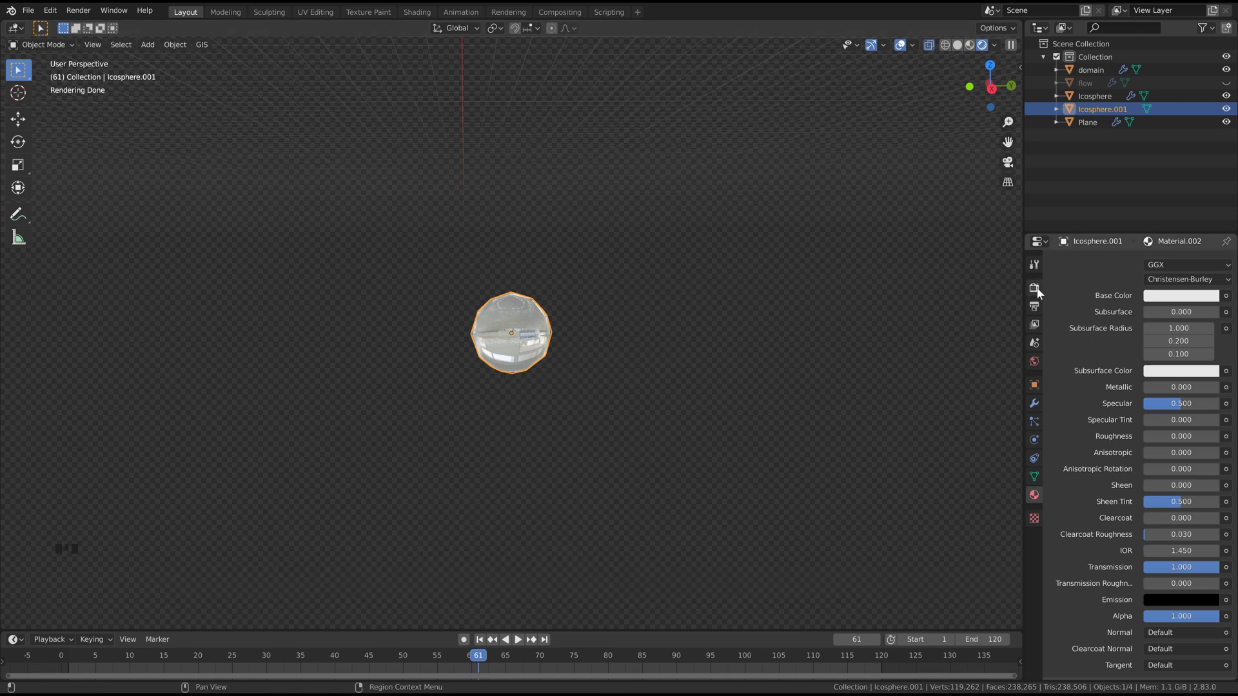
Enable Film > Transparent in Render Properties and reselect the fluid domain
{"action": "left_click", "coordinate": [1041, 292]}
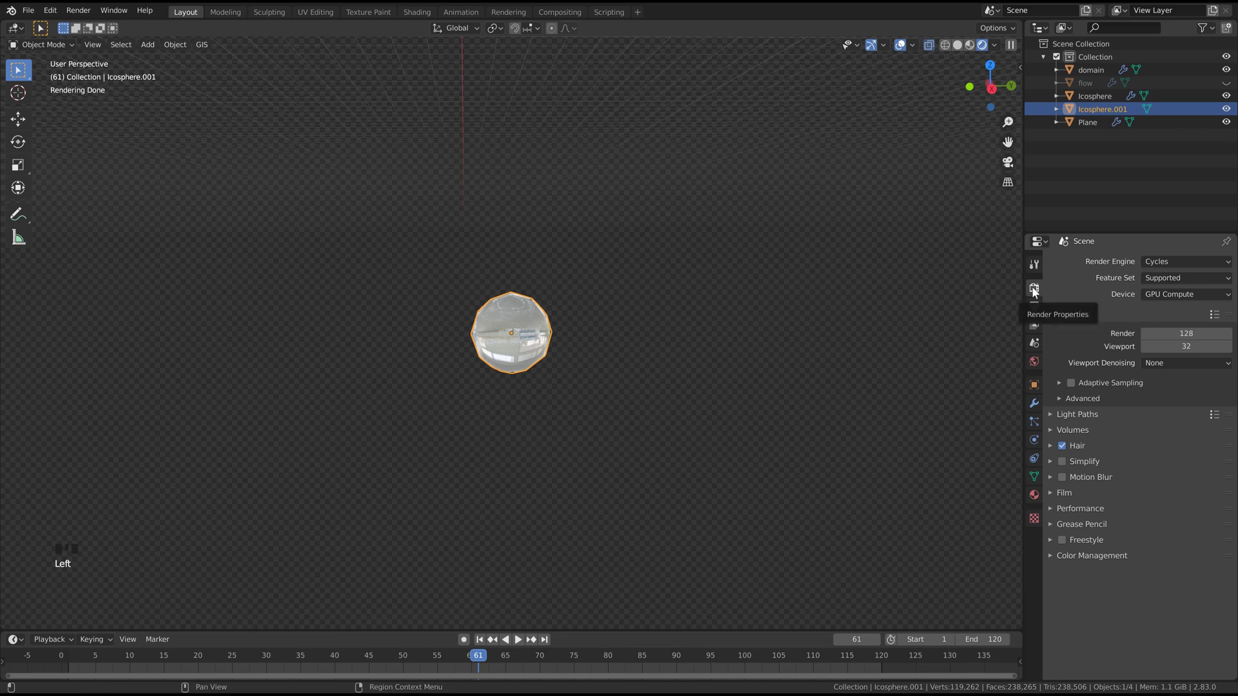
{"action": "left_click_drag", "start_coordinate": [1054, 496], "coordinate": [1232, 613]}
{"action": "left_click", "coordinate": [592, 334]}
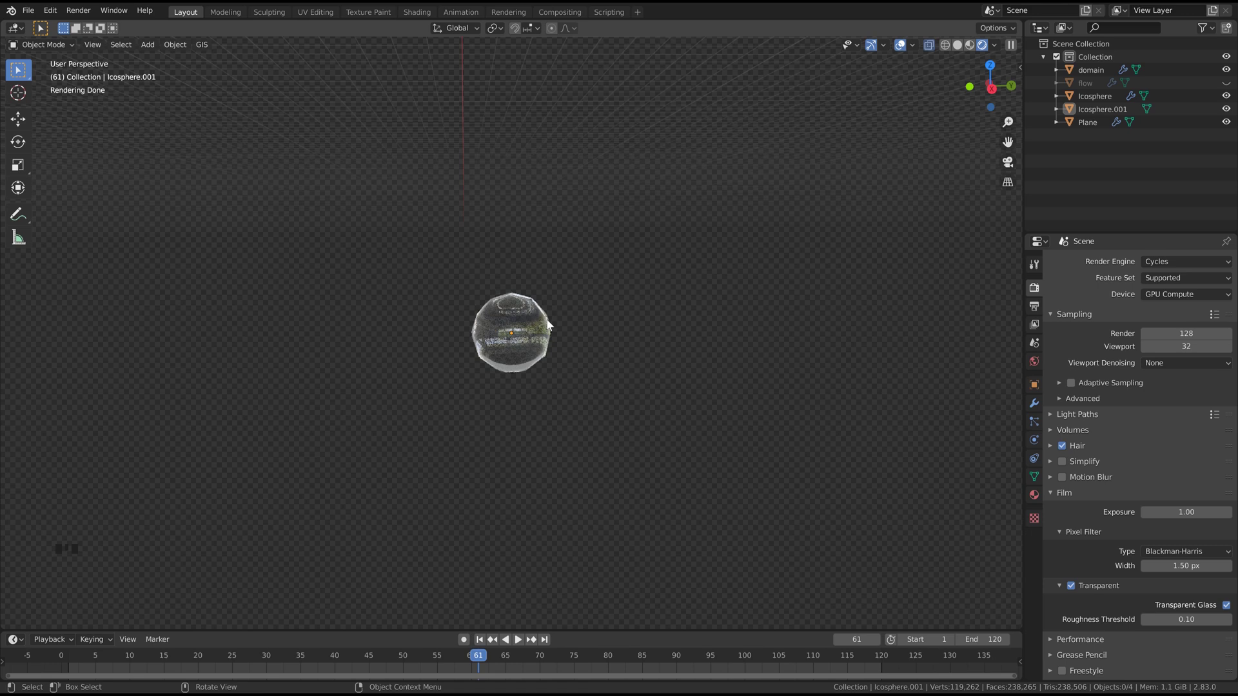
{"action": "scroll", "scroll_direction": "up", "scroll_amount": 3}
{"action": "scroll", "scroll_direction": "up", "scroll_amount": 3}
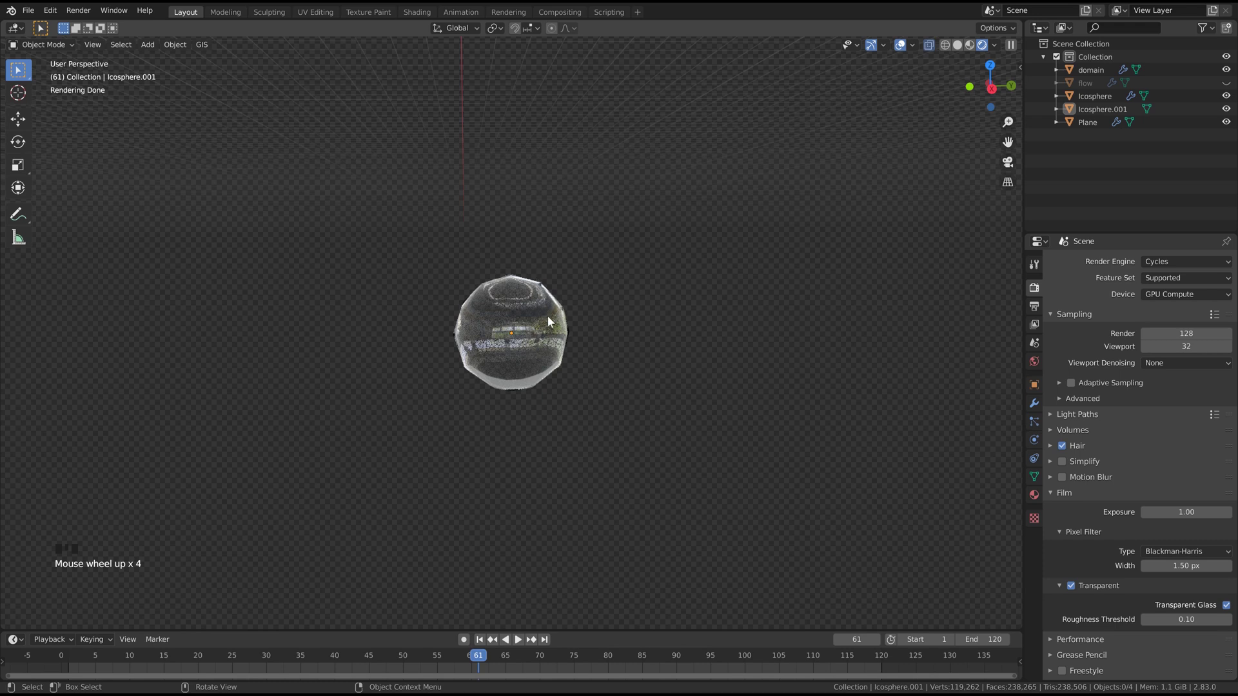
{"action": "scroll", "scroll_direction": "down", "scroll_amount": 3}
{"action": "scroll", "scroll_direction": "down", "scroll_amount": 3}
{"action": "scroll", "scroll_direction": "up", "scroll_amount": 3}
{"action": "scroll", "scroll_direction": "down", "scroll_amount": 3}
{"action": "left_click", "coordinate": [634, 165]}
{"action": "left_click_drag", "start_coordinate": [619, 240], "coordinate": [615, 271]}
Set the domain's Bubbles particle system to render as Object, instancing Icosphere.001
{"action": "scroll", "scroll_direction": "up", "scroll_amount": 3}
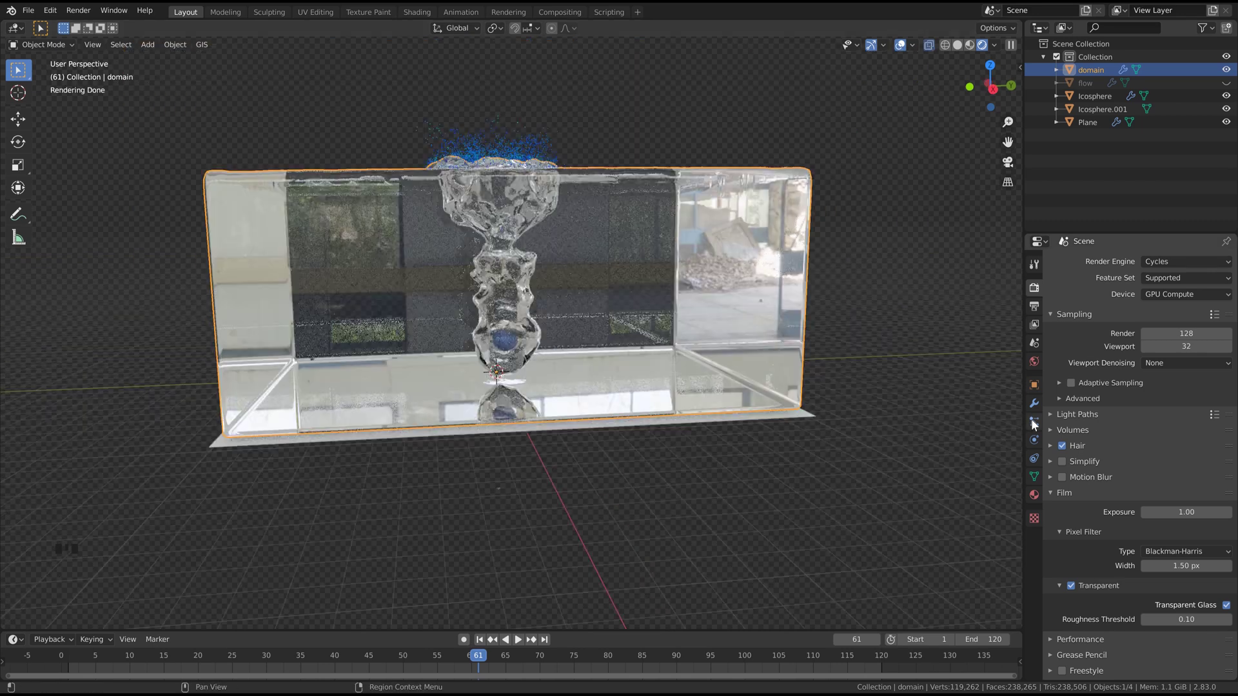
{"action": "left_click", "coordinate": [1036, 426]}
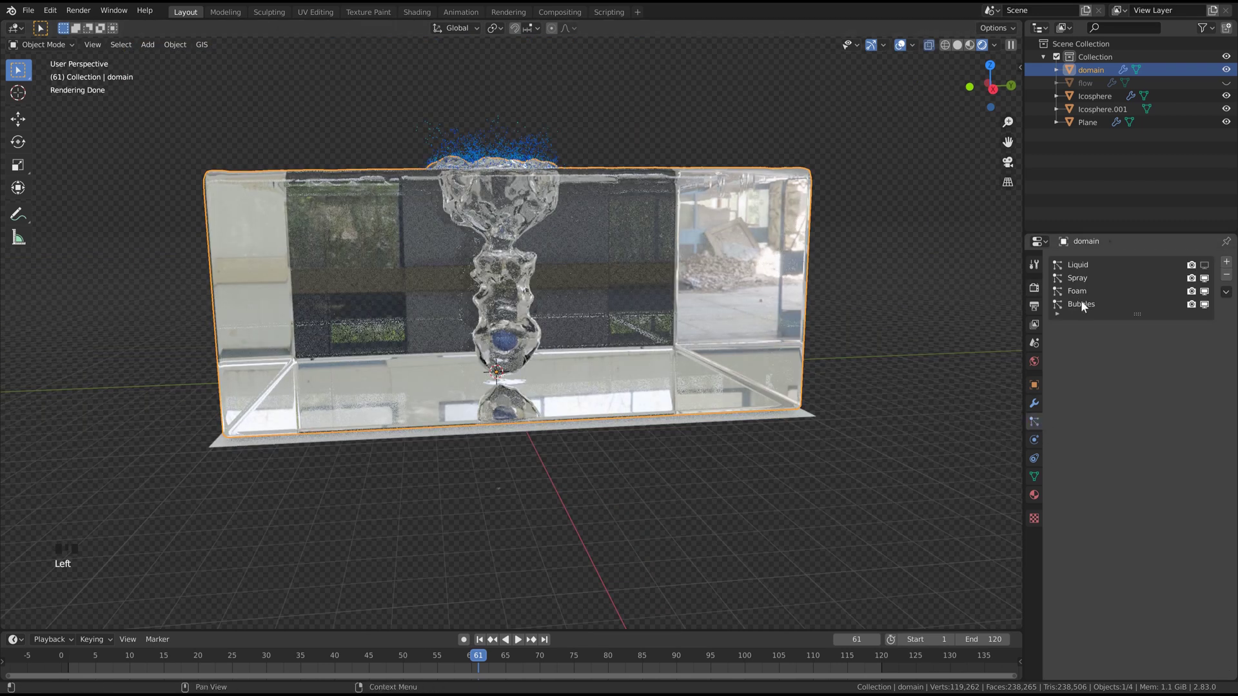
{"action": "left_click", "coordinate": [1090, 312]}
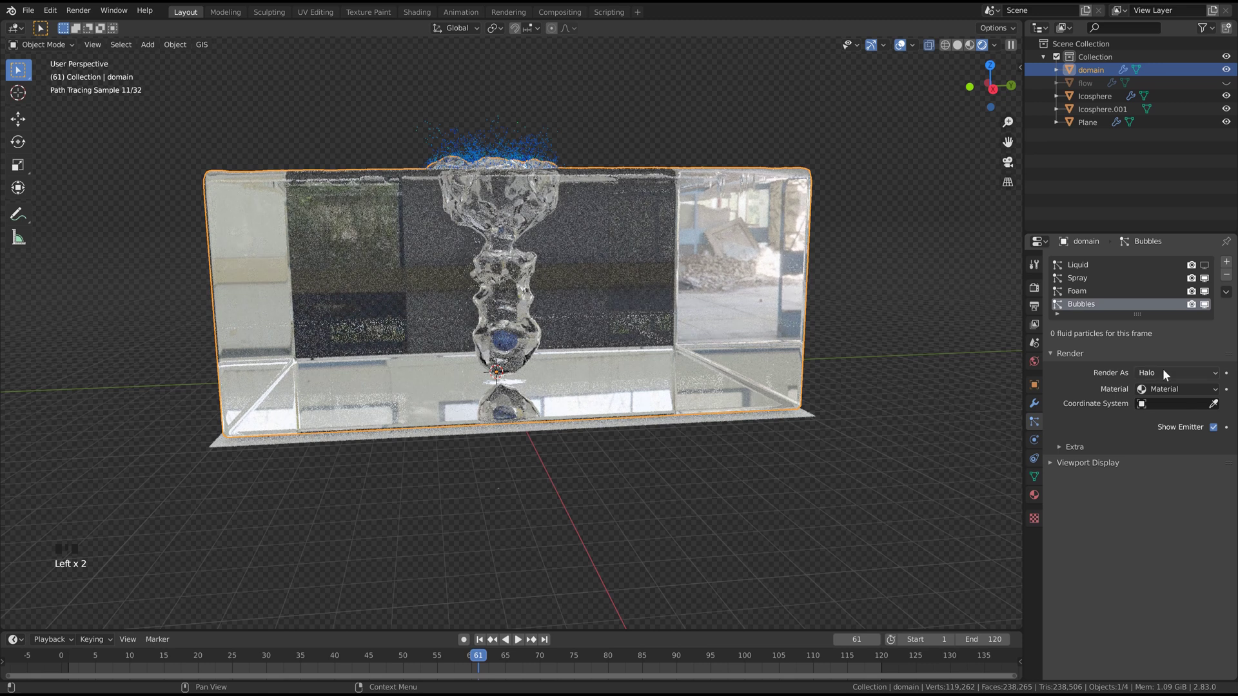
{"action": "left_click_drag", "start_coordinate": [1168, 374], "coordinate": [1182, 444]}
{"action": "left_click_drag", "start_coordinate": [1182, 444], "coordinate": [1206, 308]}
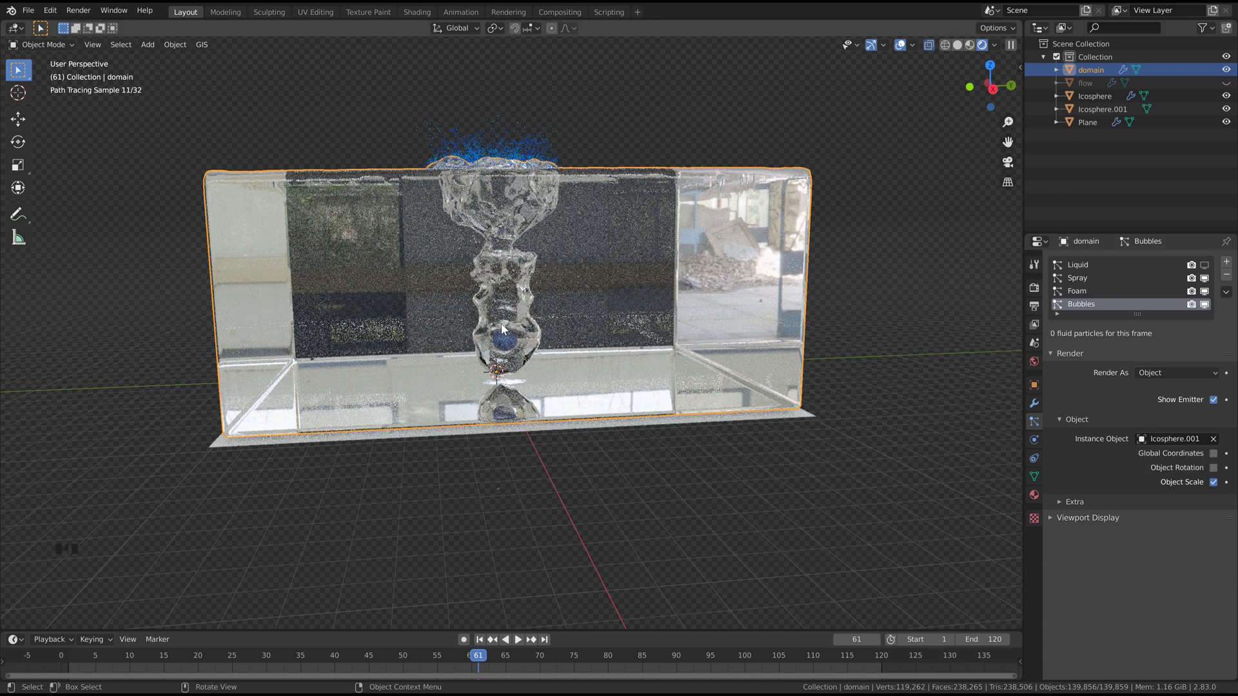
Select the small glass Icosphere.001 in the viewport
{"action": "scroll", "scroll_direction": "up", "scroll_amount": 3}
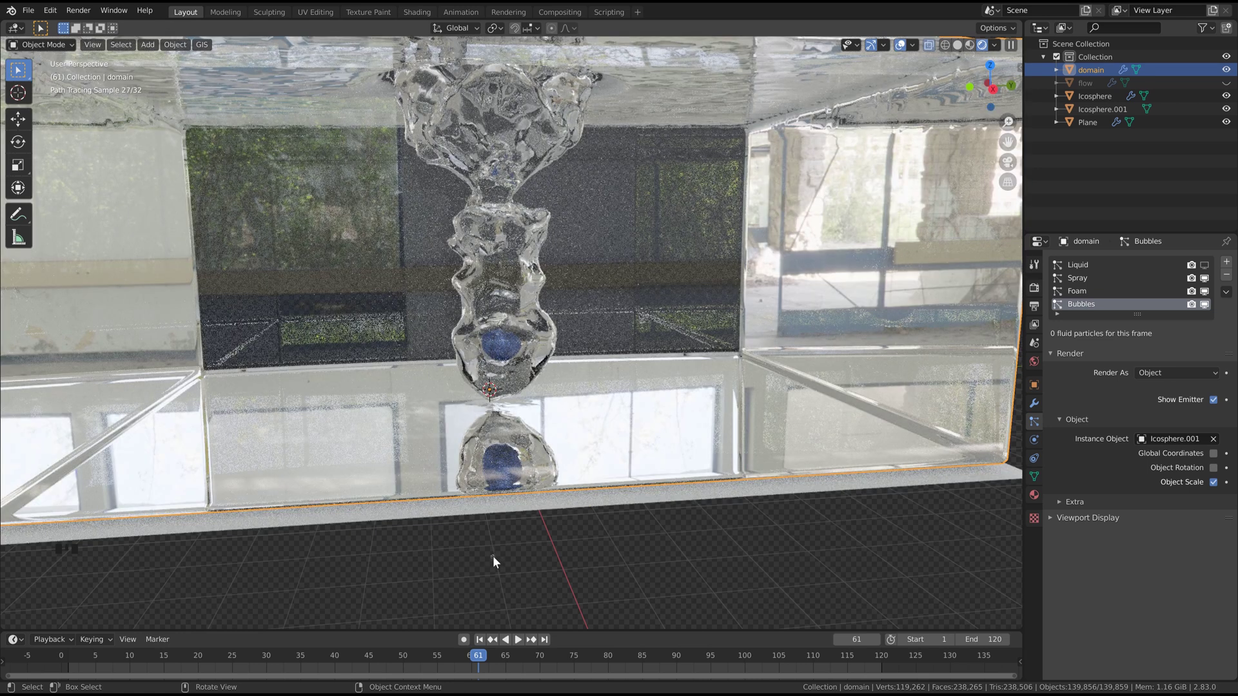
{"action": "left_click", "coordinate": [545, 549]}
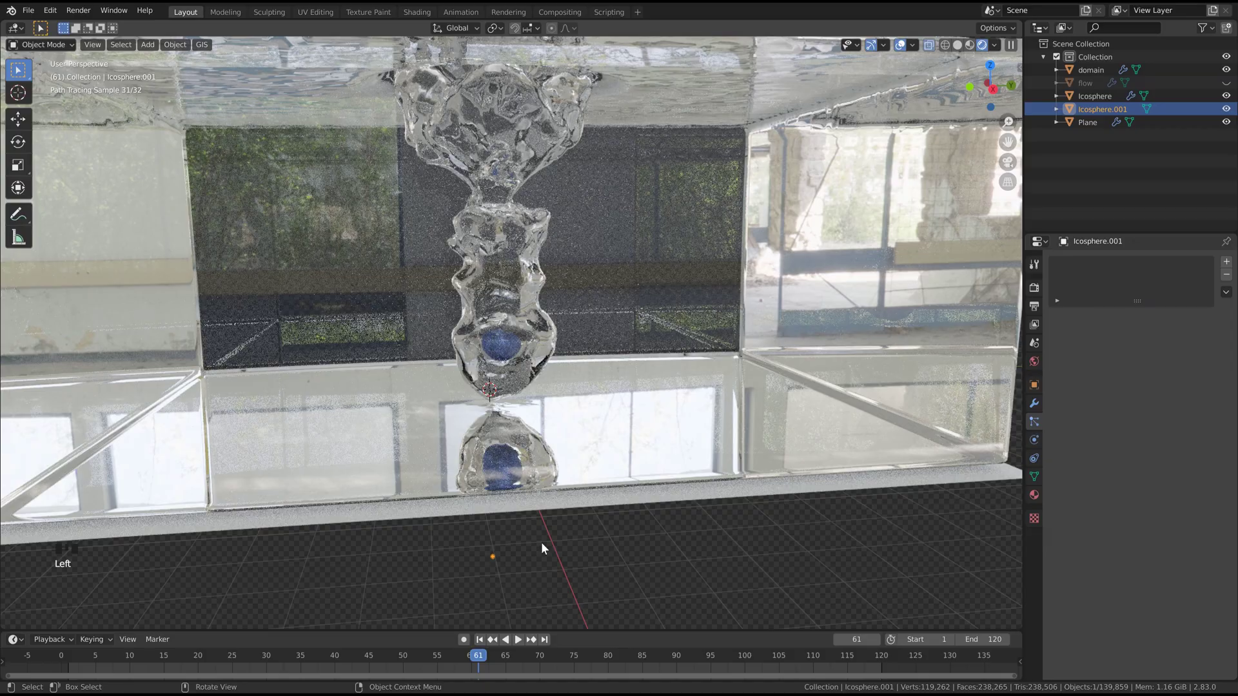
Scale Icosphere.001 down so the bubble copies read as fine glass specks, then reselect the domain
{"action": "key", "text": "s"}
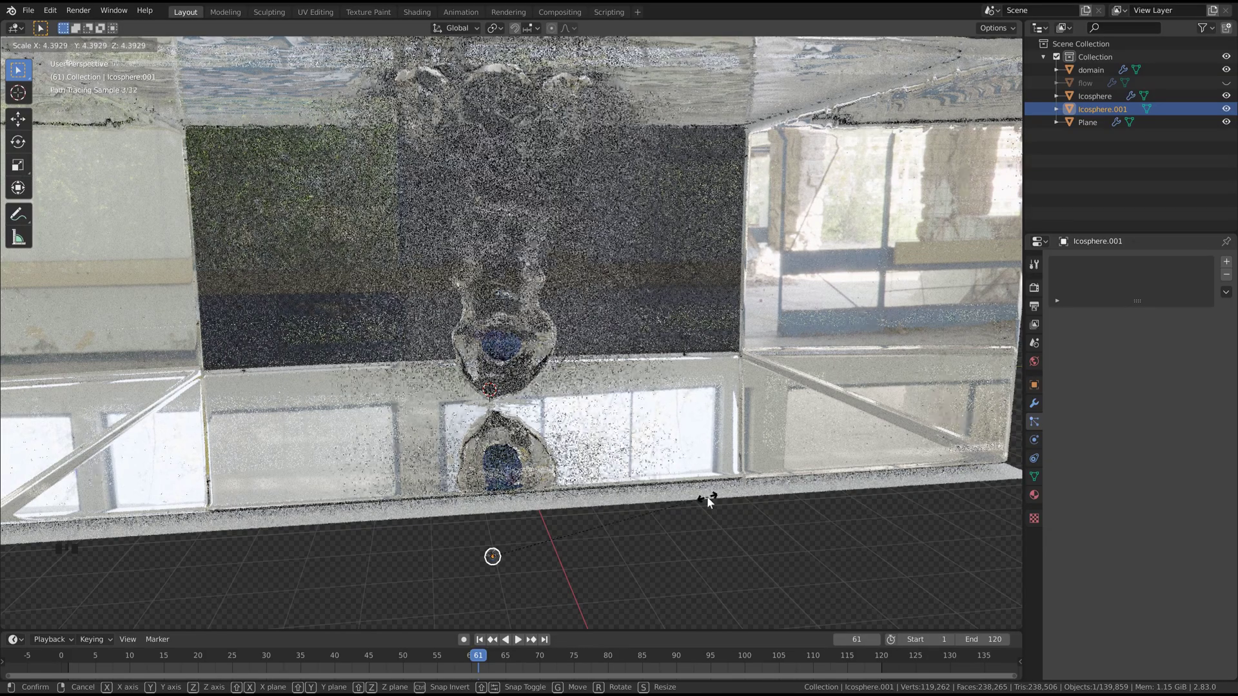
{"action": "scroll", "scroll_direction": "down", "scroll_amount": 3}
{"action": "scroll", "scroll_direction": "up", "scroll_amount": 3}
{"action": "scroll", "scroll_direction": "down", "scroll_amount": 3}
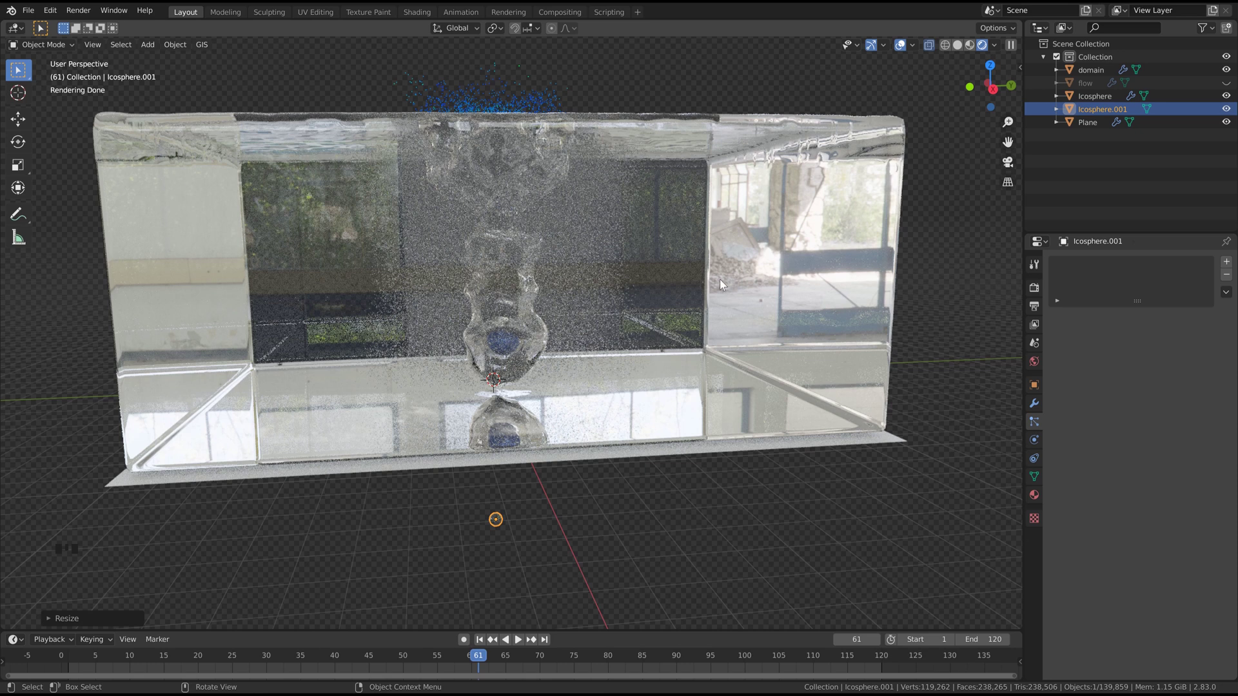
{"action": "left_click_drag", "start_coordinate": [727, 289], "coordinate": [734, 245]}
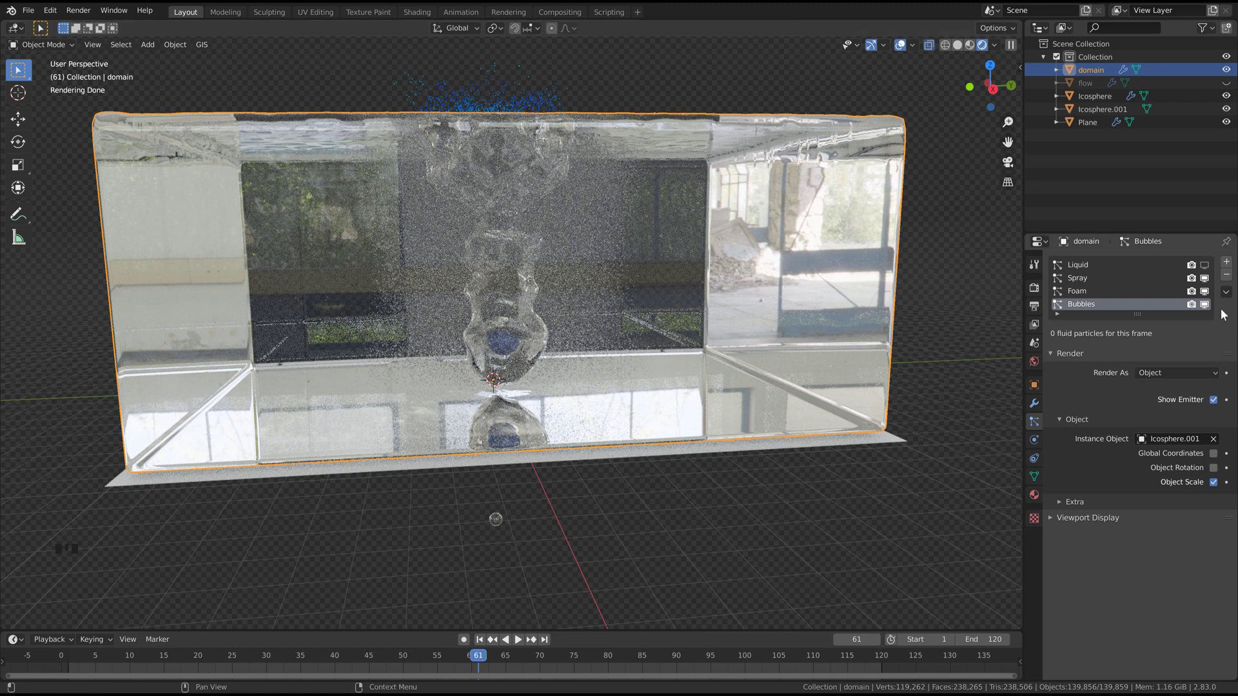
Hide the Bubbles particles from the viewport and orbit to a lower angle on the tank
{"action": "left_click", "coordinate": [1209, 297]}
{"action": "left_click", "coordinate": [1209, 295]}
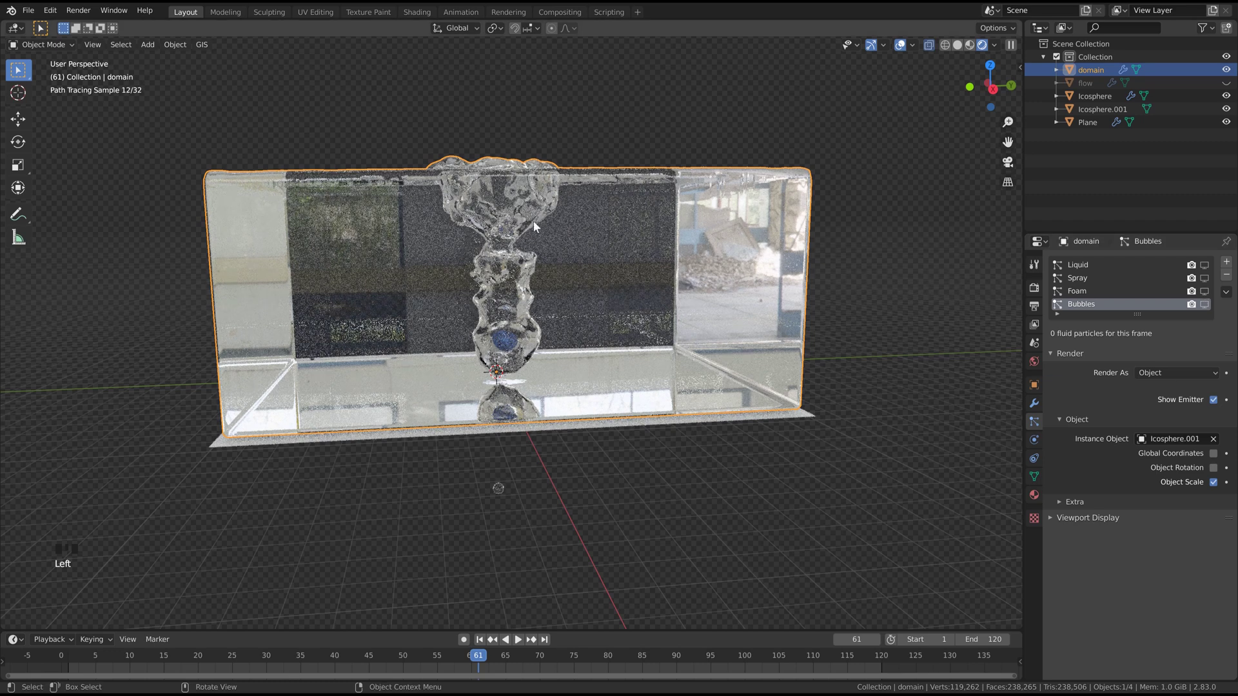
{"action": "scroll", "scroll_direction": "up", "scroll_amount": 3}
{"action": "middle_click", "coordinate": [560, 247]}
{"action": "scroll", "scroll_direction": "down", "scroll_amount": 3}
{"action": "middle_click", "coordinate": [562, 249]}
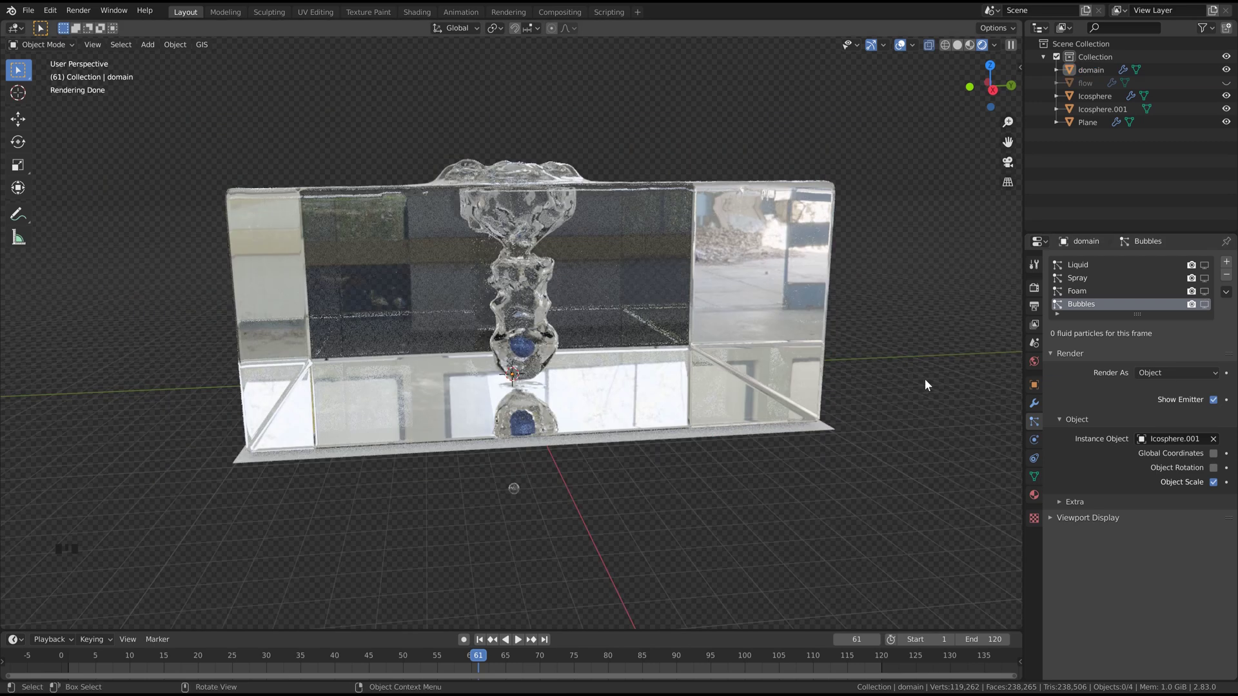
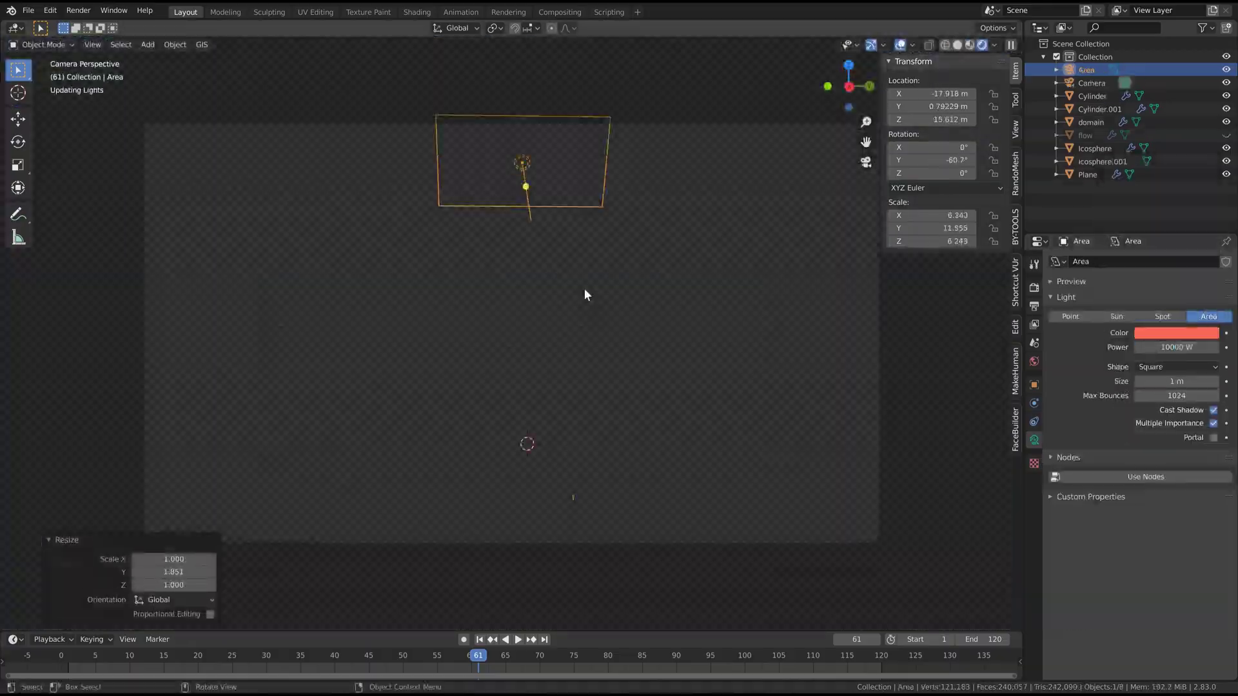
Raise the area light's power to 100000 W and choose an orange colour
{"action": "left_click", "coordinate": [877, 504]}
{"action": "key", "text": "g"}
{"action": "left_click", "coordinate": [611, 171]}
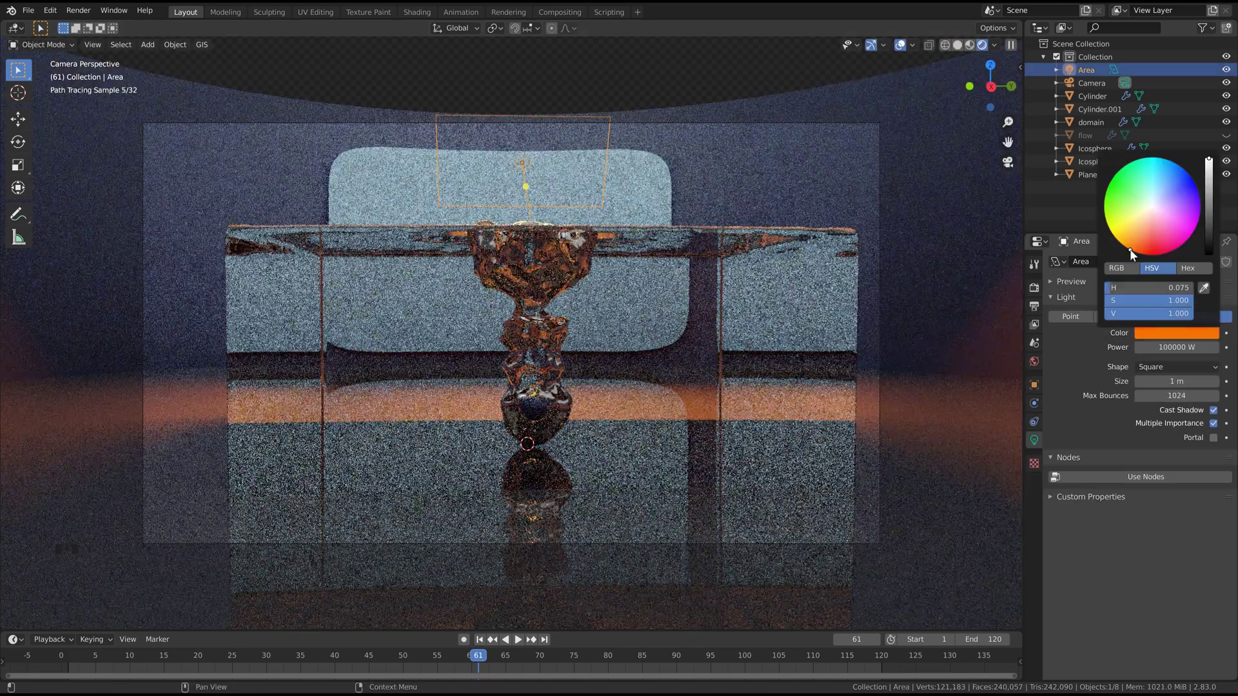